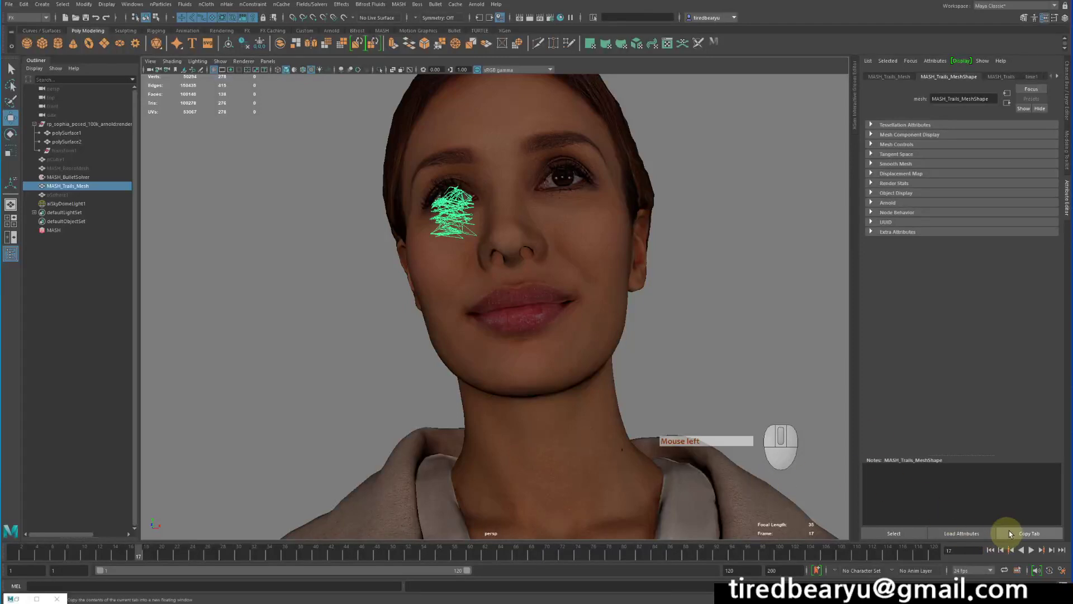
Play back the green MASH trails animation on the woman, then stop playback
left_click(1032, 551)
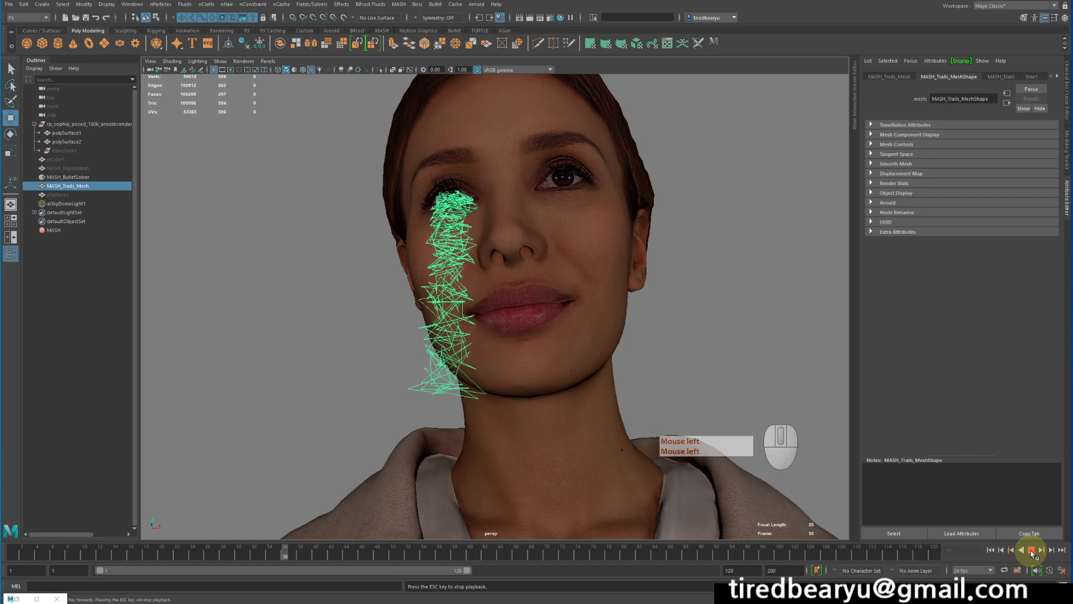
left_click(1031, 552)
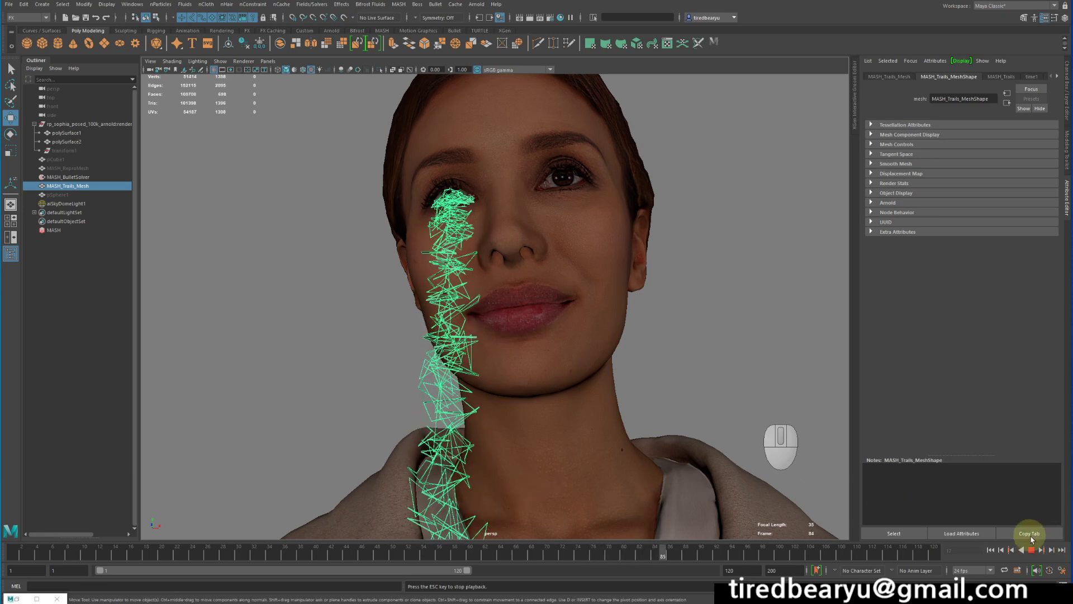
left_click(1030, 555)
Start a new empty scene with Ctrl+N, discarding the trails scene without saving
left_click(632, 352)
left_click_drag(619, 356, 558, 355)
left_click(558, 355)
key("ctrl+n")
key("ctrl+n")
right_click(538, 322)
Confirm the new scene and bring up the Windows > General Editors list to reach the Content Browser
left_click(538, 322)
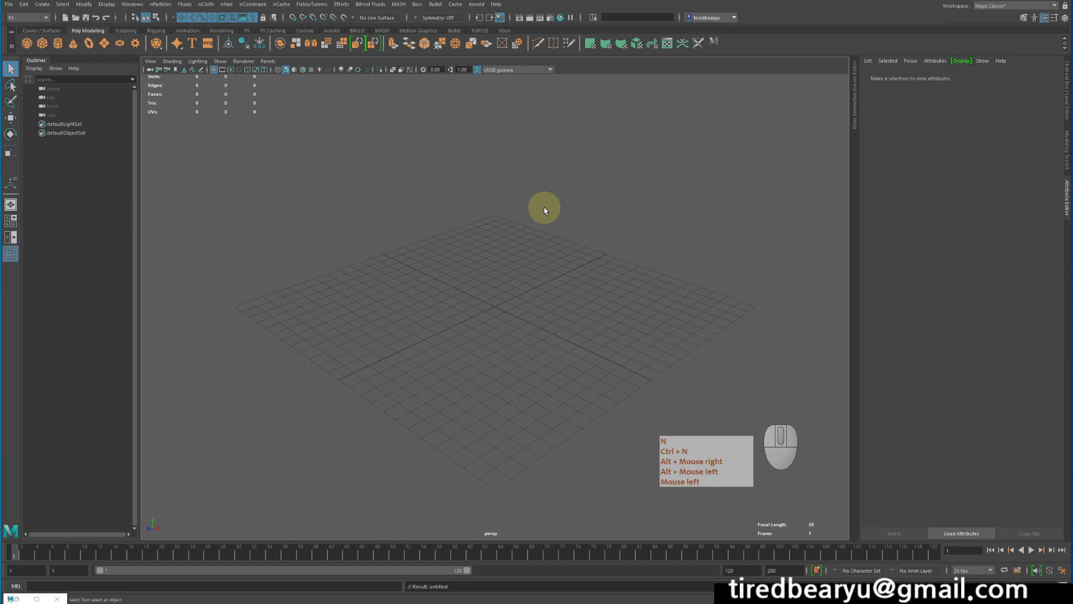
key("ctrl+n")
right_click(299, 168)
left_click(300, 167)
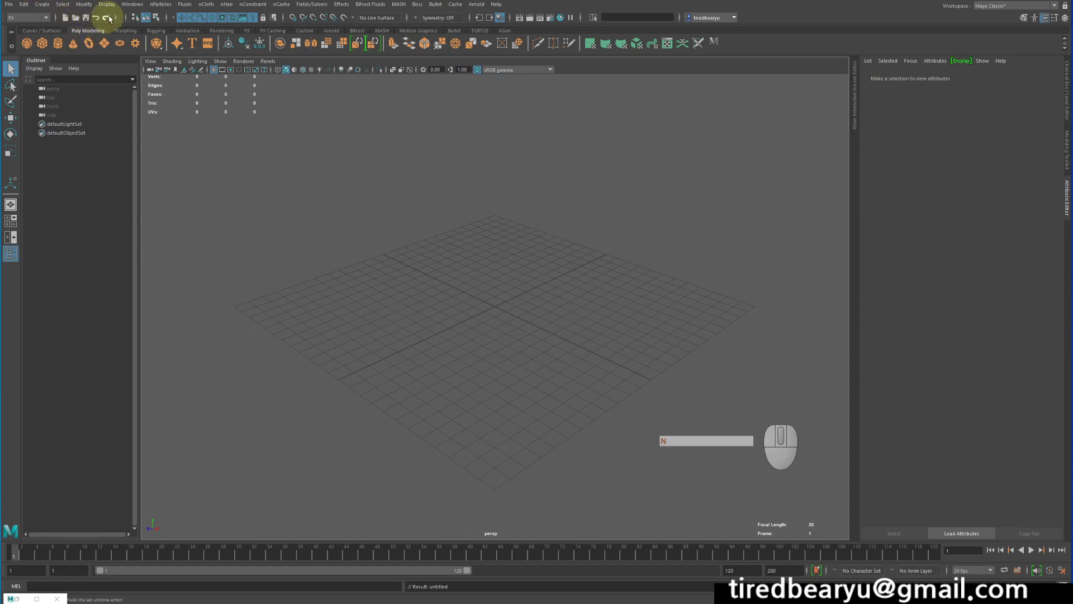
left_click(137, 3)
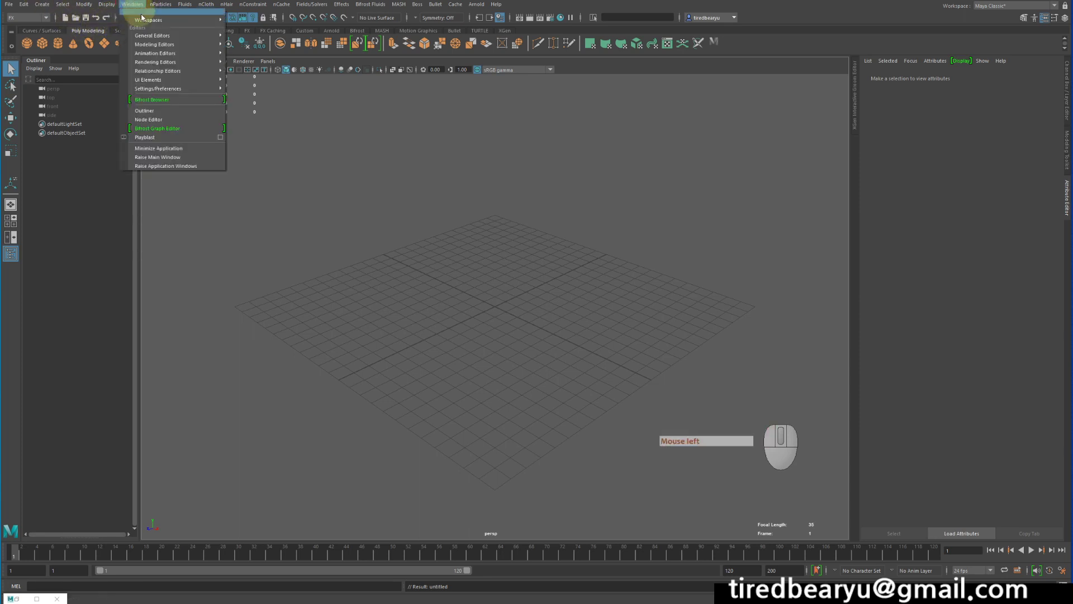
left_click(288, 46)
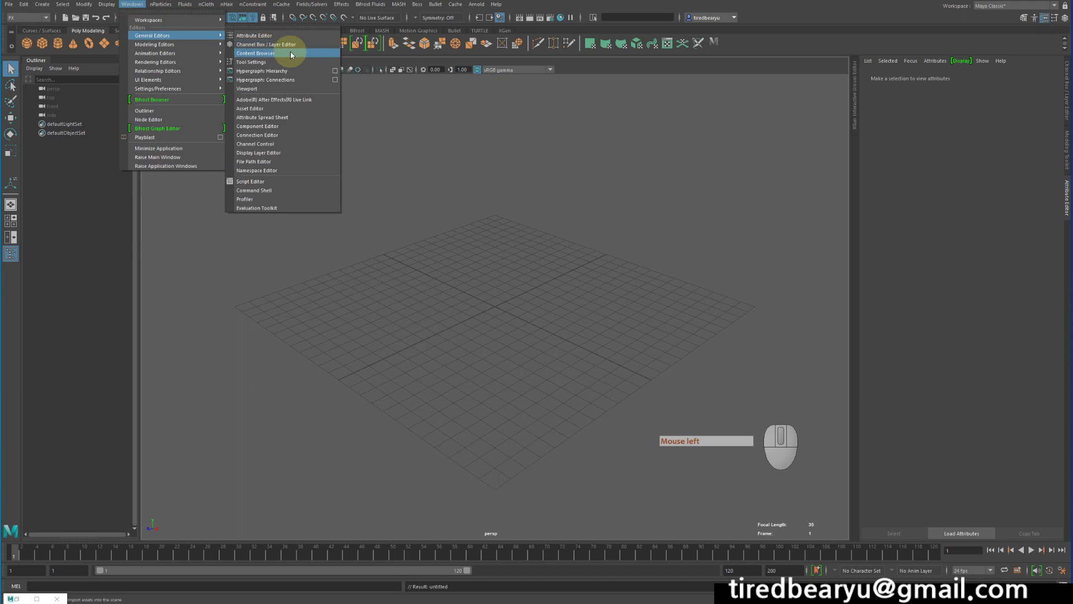
In the Content Browser's Modeling > People examples, import the posed shawn man figure
left_click(294, 53)
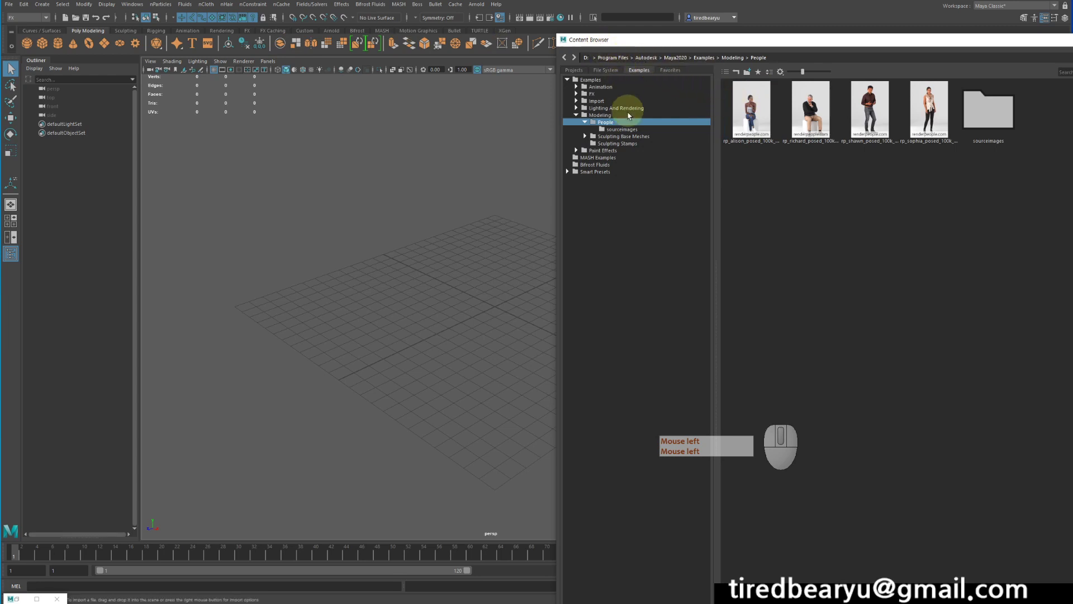
left_click(618, 124)
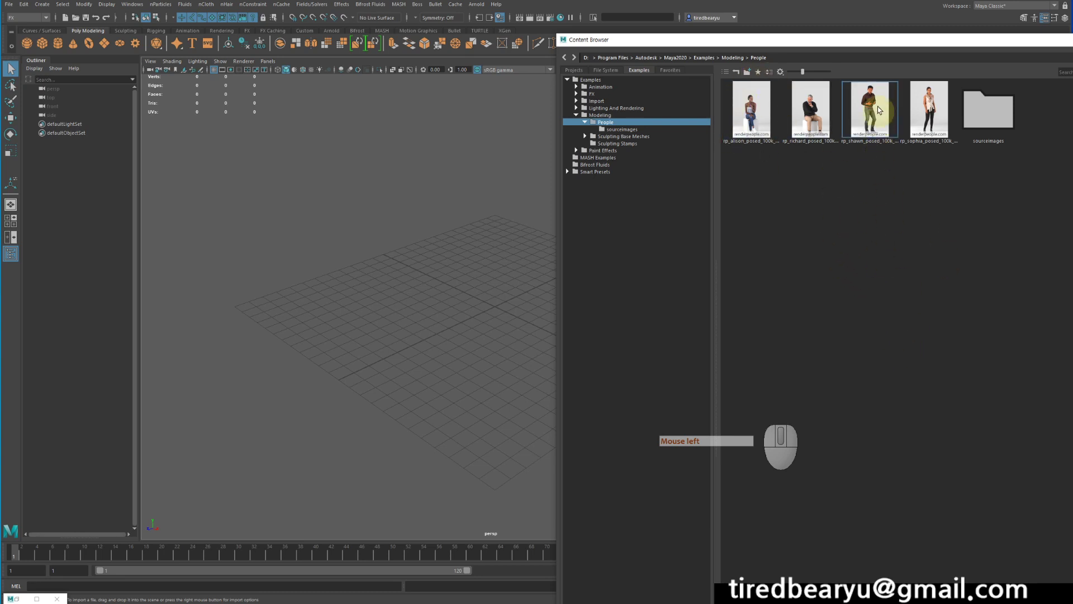
right_click(877, 96)
left_click(901, 105)
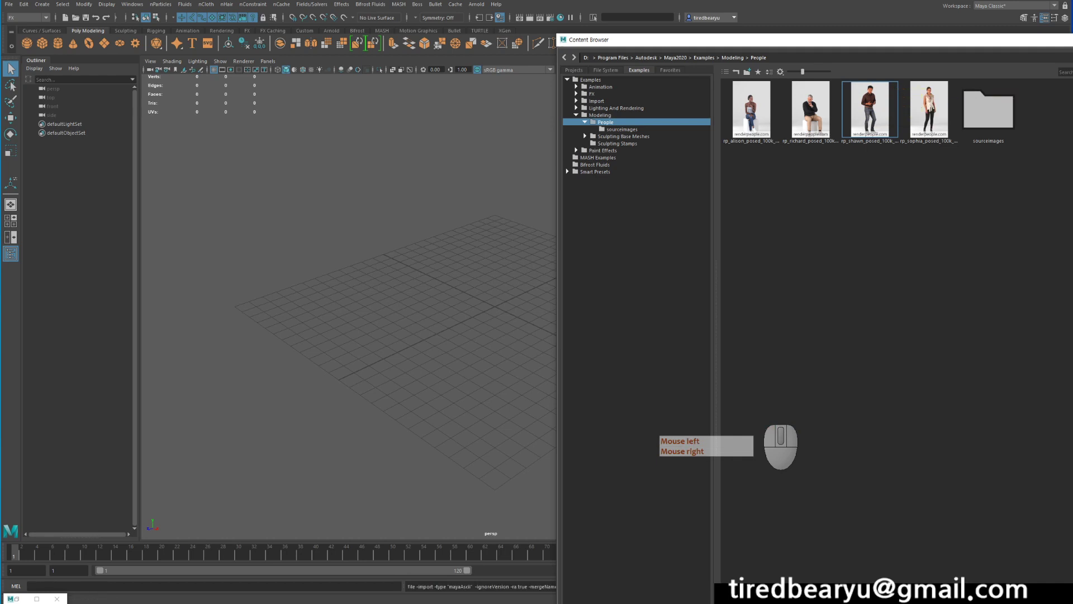
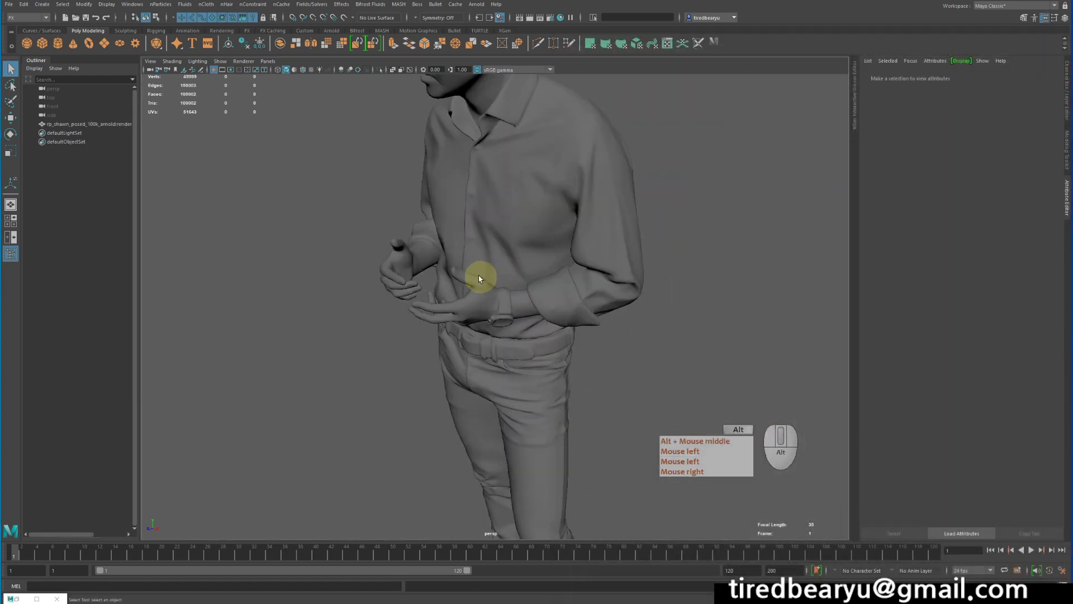
Frame the man's upper body and chest and switch to textured display with the 6 key
left_click(695, 193)
left_click(546, 196)
left_click(606, 190)
left_click(783, 181)
right_click(783, 181)
left_click_drag(783, 181, 728, 273)
right_click(569, 264)
left_click(627, 268)
left_click_drag(611, 250, 607, 287)
left_click_drag(605, 273, 596, 259)
key("6")
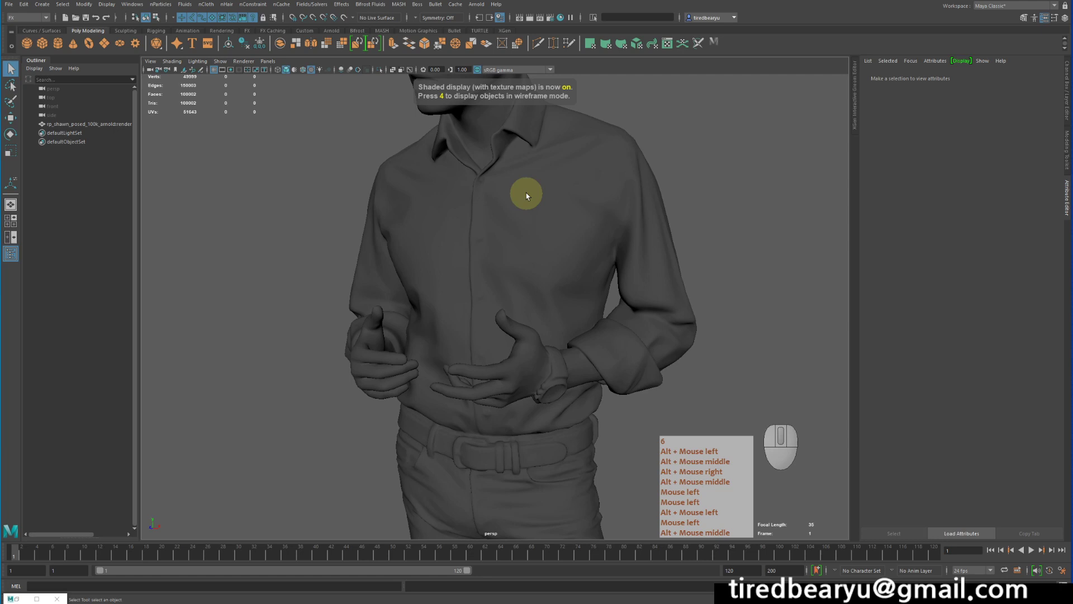
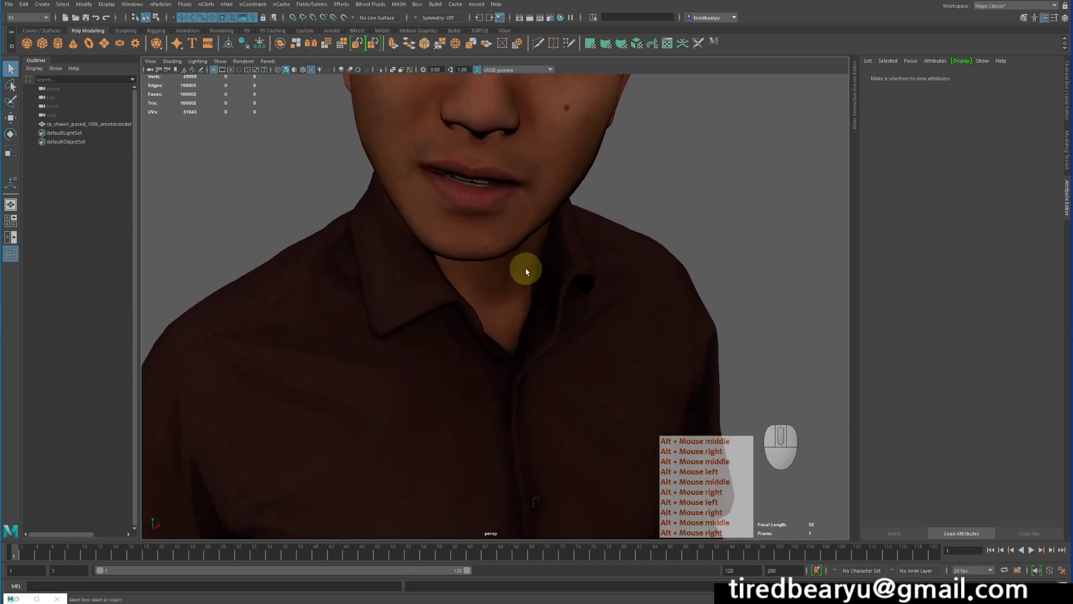
Tumble and dolly in on the man's face and mouth with wireframe shown over the shading
middle_click(528, 270)
middle_click(530, 271)
right_click(530, 271)
left_click(530, 271)
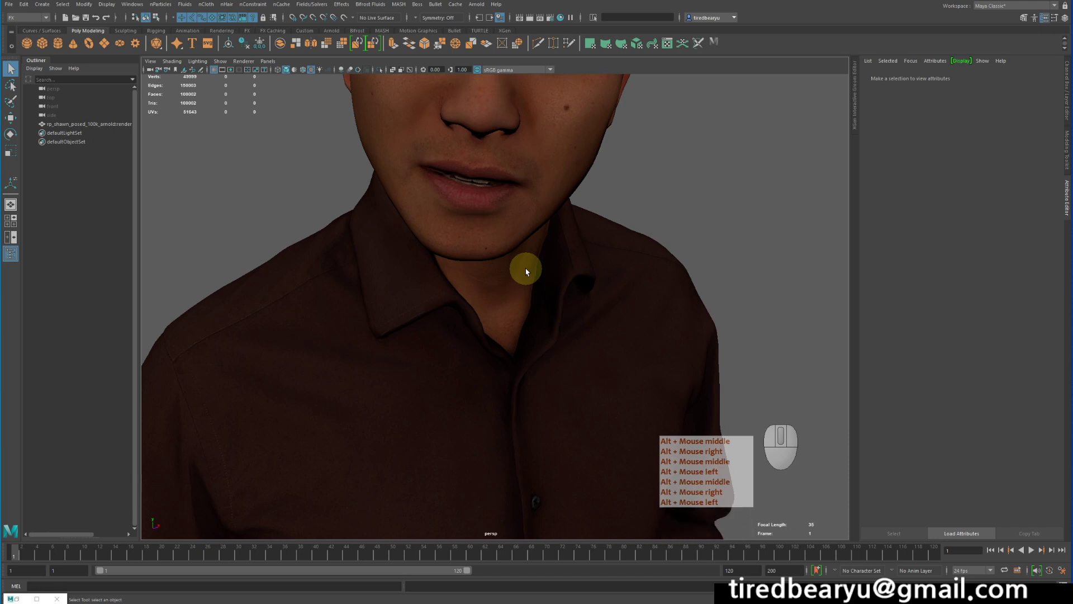
middle_click(530, 271)
right_click(530, 272)
left_click(530, 271)
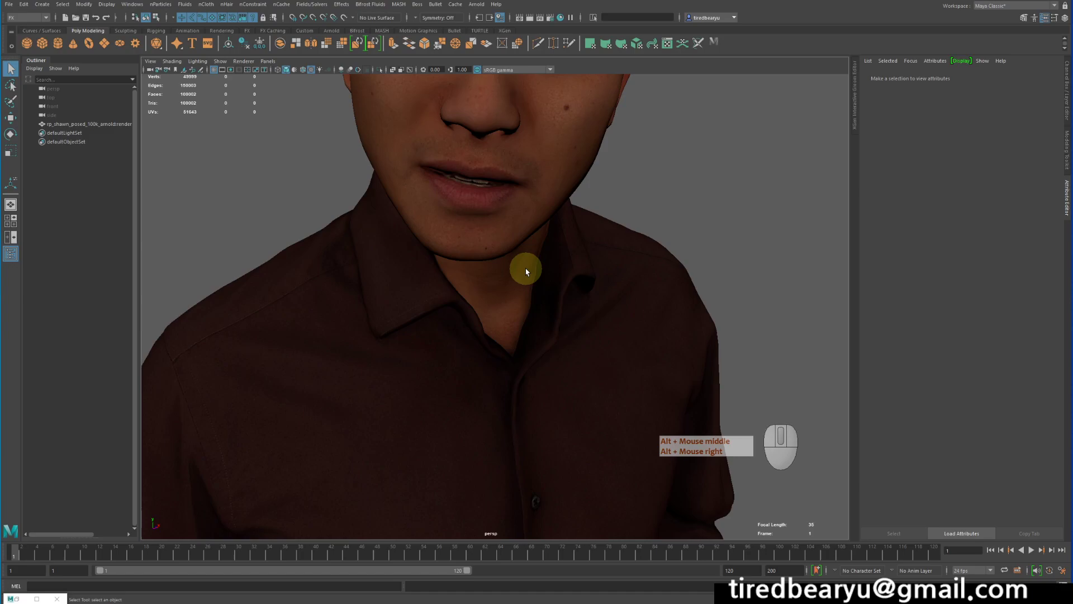
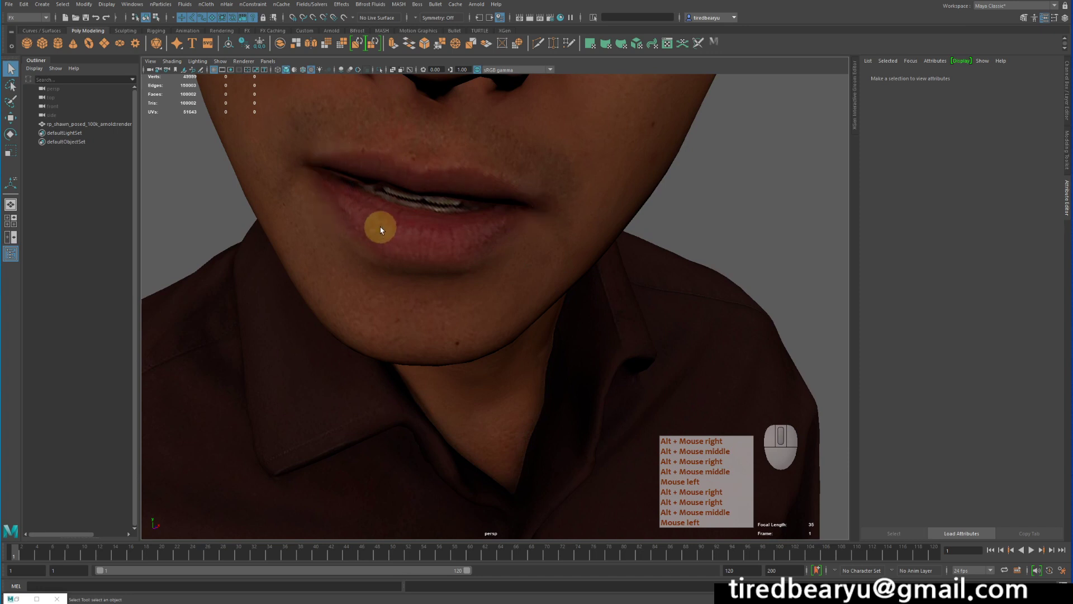
right_click(382, 229)
middle_click(383, 229)
left_click(382, 229)
right_click(383, 228)
left_click(383, 229)
right_click(383, 228)
middle_click(389, 223)
left_click_drag(389, 223, 390, 240)
right_click(412, 254)
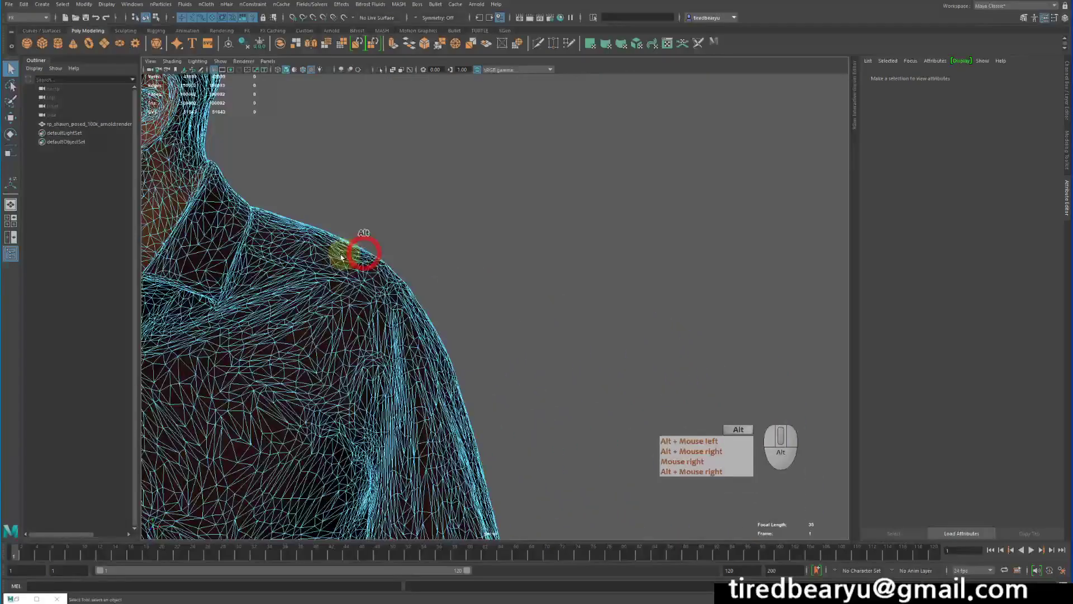
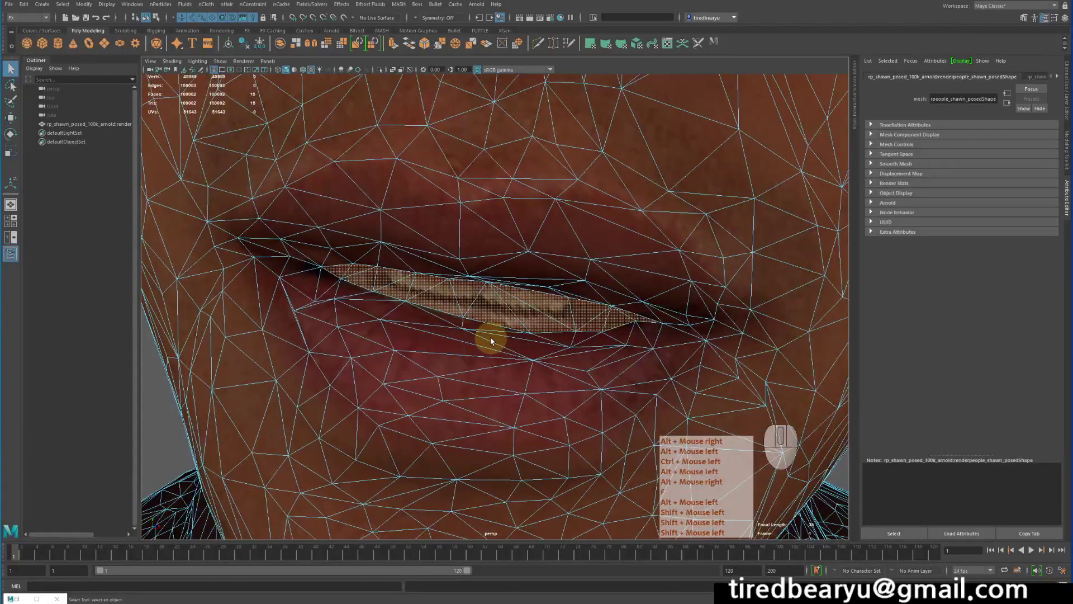
Frame the mouth and switch the man's mesh into Face selection mode
key("f")
right_click(492, 339)
left_click(491, 339)
key("f")
right_click(485, 287)
left_click(486, 288)
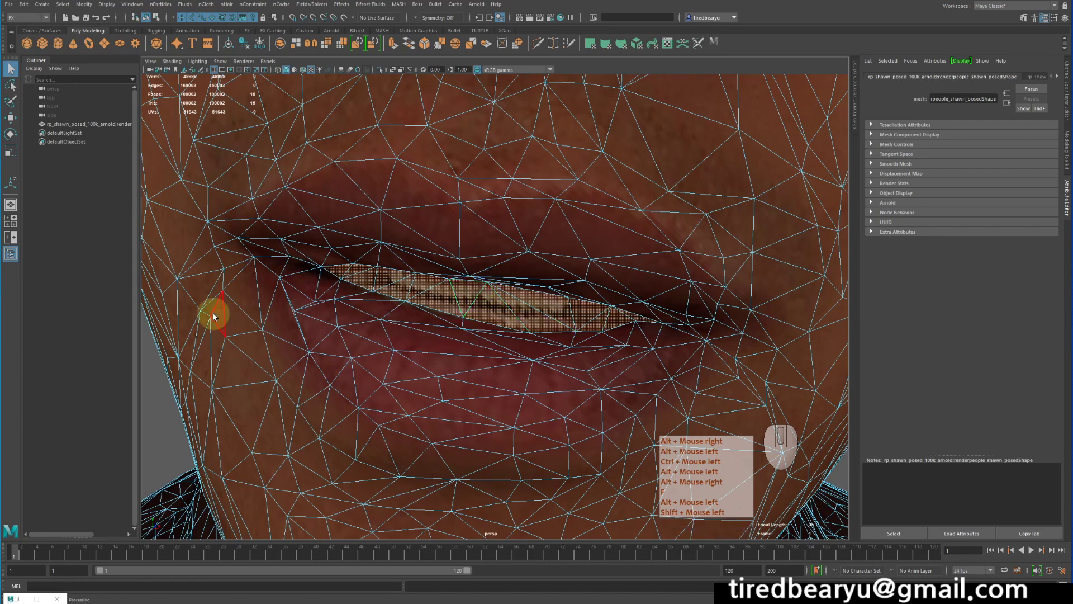
scroll("down", 3)
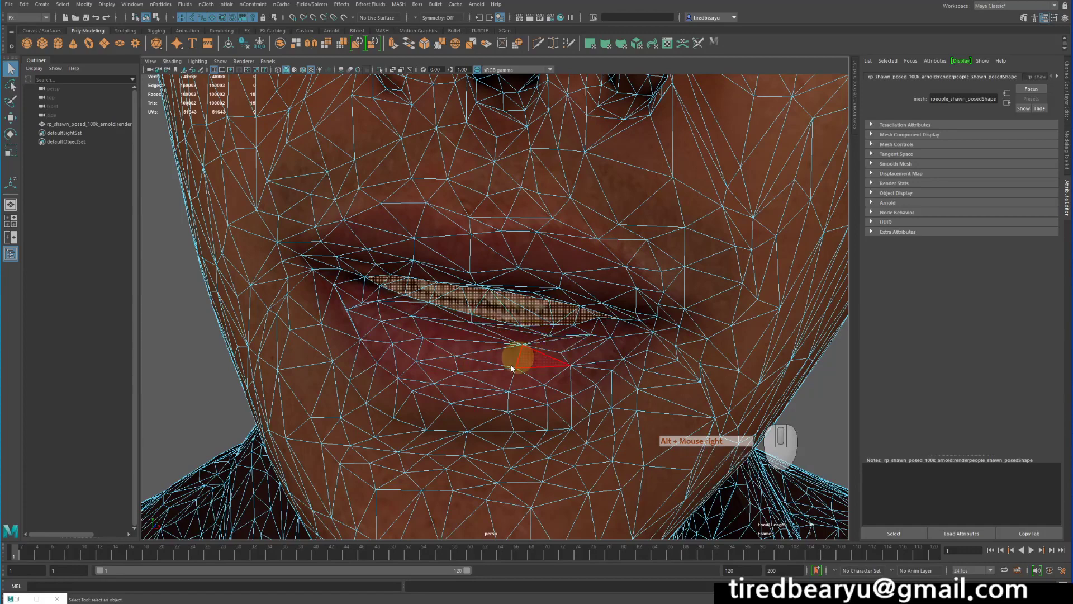
Select the teeth faces inside the mouth and between the lips
left_click(407, 360)
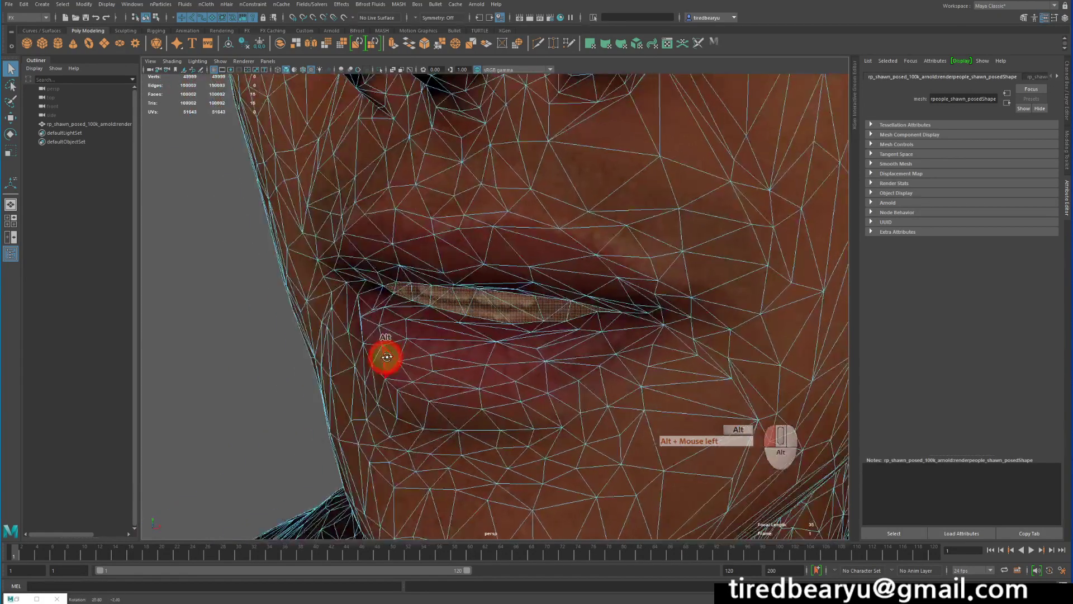
left_click(509, 324)
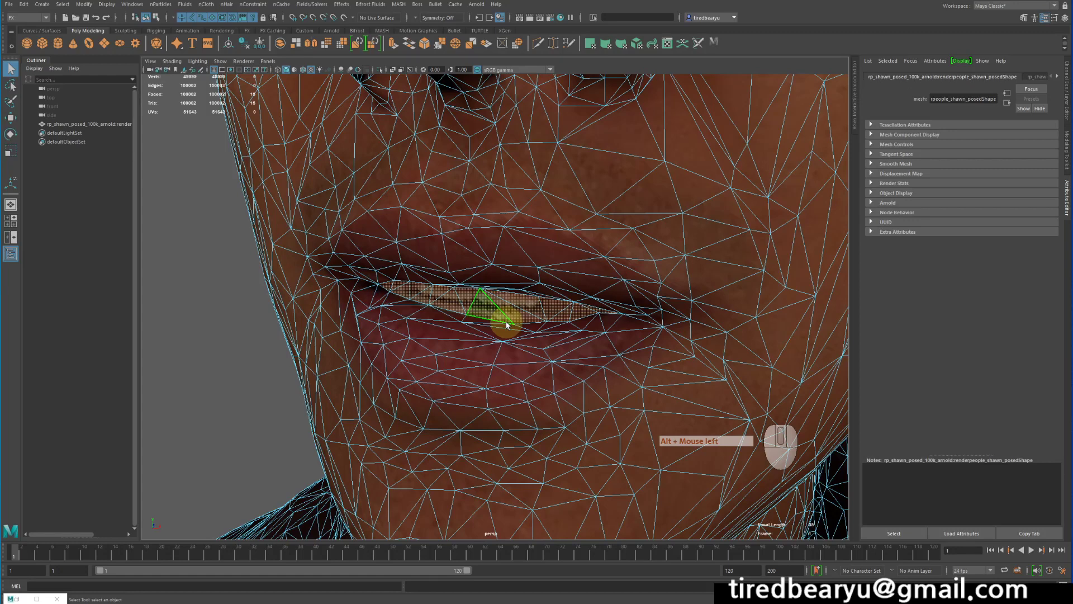
left_click(340, 108)
left_click(129, 1)
left_click(25, 15)
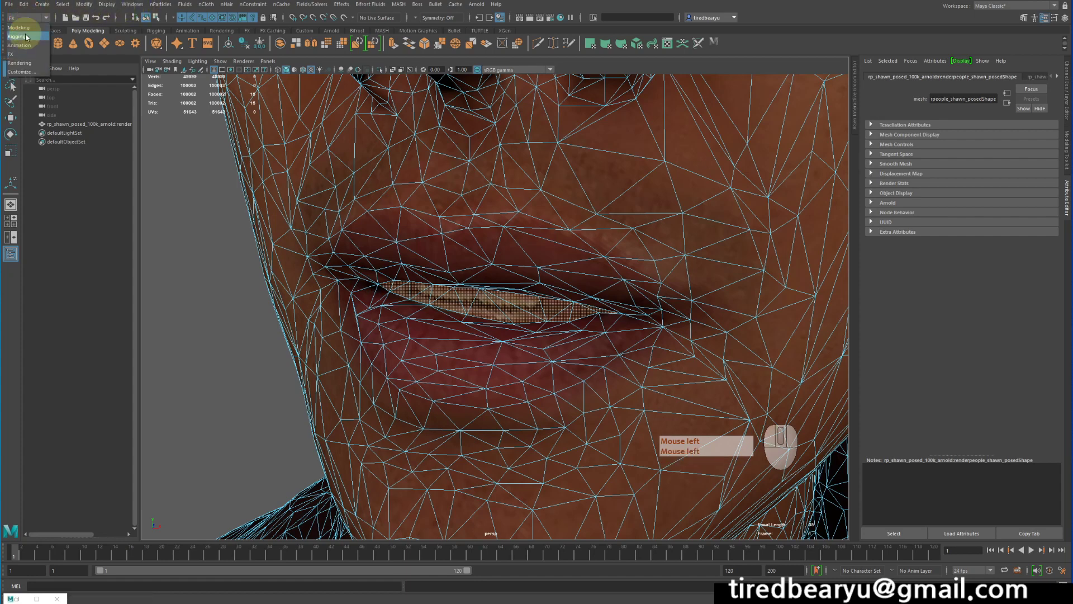
From the Modeling menu set, run Edit Mesh > Extract so the mouth faces become their own mesh
left_click(25, 39)
left_click(183, 6)
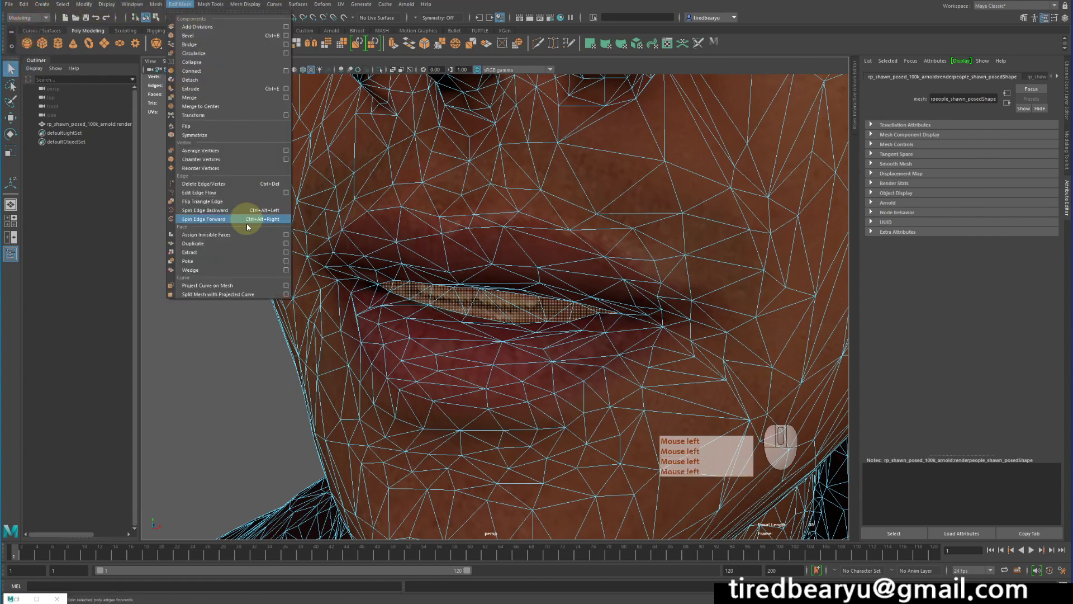
left_click(192, 253)
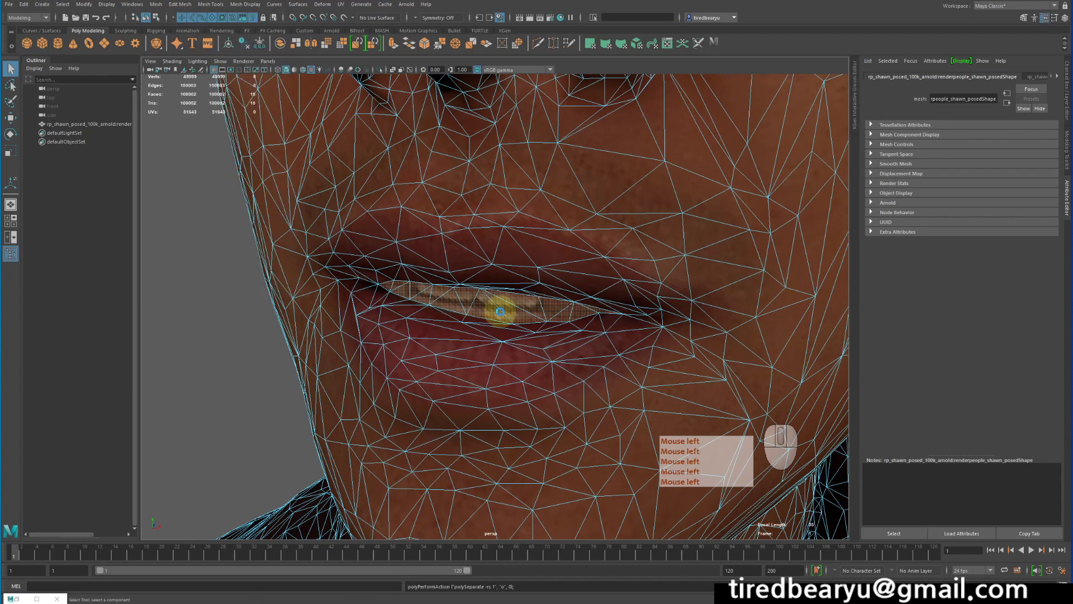
key("q")
left_click(288, 408)
left_click(525, 307)
left_click(663, 241)
key("q")
left_click_drag(616, 213, 656, 198)
key("q")
Return to object selection and deselect around the man in the viewport
right_click(258, 345)
left_click(257, 357)
key("q")
left_click(572, 344)
left_click(550, 316)
left_click(437, 375)
left_click(537, 308)
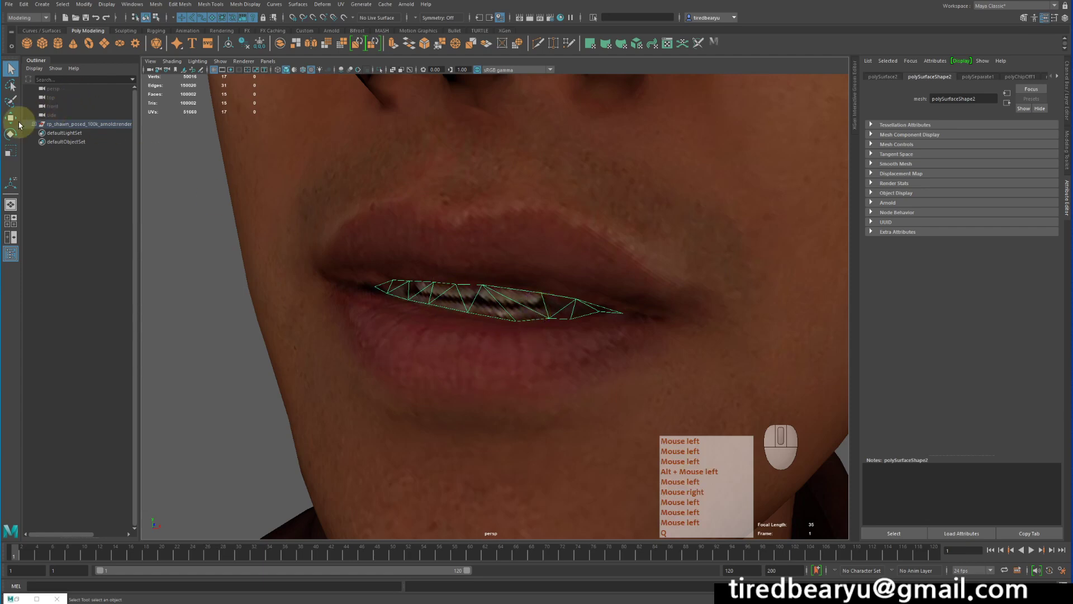
key("q")
Expand the man's hierarchy in the Outliner and check the new polySurface mesh pieces
left_click(34, 126)
right_click(34, 125)
left_click(93, 135)
right_click(93, 135)
left_click(92, 139)
right_click(92, 139)
left_click(92, 133)
left_click(96, 143)
left_click(103, 133)
left_click(101, 122)
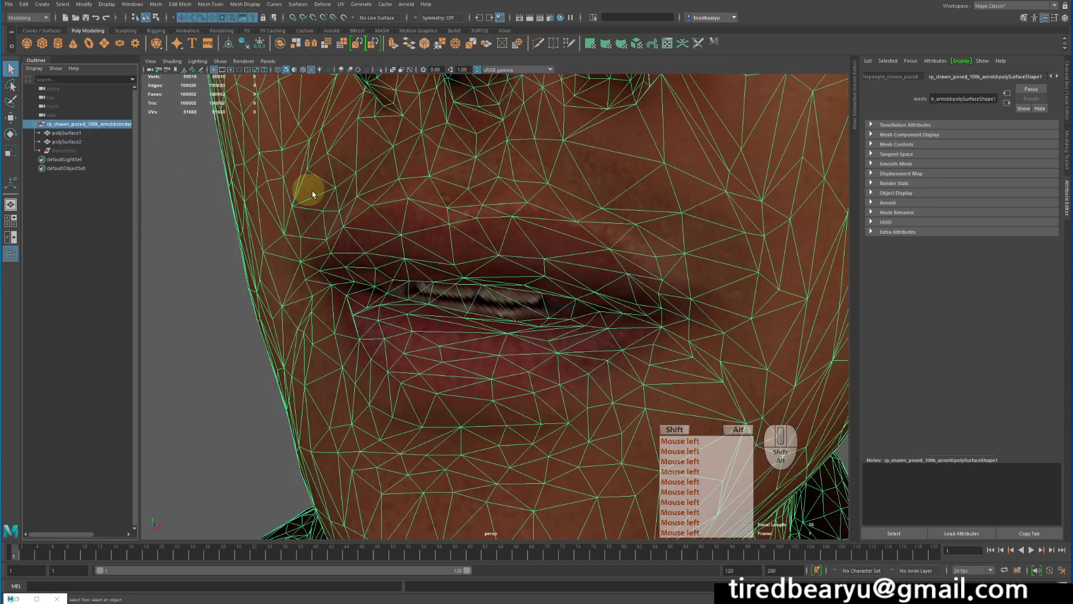
Delete the head model's construction history via Edit > Delete by Type > History
double_click(364, 215)
left_click(59, 76)
left_click(29, 7)
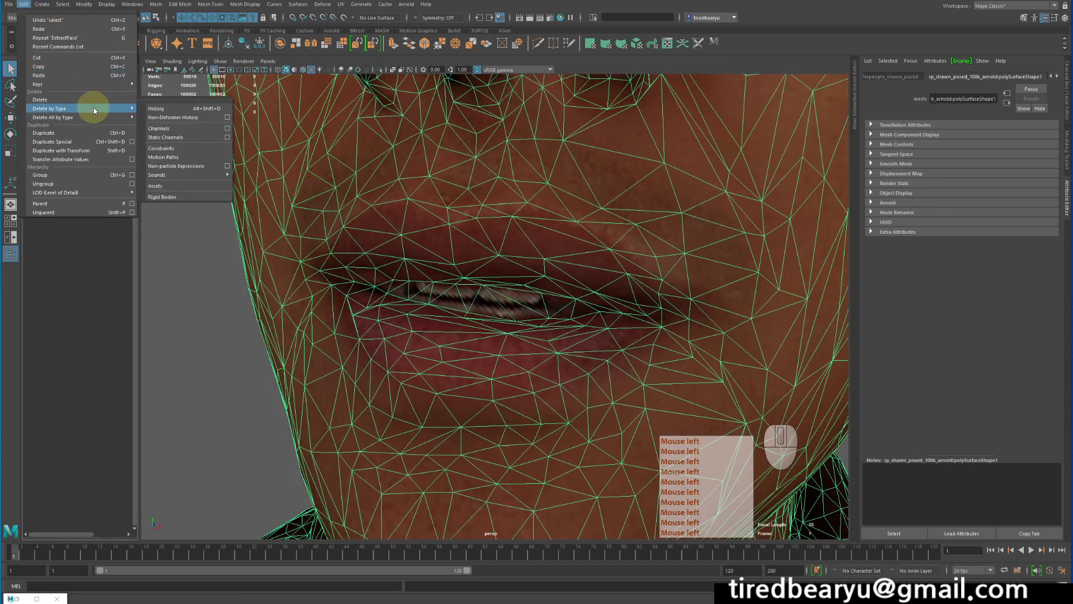
left_click(176, 112)
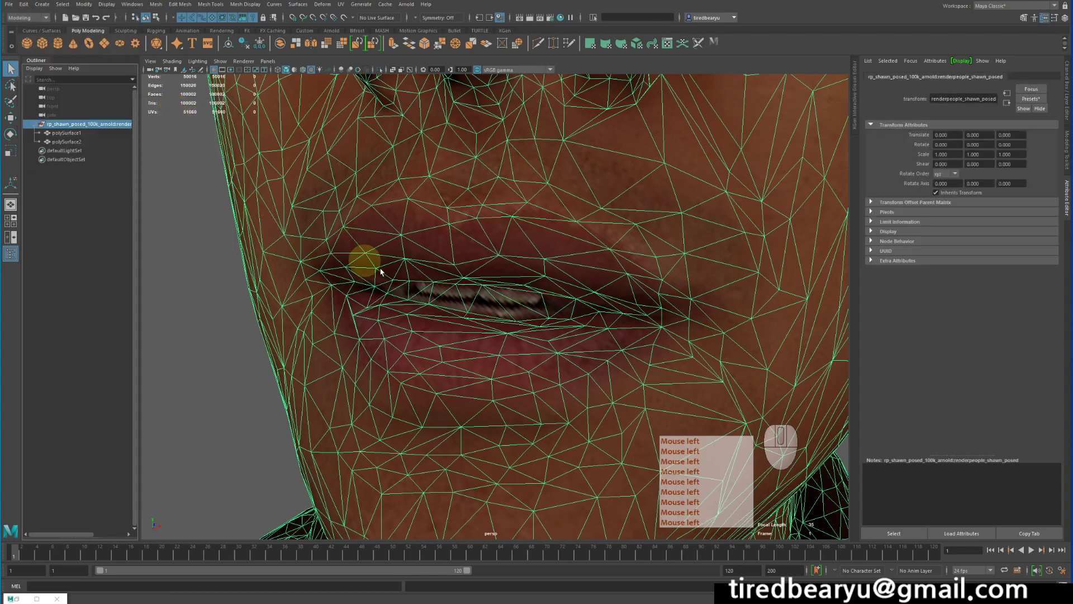
Select polySurface2, the extracted mouth strip, in the Outliner and zoom in on it
left_click(75, 130)
left_click(78, 145)
left_click(281, 449)
left_click(498, 302)
left_click_drag(544, 319, 512, 313)
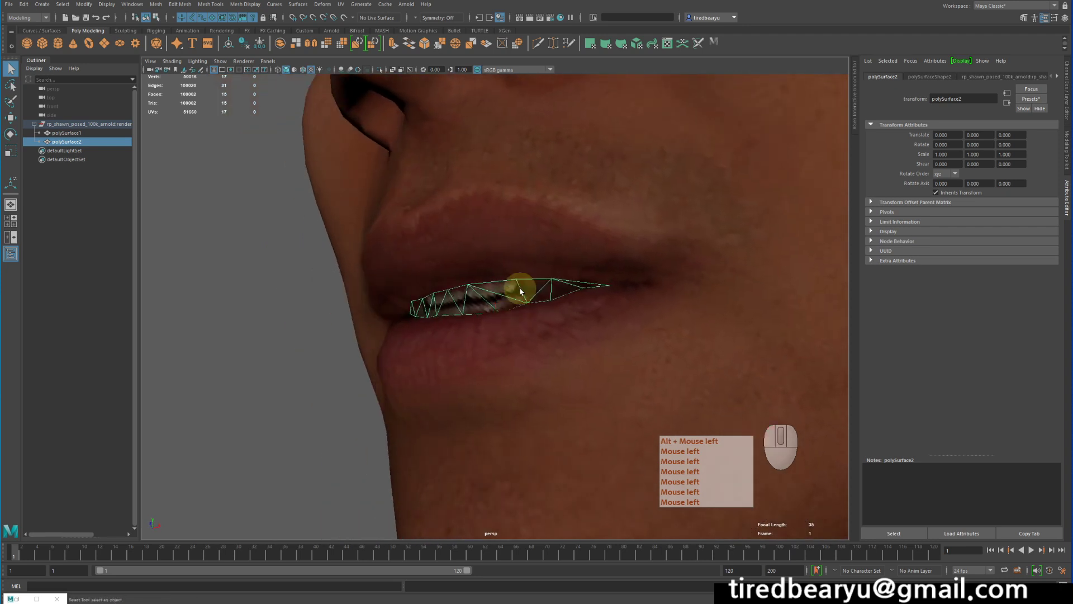
left_click(520, 290)
double_click(521, 290)
left_click(521, 289)
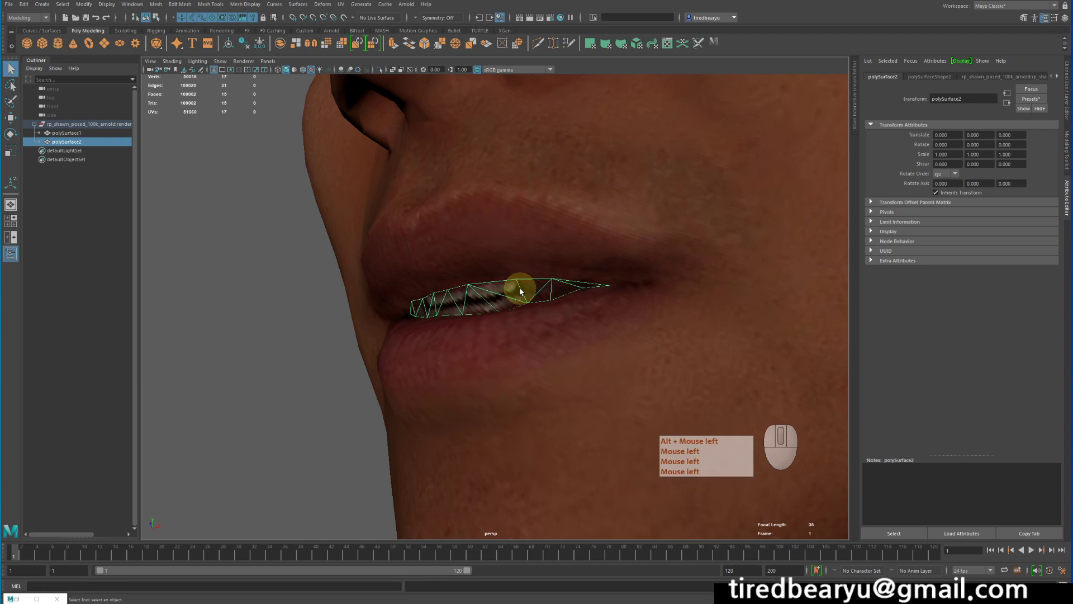
left_click(520, 289)
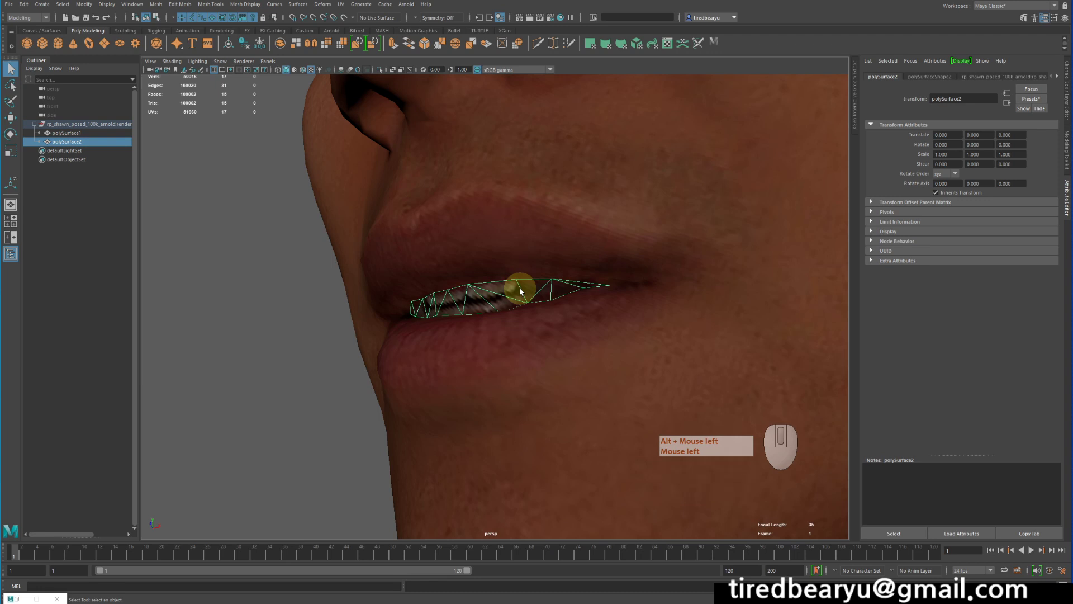
left_click(520, 290)
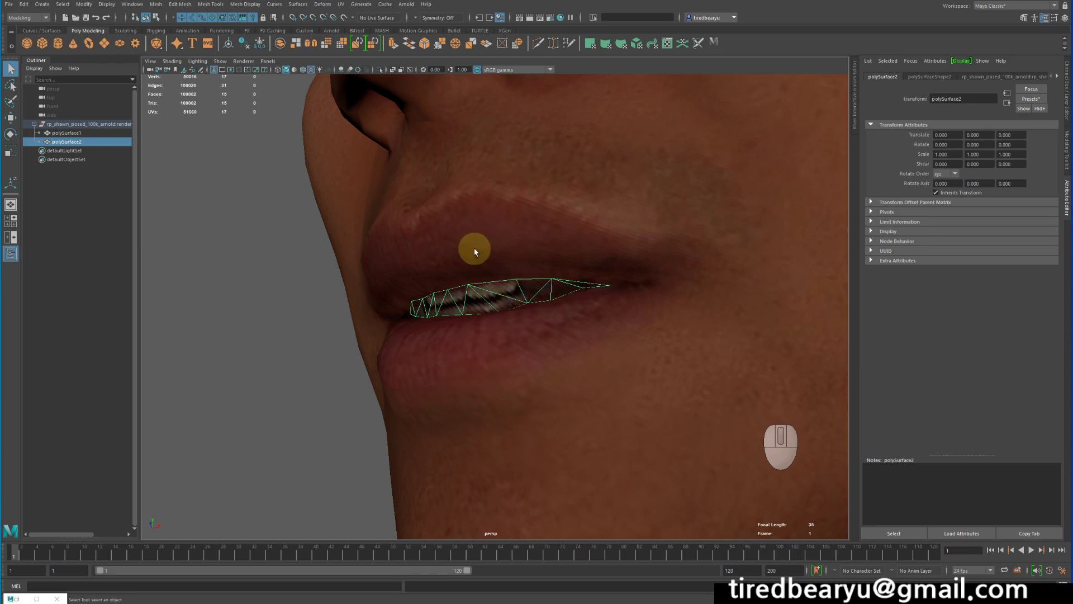
Orbit the view to face the mouth strip head-on between the lips
left_click_drag(464, 286, 503, 288)
left_click_drag(504, 288, 378, 269)
left_click(404, 235)
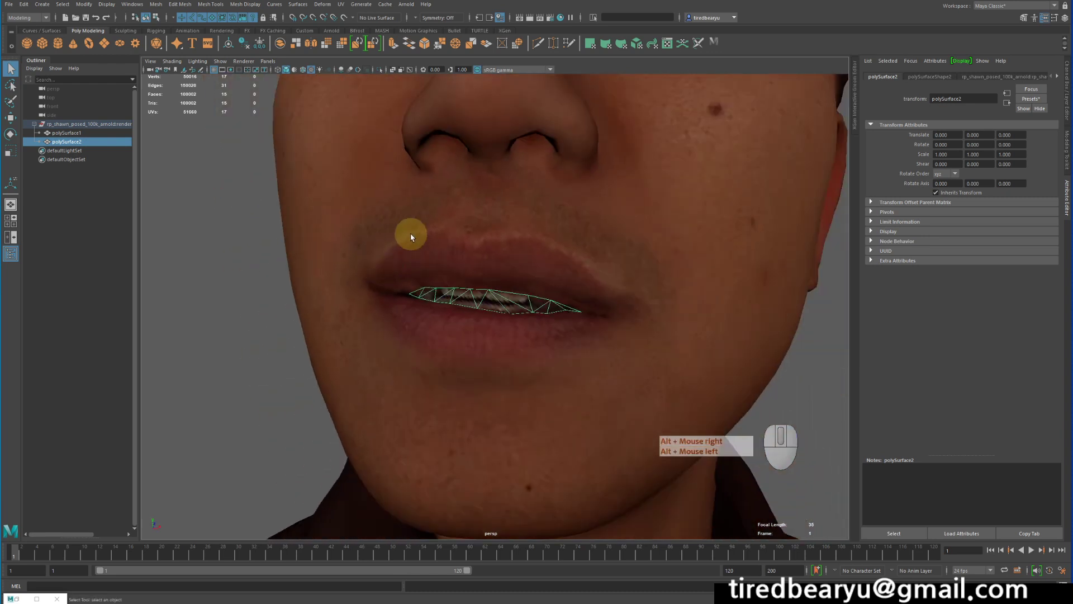
right_click(407, 240)
left_click(406, 241)
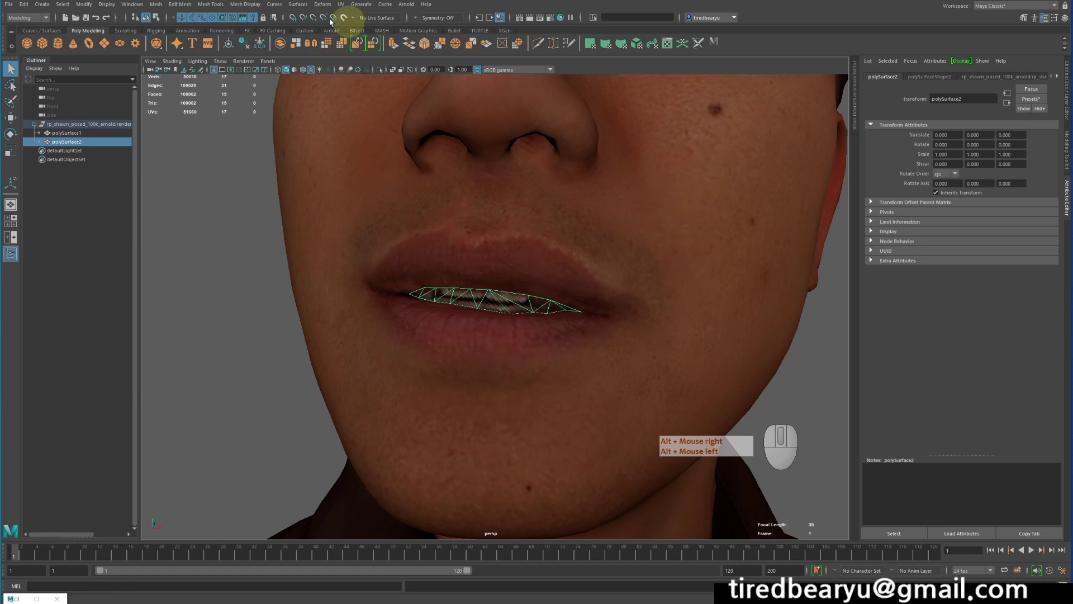
Switch the menu set to FX
left_click(24, 19)
right_click(25, 19)
right_click(25, 19)
left_click(38, 52)
right_click(38, 52)
Tear off the MASH menu as a floating panel offering Create MASH Network
left_click(401, 8)
right_click(401, 8)
left_click(413, 14)
left_click_drag(429, 6, 705, 126)
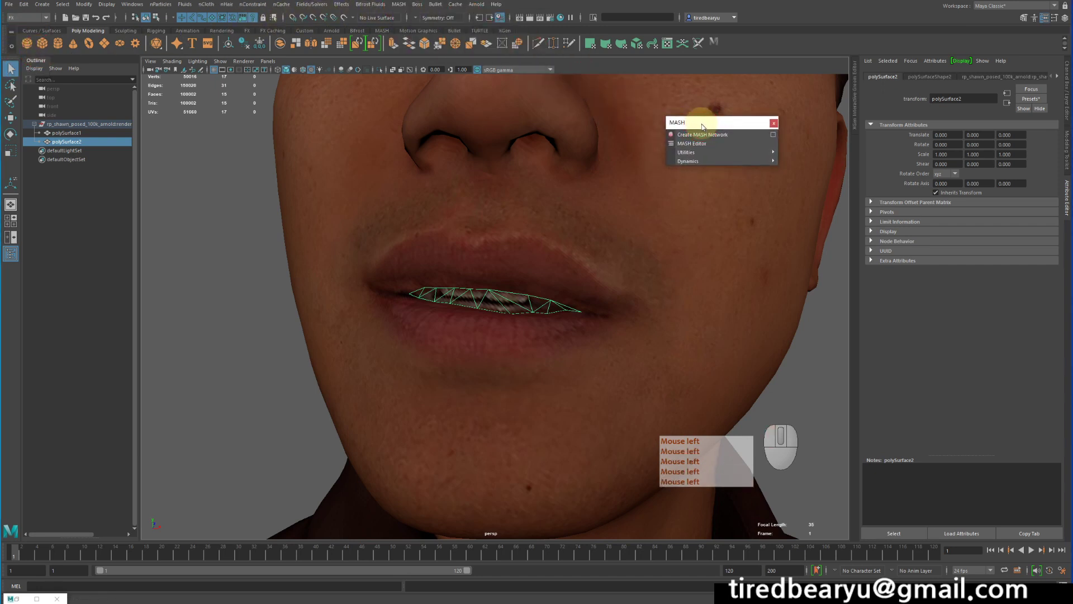
left_click(706, 127)
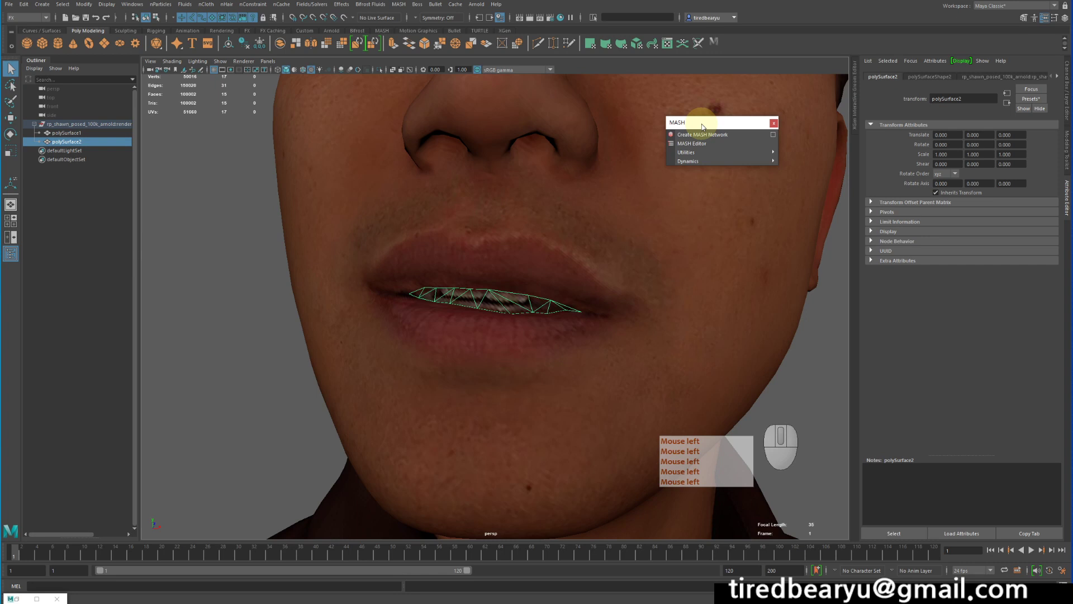
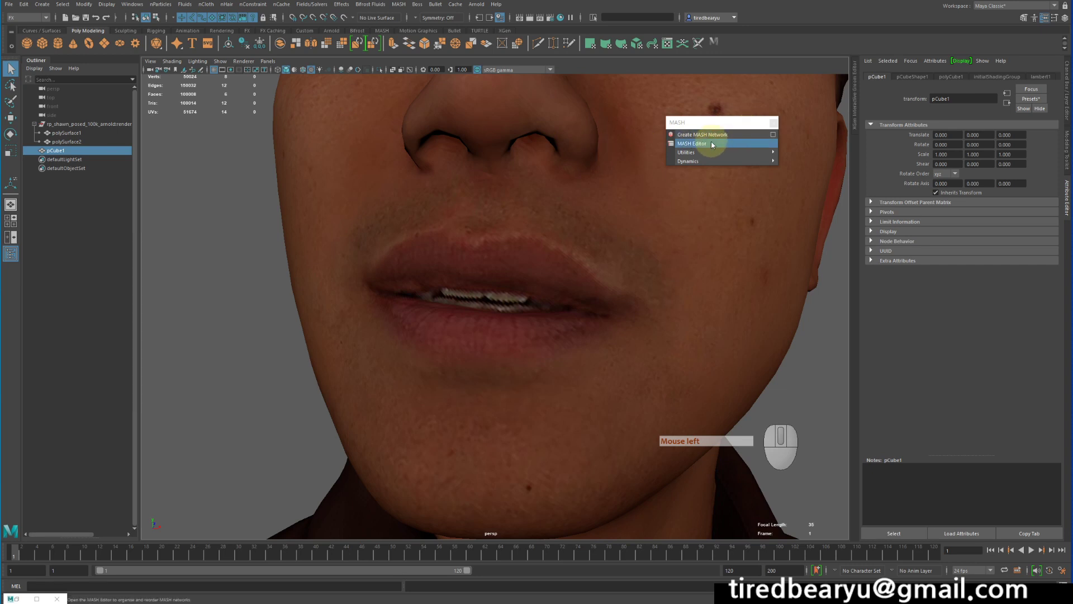
Launch the MASH Editor and create a MASH network from pCube1, giving a Distribute row of cubes
left_click(713, 144)
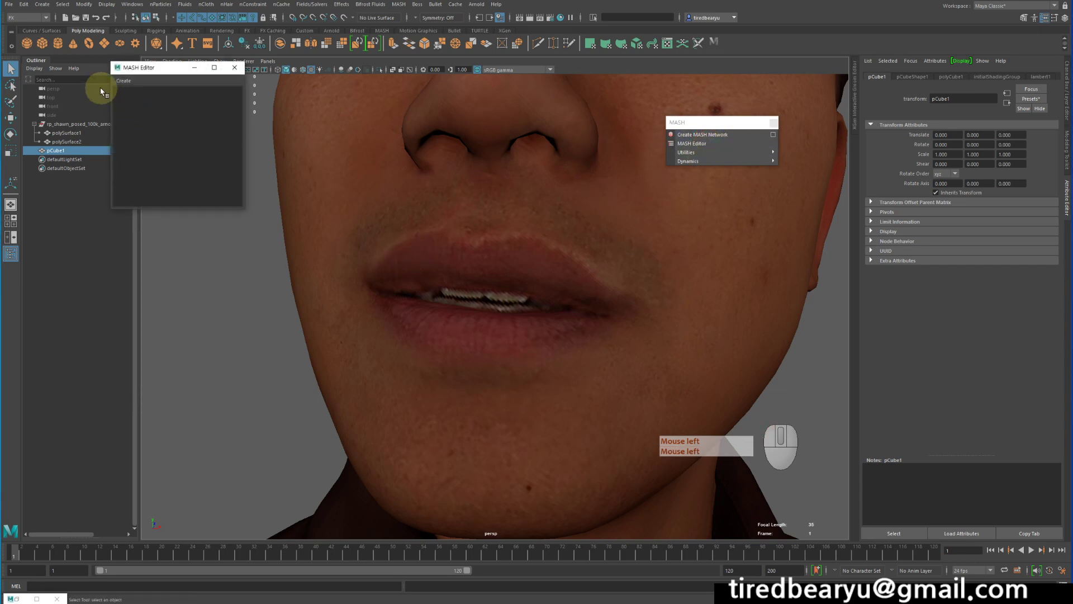
left_click(121, 82)
left_click(164, 95)
right_click(578, 318)
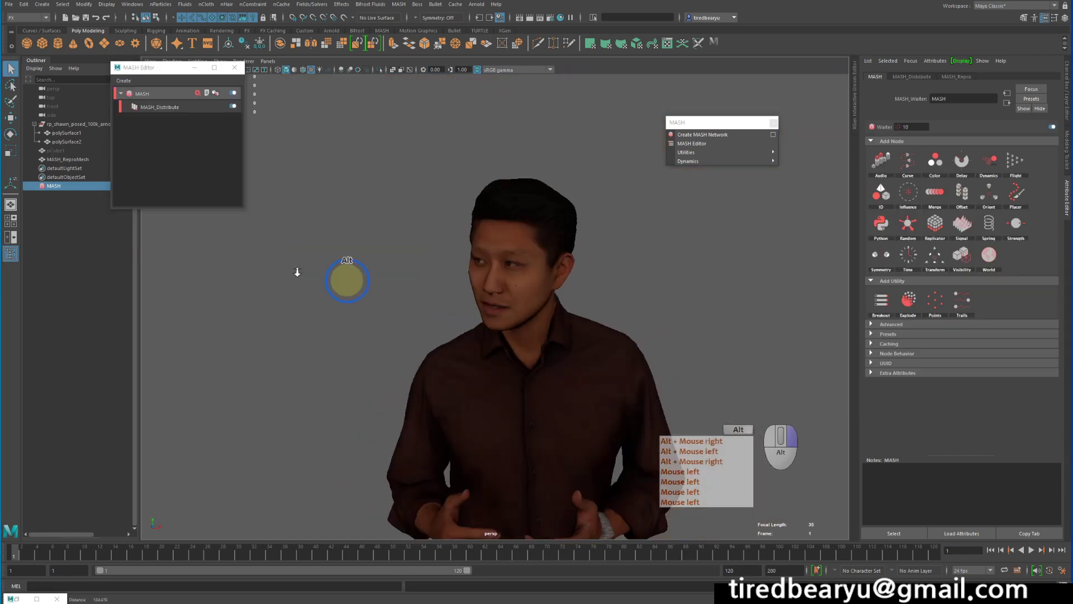
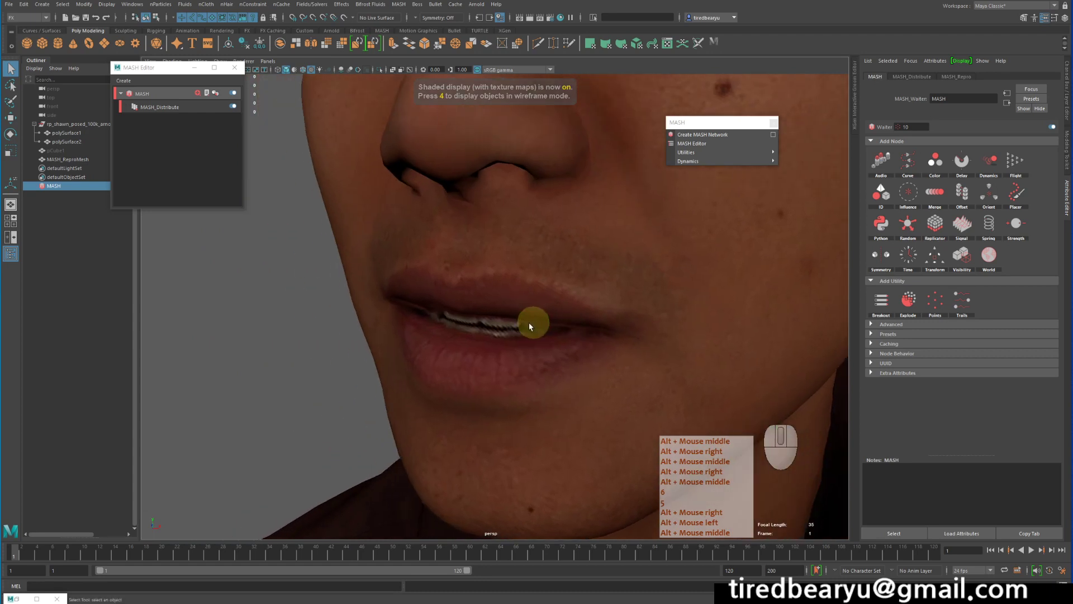
Select the extracted mouth strip again in the viewport
left_click(510, 327)
right_click(573, 339)
middle_click(516, 328)
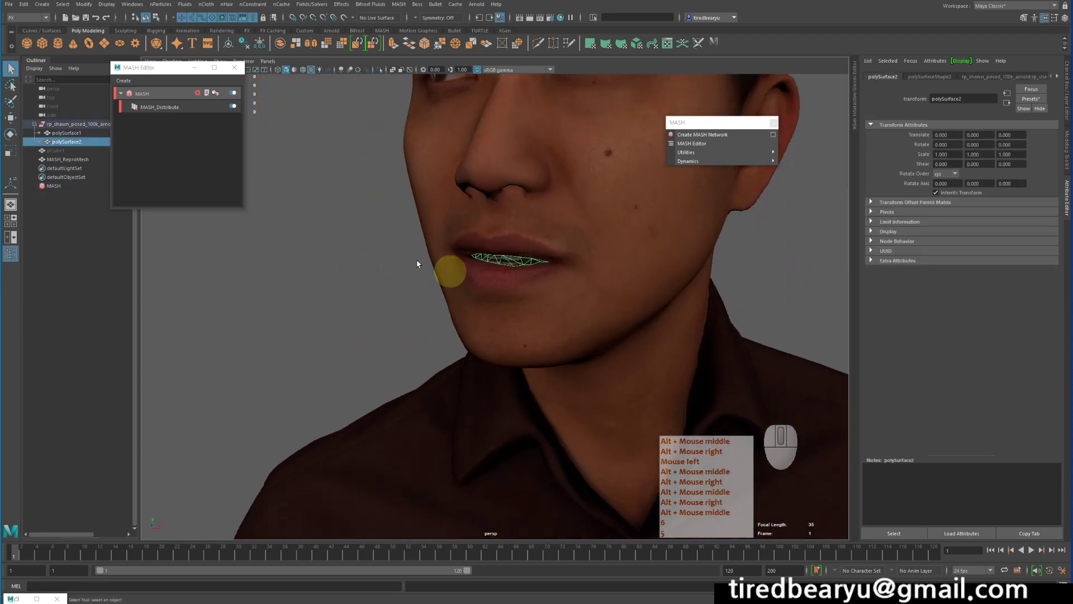
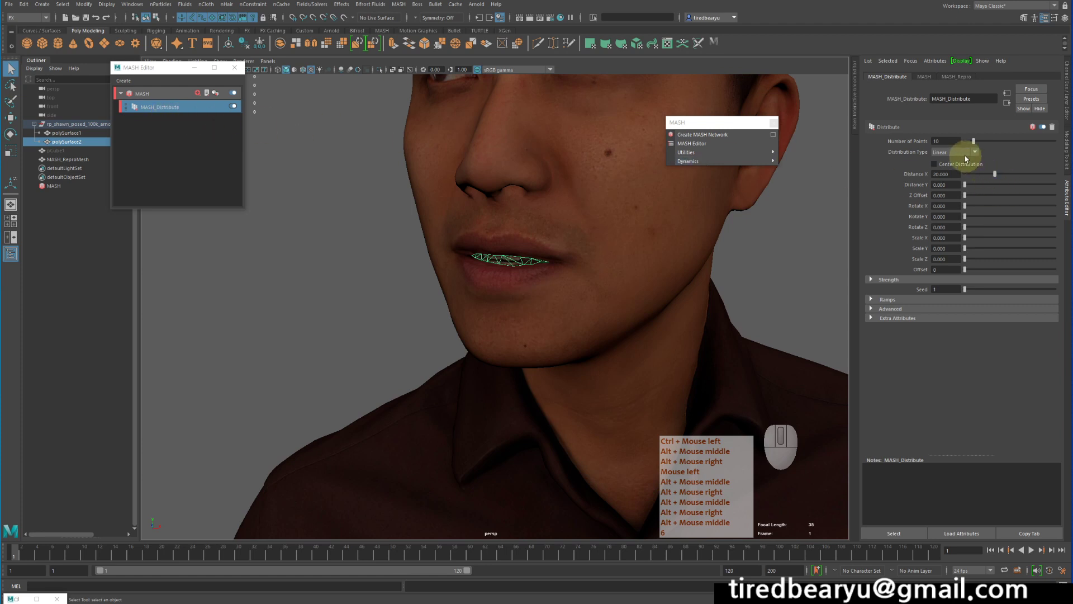
On MASH_Distribute, set Distribution Type to Mesh
left_click(963, 154)
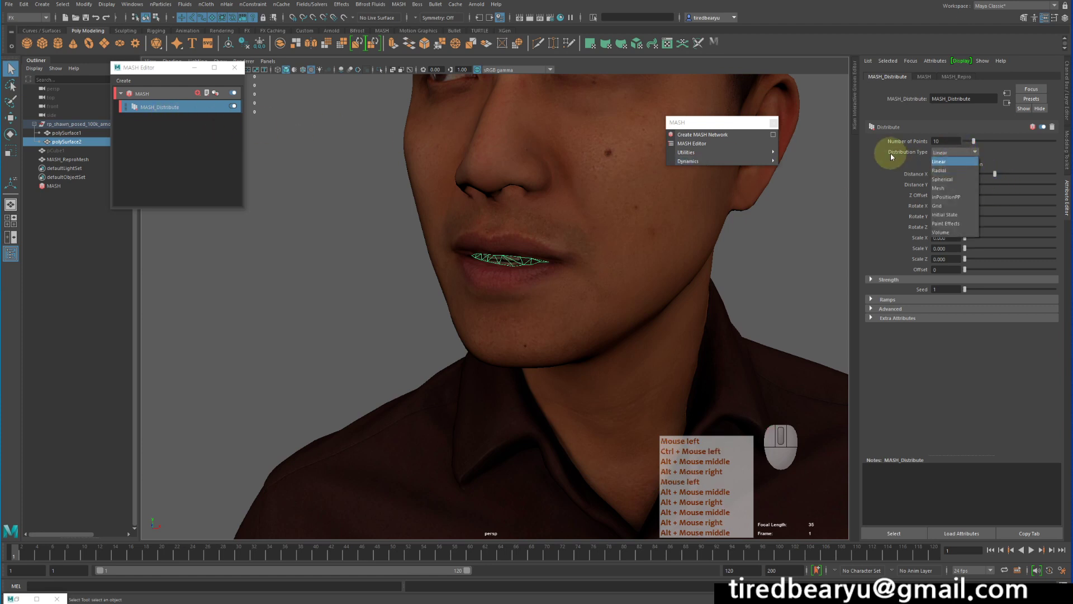
left_click(892, 155)
middle_click(892, 155)
right_click(892, 156)
left_click(930, 155)
middle_click(931, 155)
left_click(949, 192)
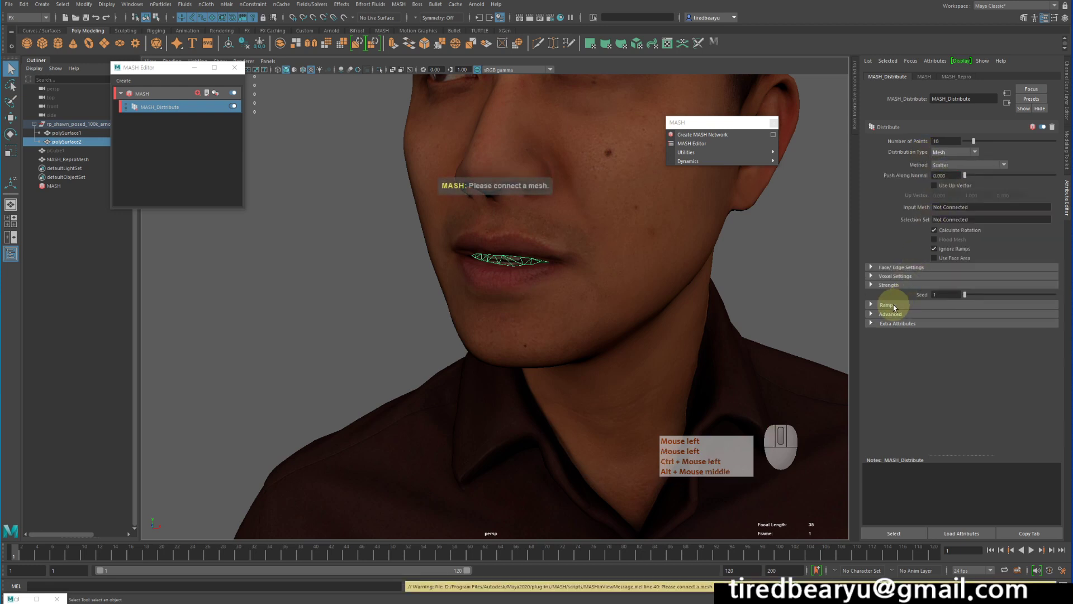
Connect polySurfaceShape2 as the Input Mesh so the cubes scatter between the lips, and inspect the result
left_click(887, 309)
left_click(883, 308)
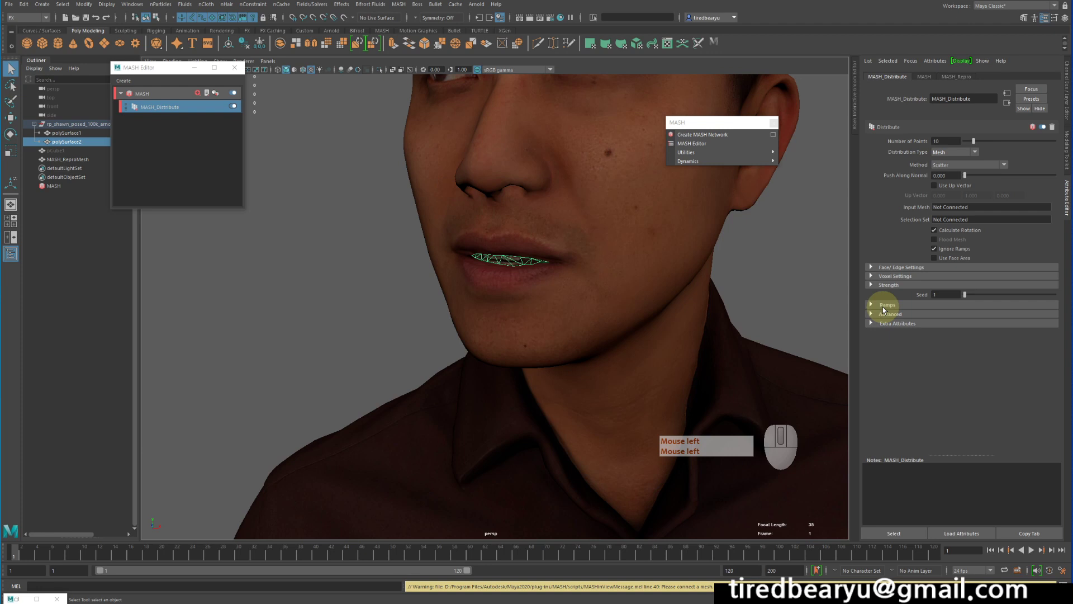
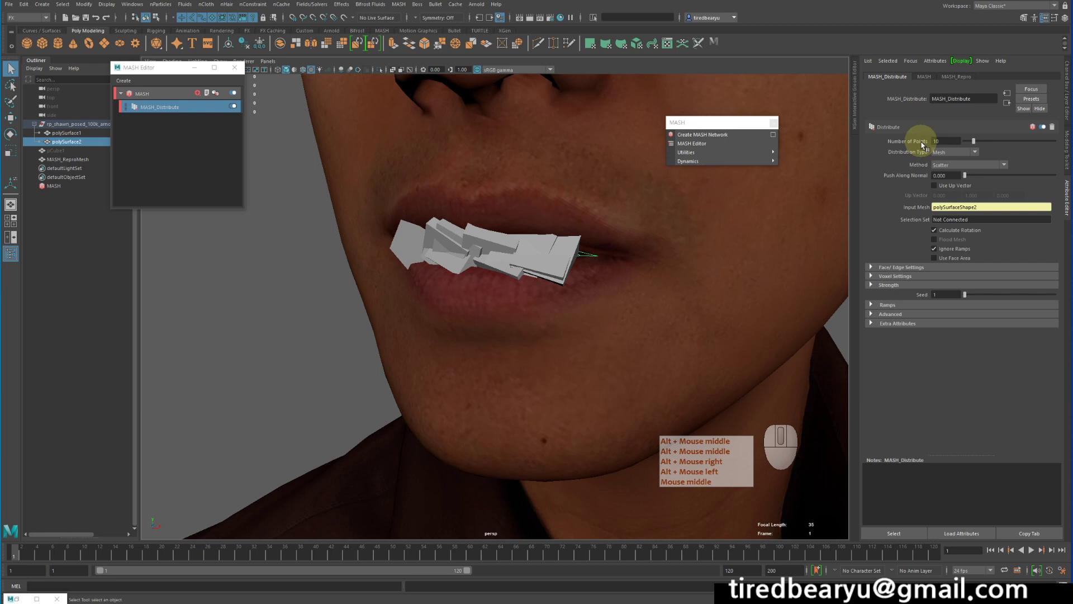
middle_click(538, 261)
middle_click(691, 225)
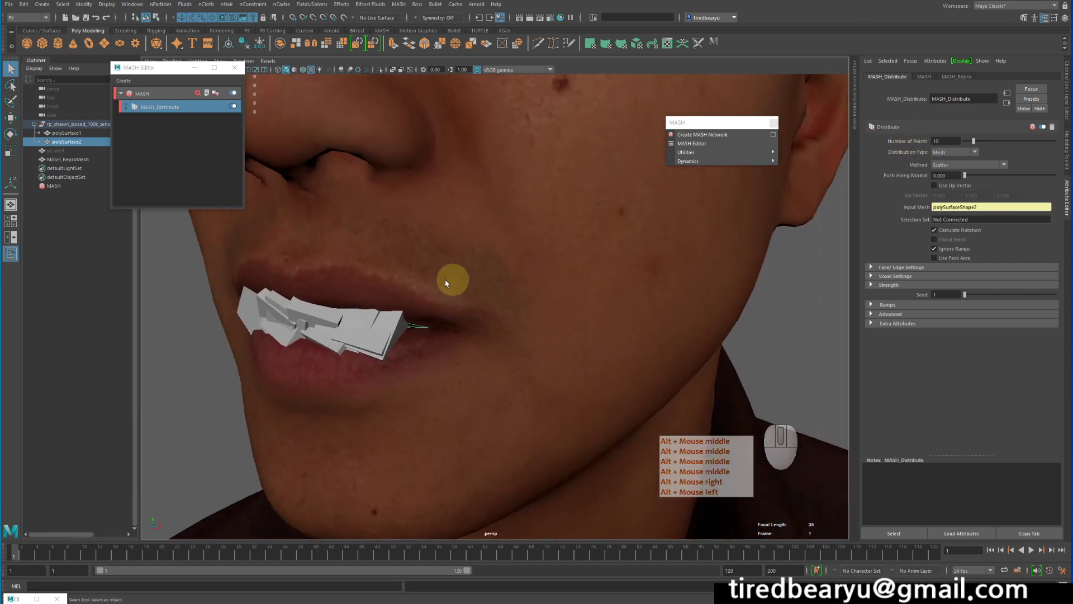
middle_click(418, 328)
right_click(418, 327)
left_click(417, 328)
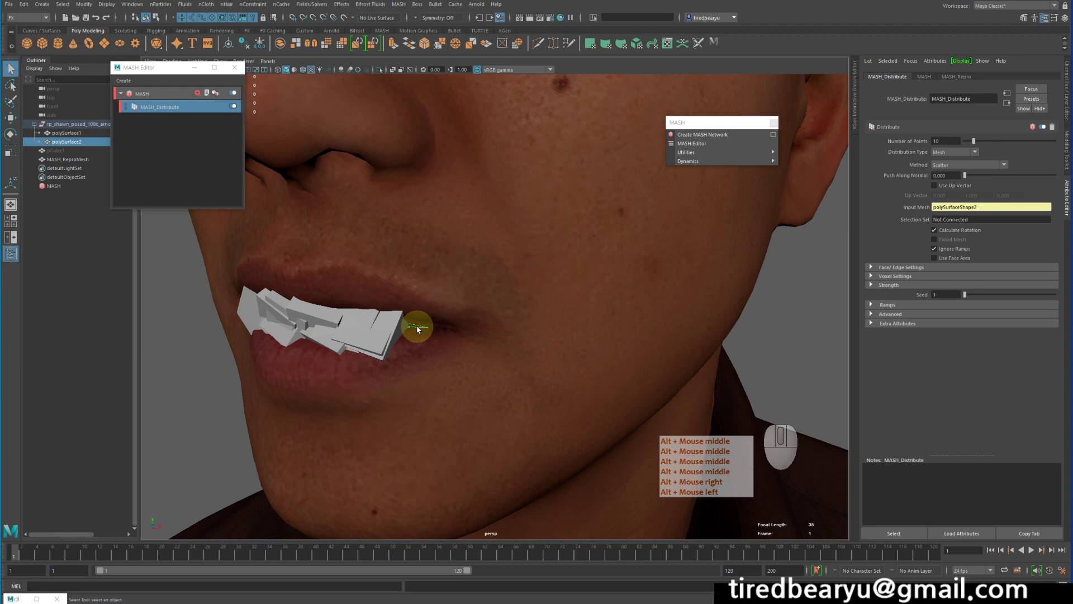
middle_click(418, 327)
right_click(418, 327)
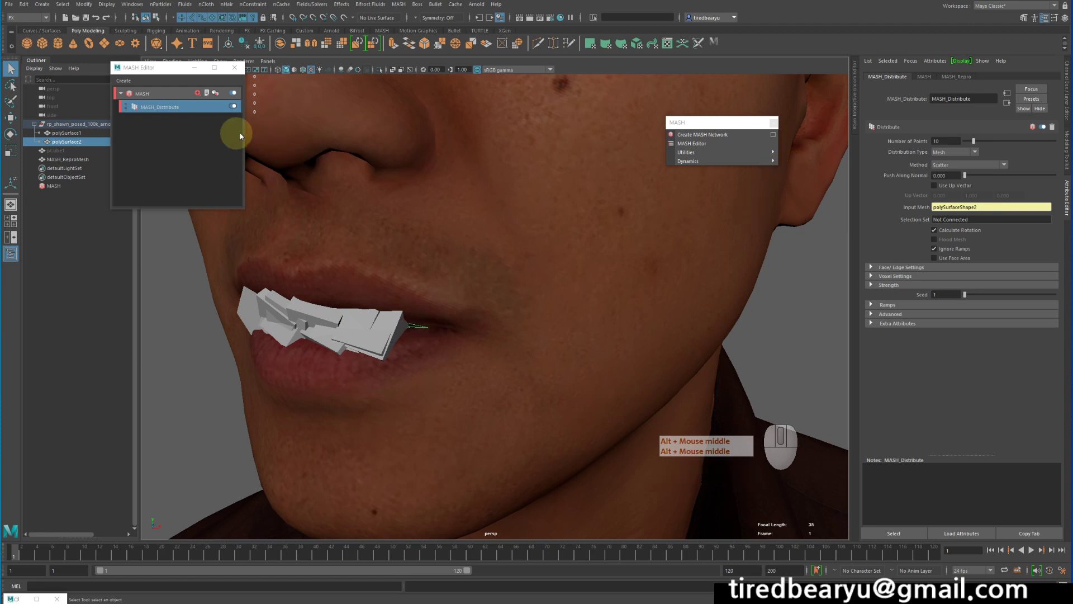
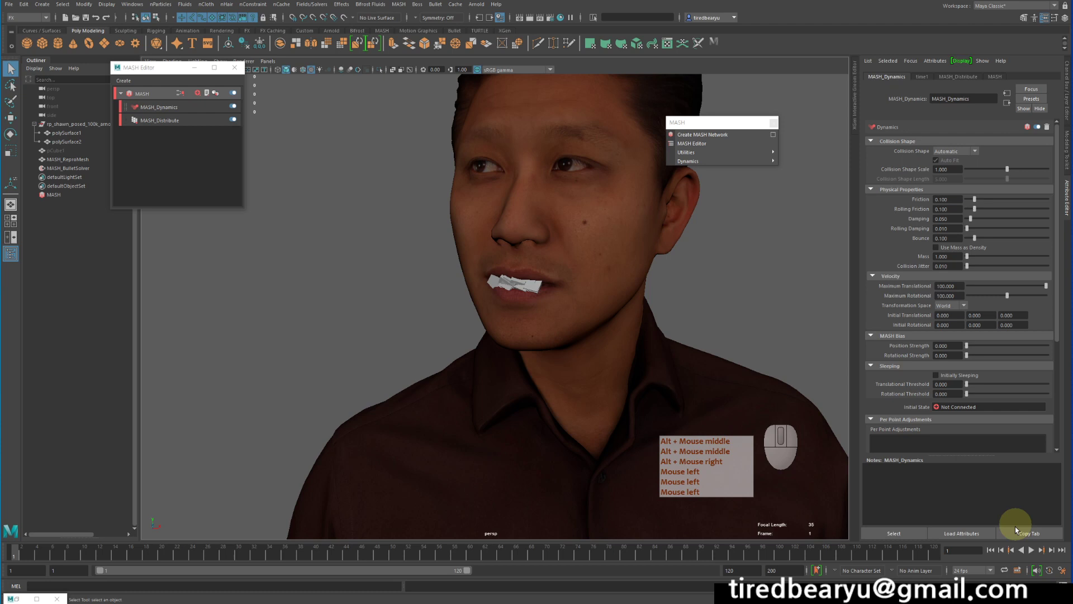
Play and step through the dynamics simulation so the cubes tumble out of the mouth
left_click(991, 551)
left_click(1033, 551)
left_click(1031, 550)
left_click(993, 550)
middle_click(993, 550)
right_click(993, 550)
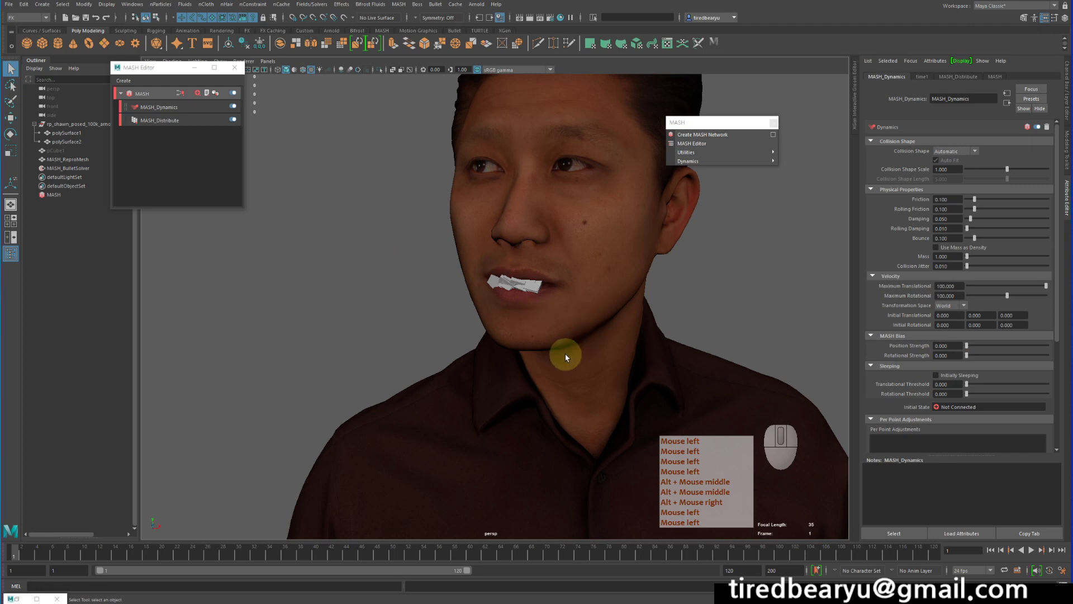
left_click(570, 356)
middle_click(570, 357)
right_click(569, 357)
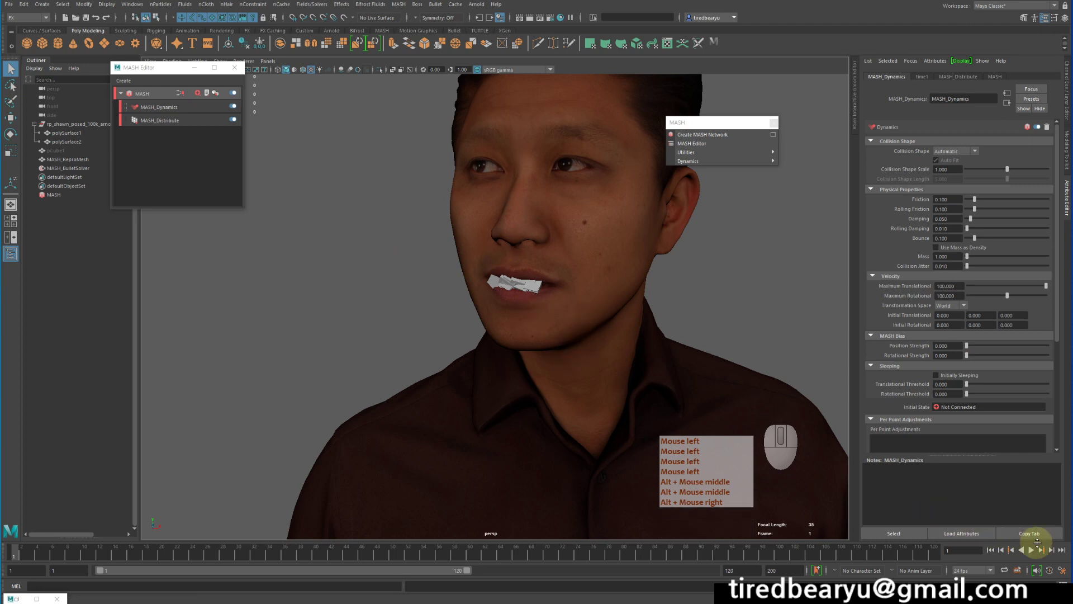
left_click(1028, 551)
left_click(1028, 551)
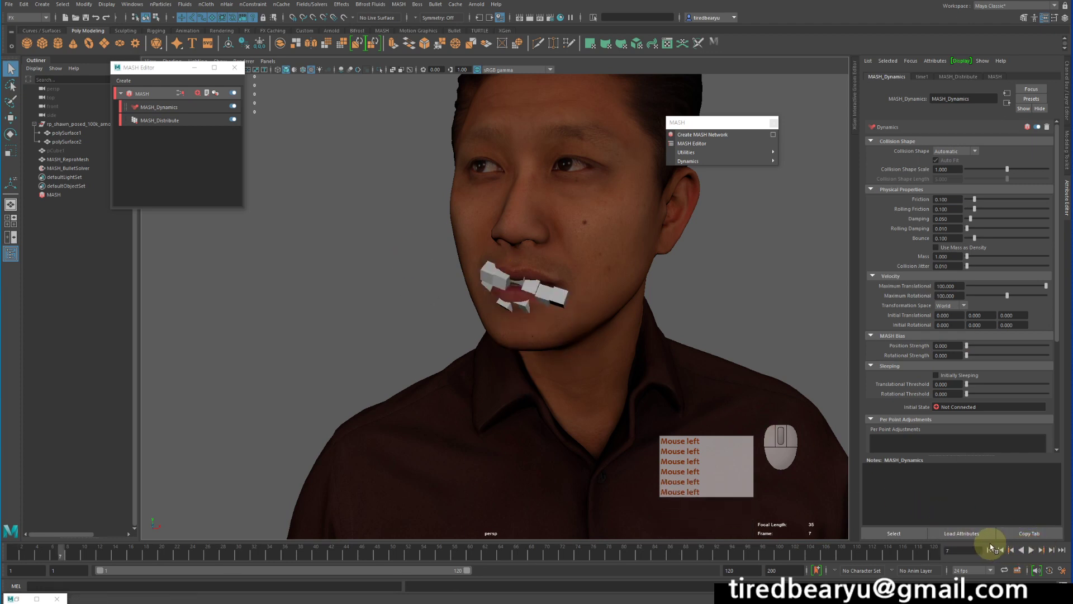
left_click(997, 551)
Select pCube1 in the Outliner and bring up its transform values in the Channel Box
left_click(65, 153)
left_click(77, 160)
left_click(553, 296)
left_click(138, 148)
left_click(138, 148)
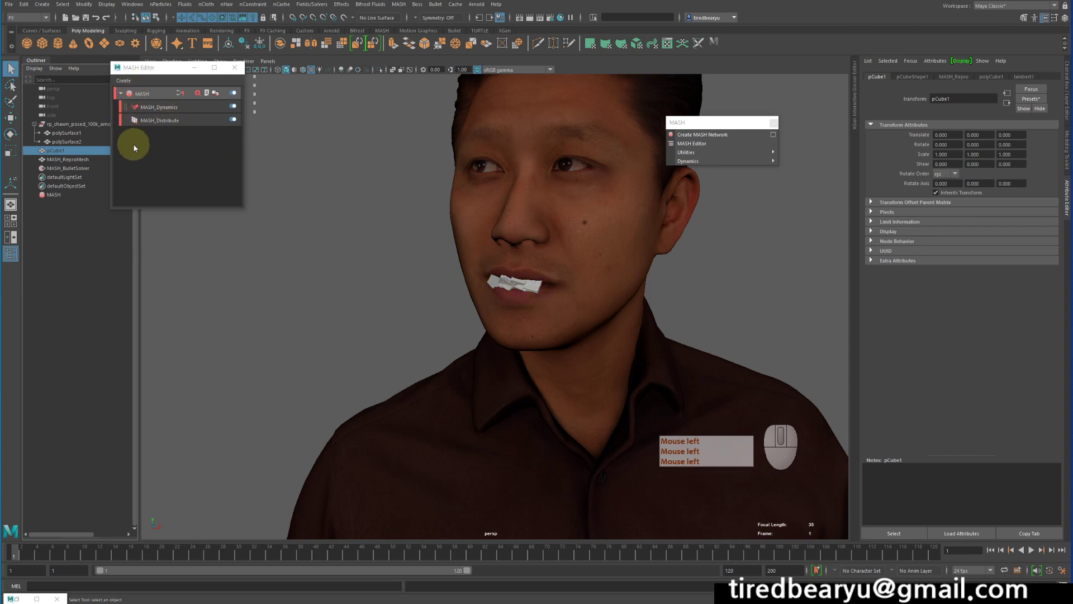
left_click(138, 148)
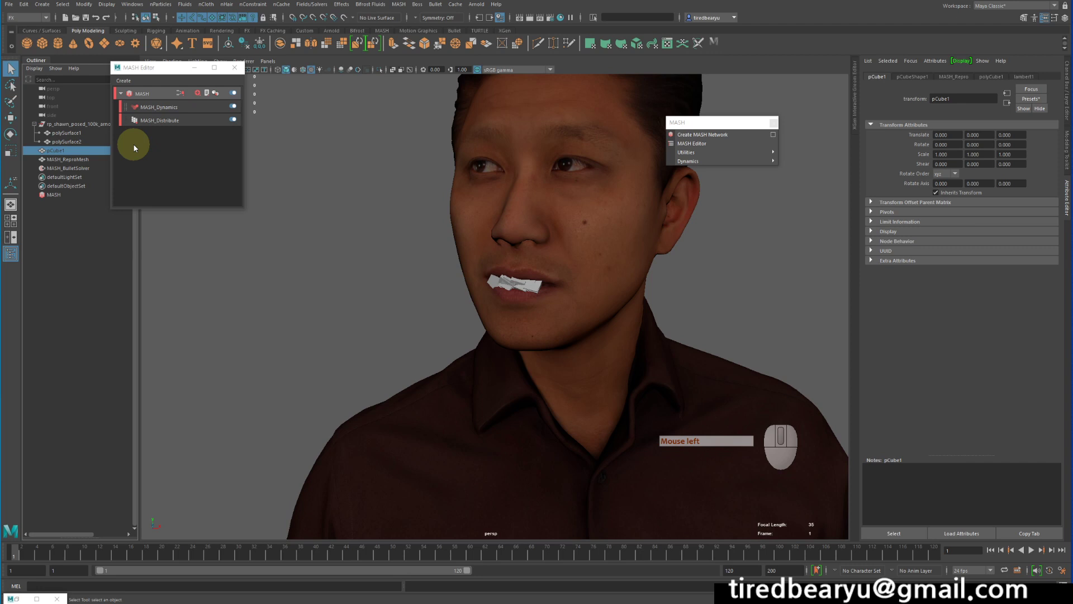
left_click(104, 218)
left_click(55, 152)
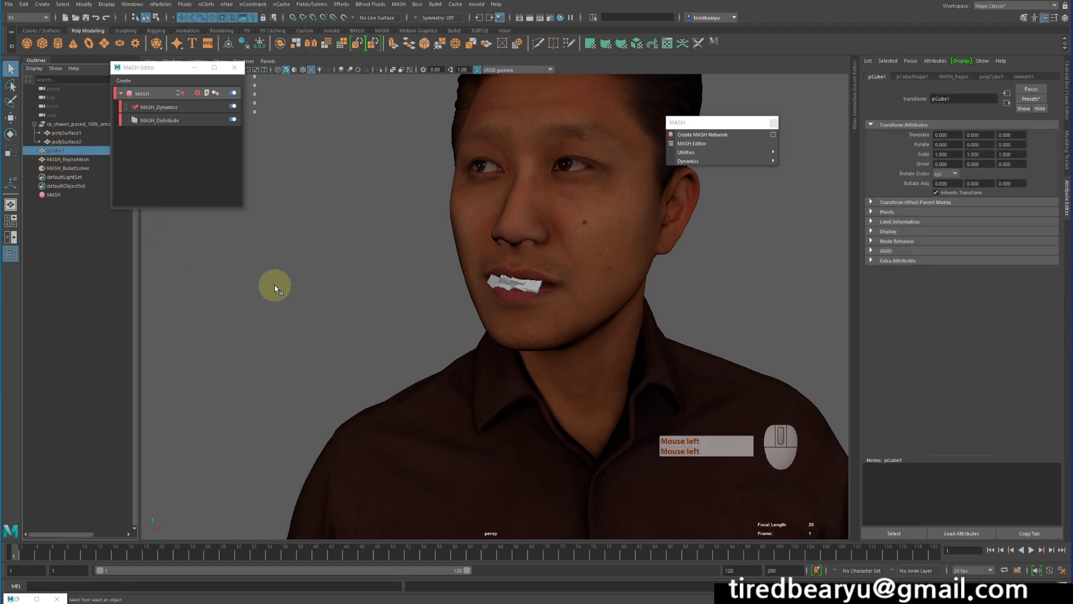
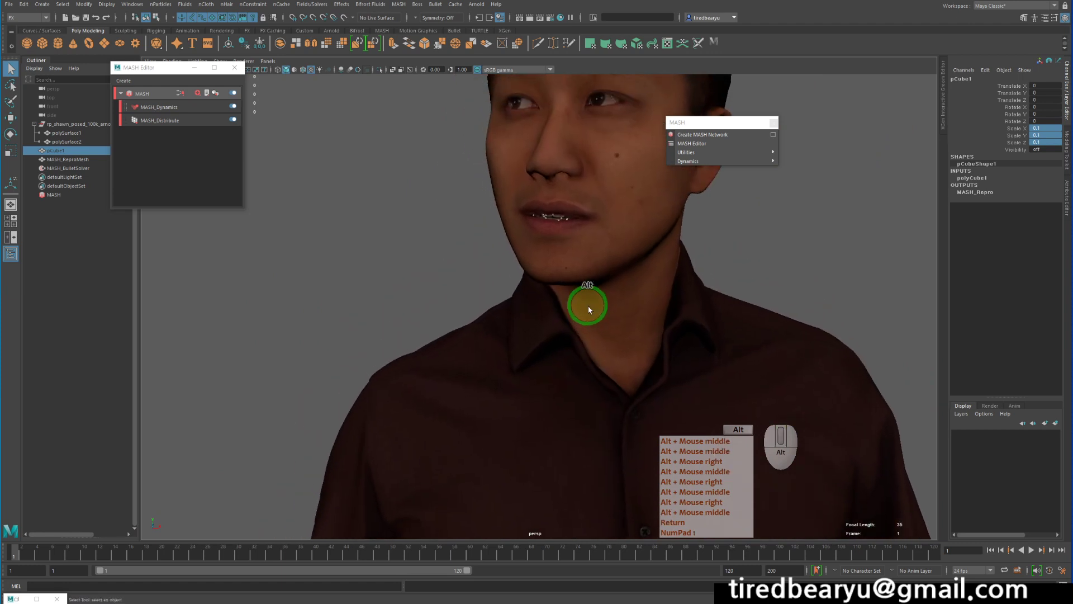
Set pCube1's Scale X/Y/Z to 0.1 and rewind the timeline to frame 1
double_click(992, 552)
left_click(1034, 549)
left_click(1035, 549)
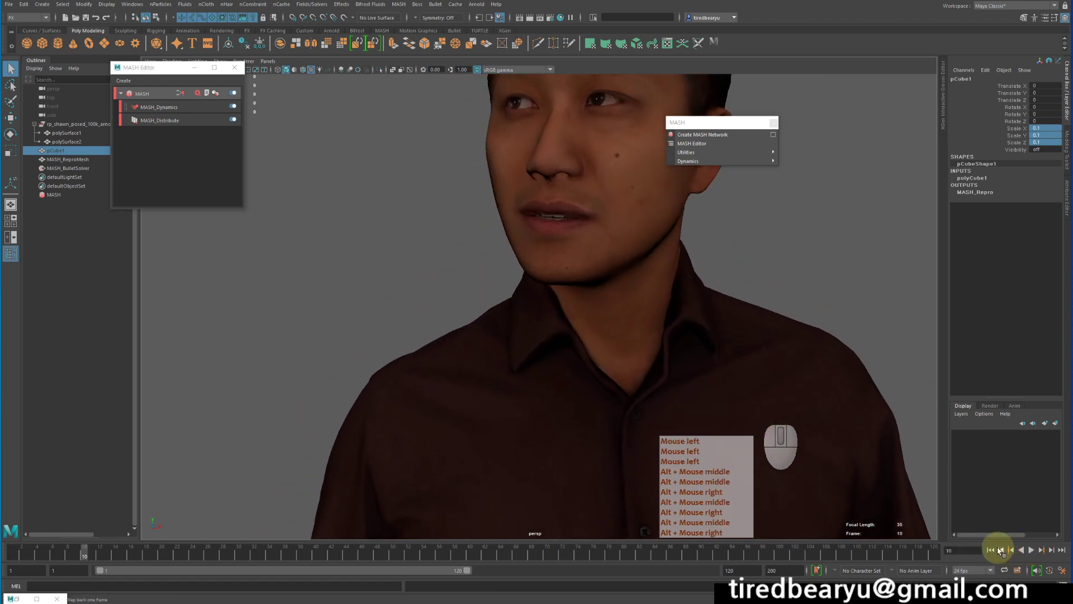
left_click(996, 551)
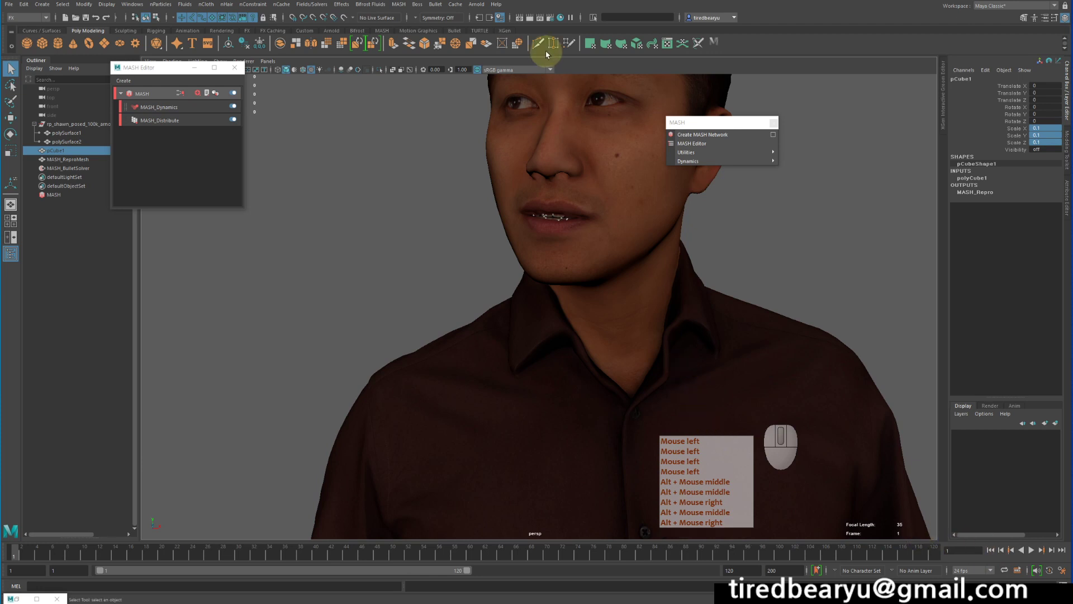
Restore the full Attribute Editor and select MASH_Distribute in the MASH Editor
left_click(550, 54)
middle_click(550, 54)
right_click(550, 54)
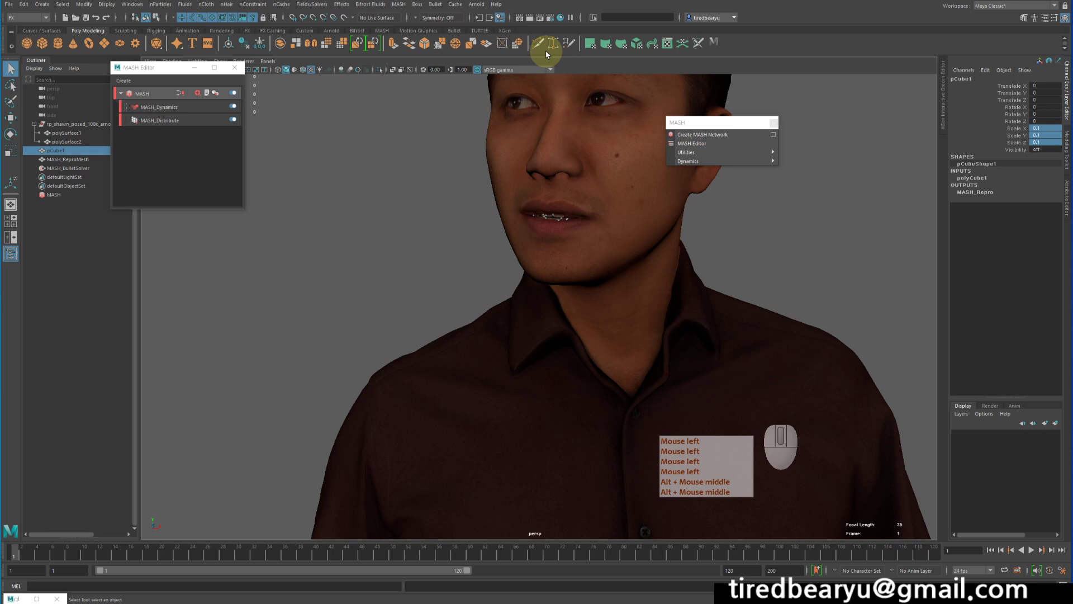
left_click(550, 54)
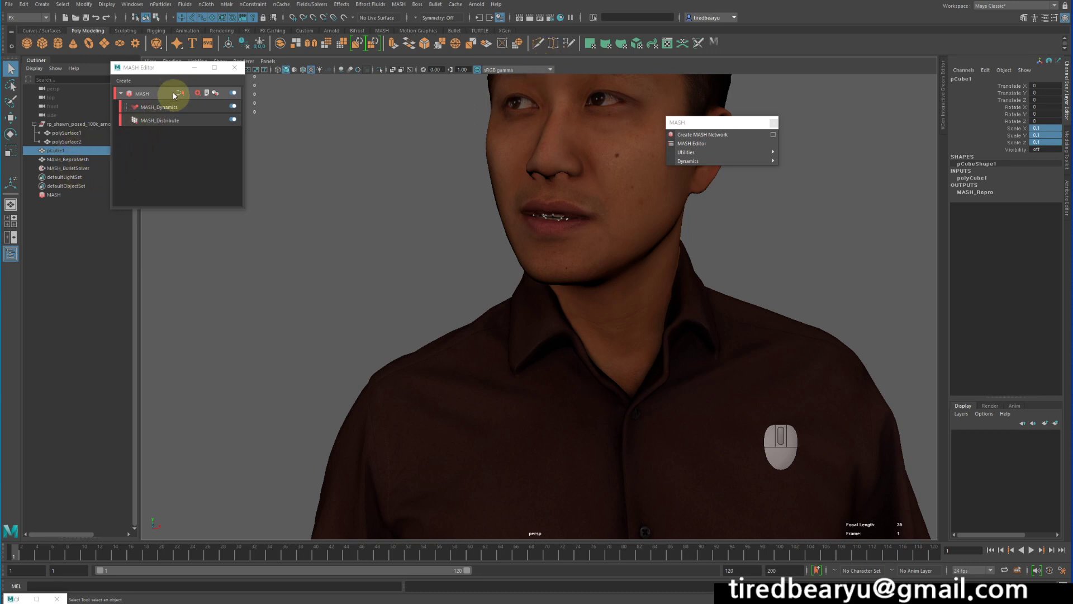
left_click(150, 93)
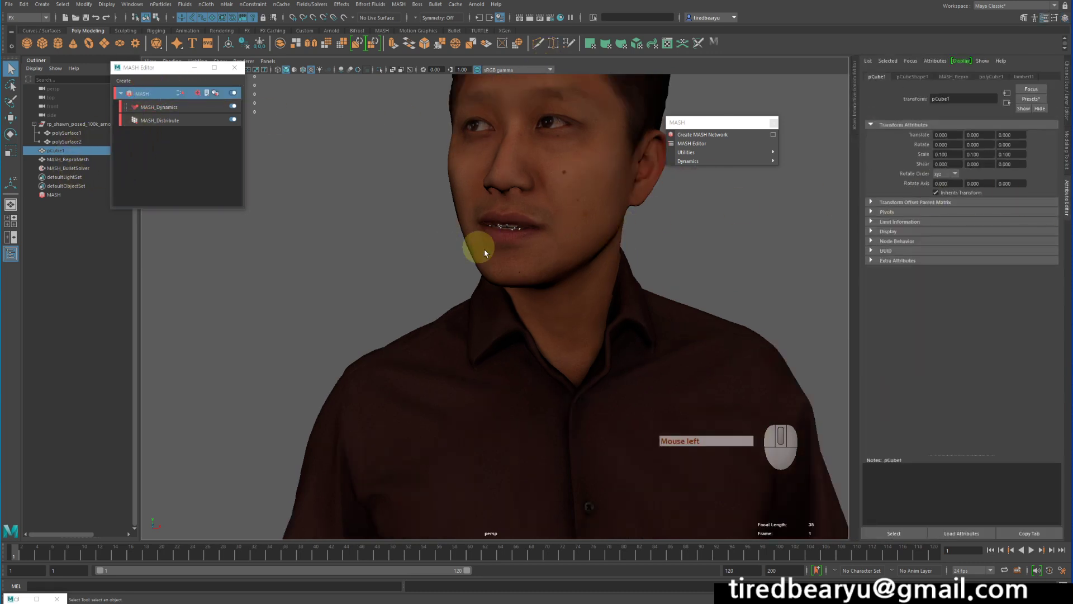
left_click(538, 229)
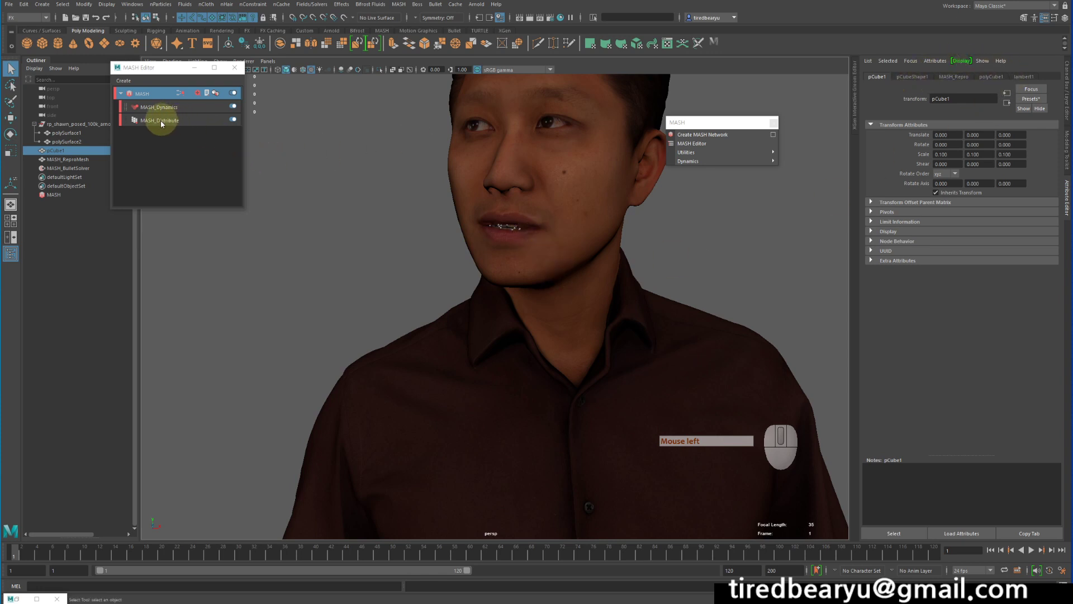
Key Number of Points at frame 1 and a higher value at the end, then play back
left_click(170, 125)
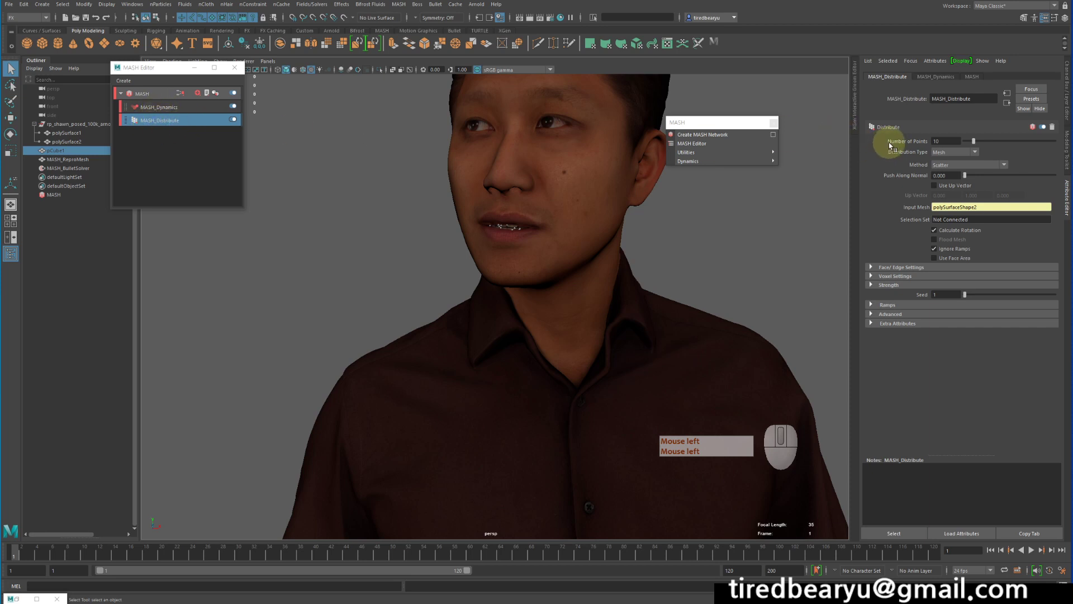
left_click(964, 140)
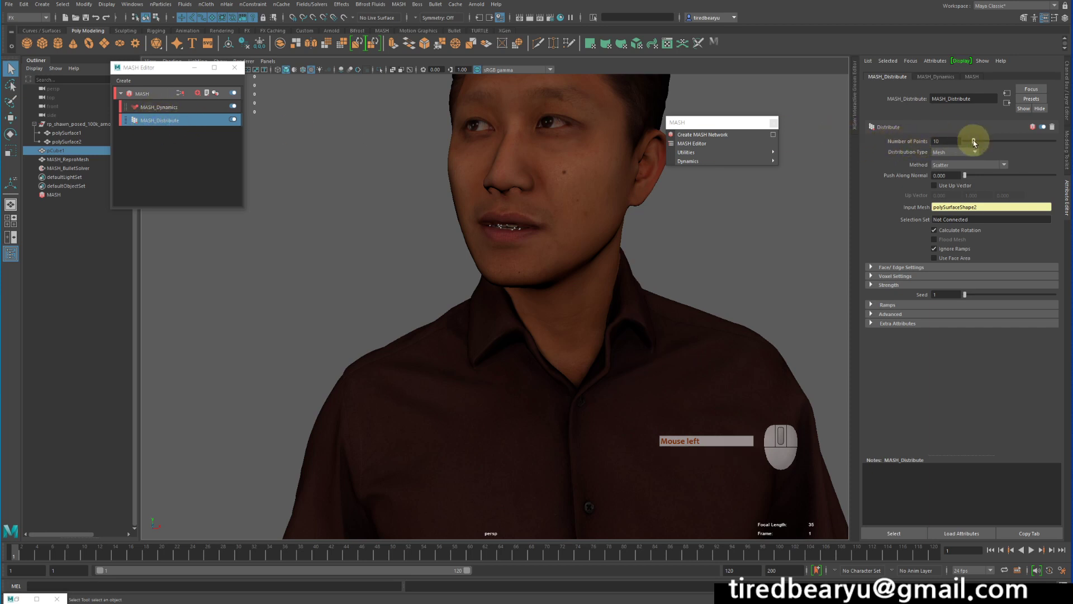
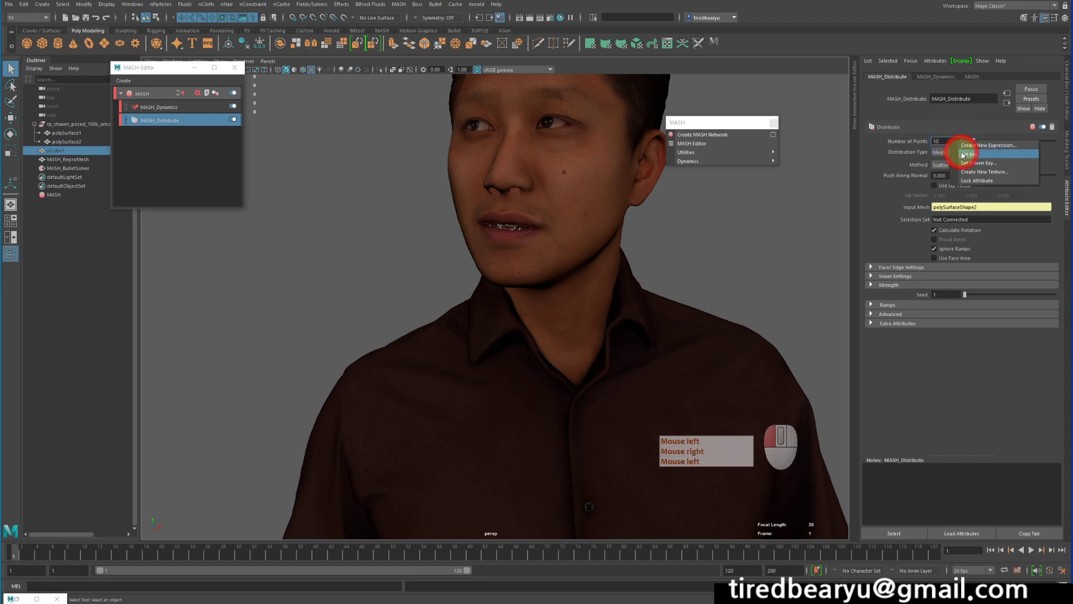
left_click(934, 553)
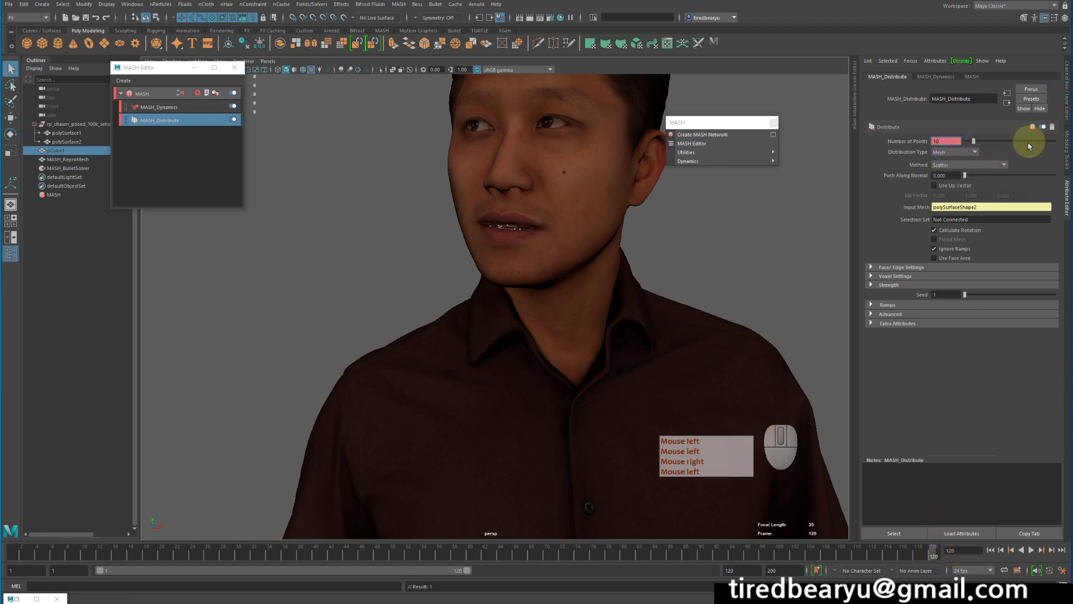
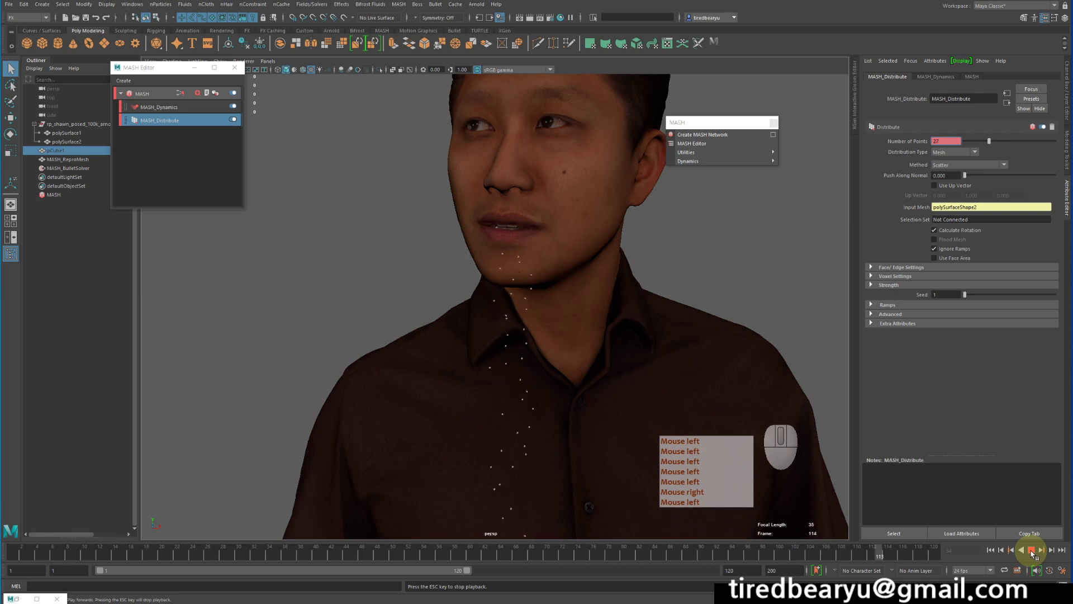
left_click(1031, 552)
left_click(1026, 565)
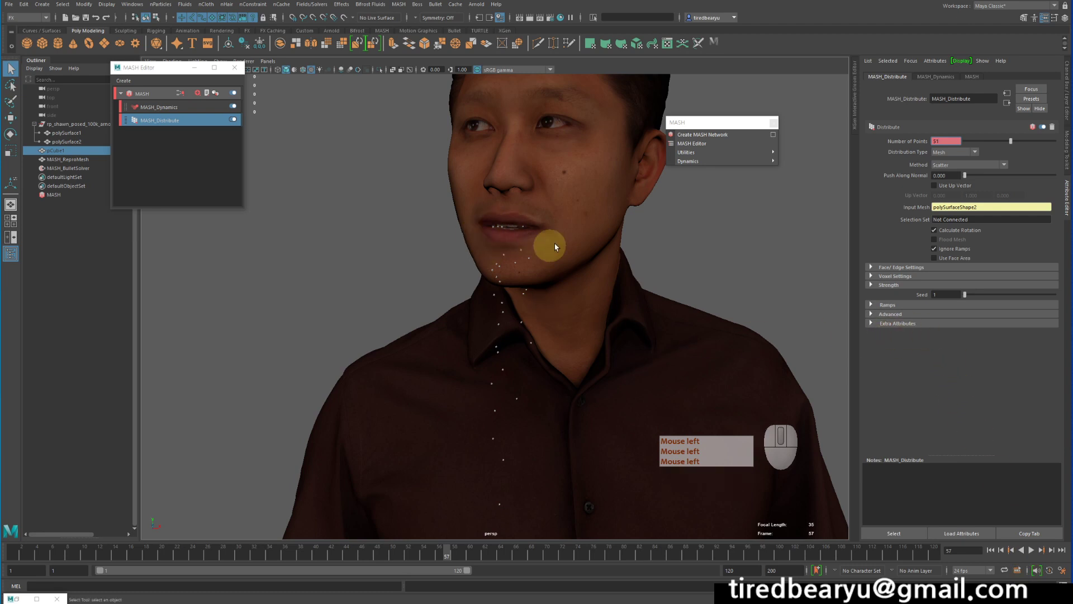
Select the man's body mesh in the viewport and bring up the MASH_Dynamics node settings
left_click(511, 236)
left_click(528, 243)
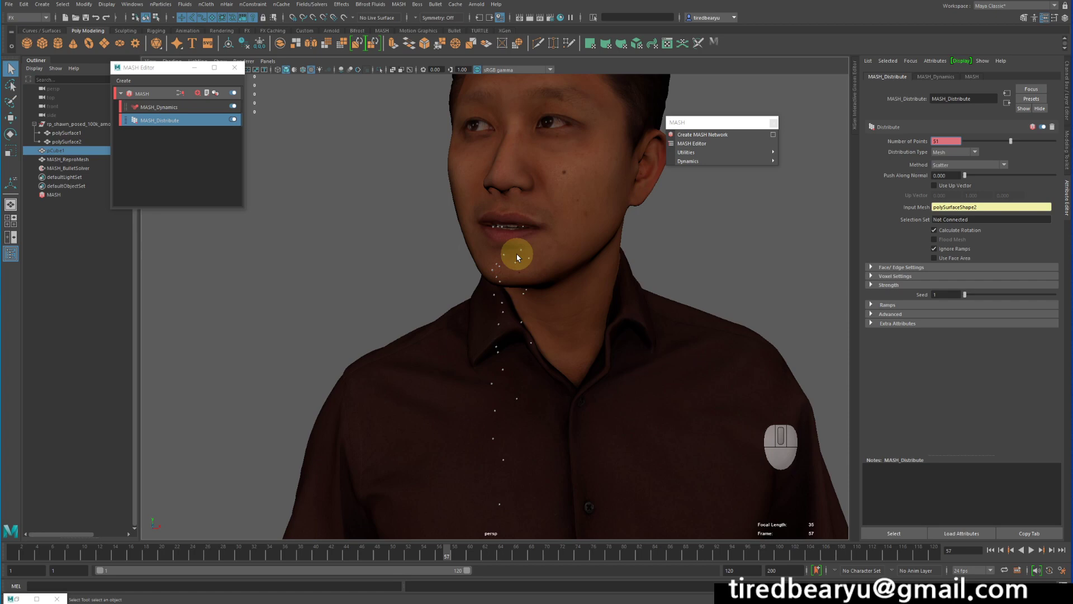
left_click(624, 231)
left_click(624, 237)
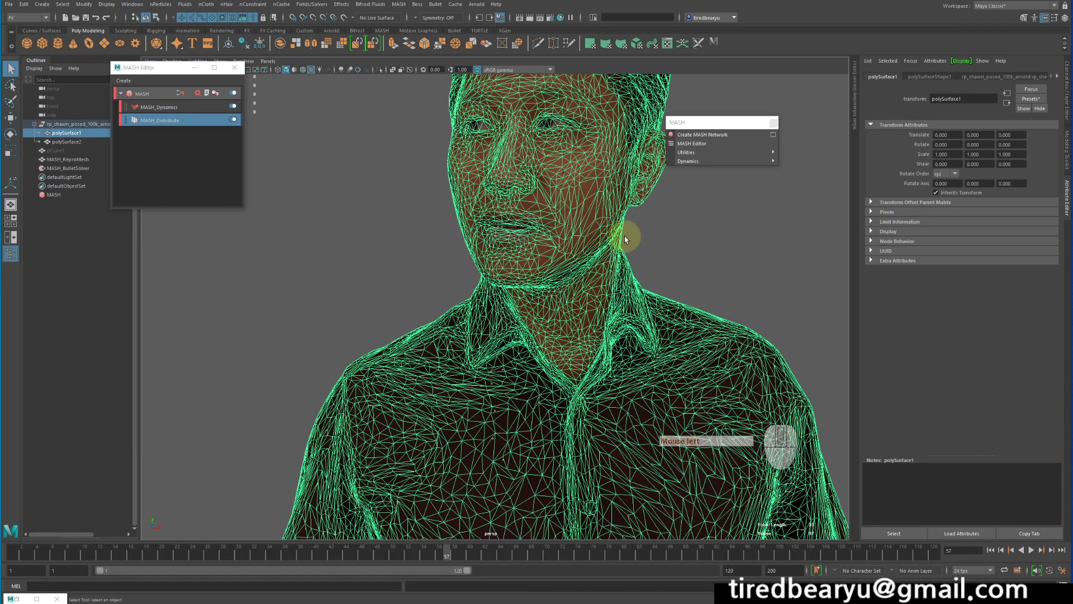
left_click(712, 246)
Select MASH_Dynamics in the editor and orbit the view around the man's head
left_click(166, 113)
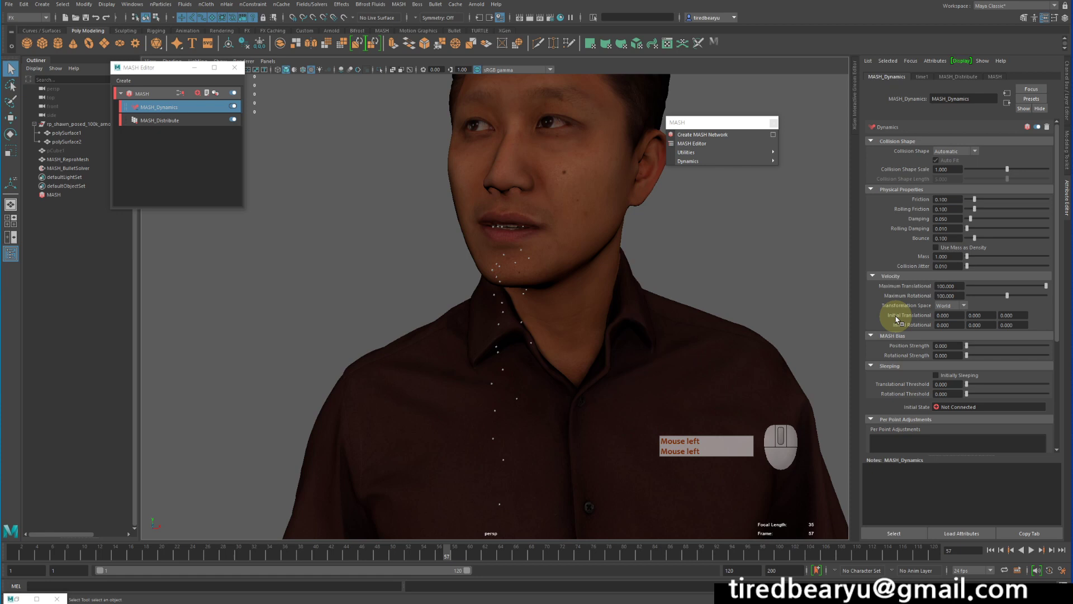
left_click(896, 318)
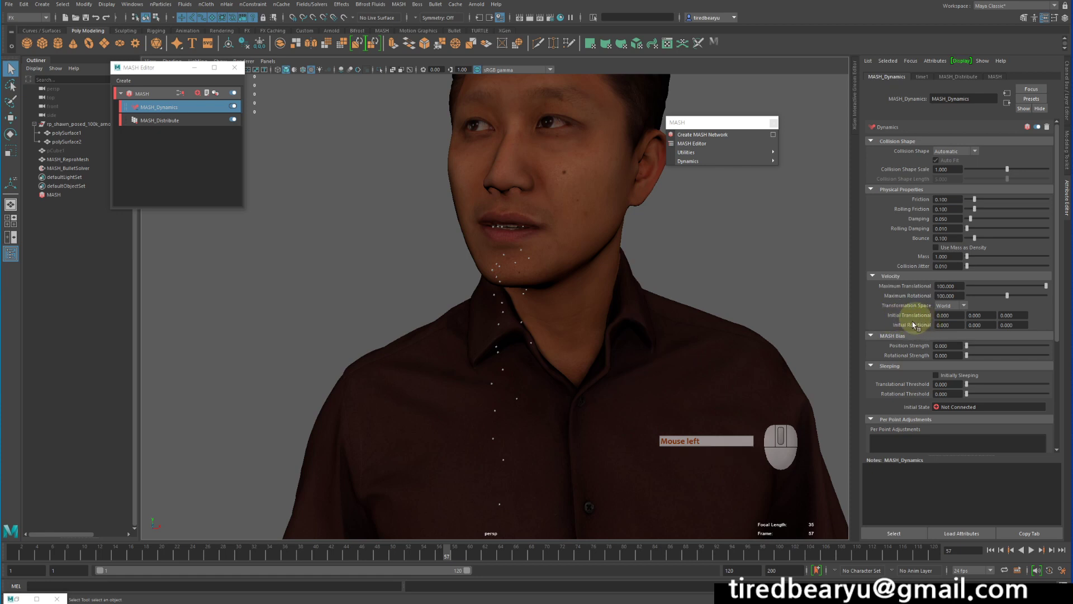
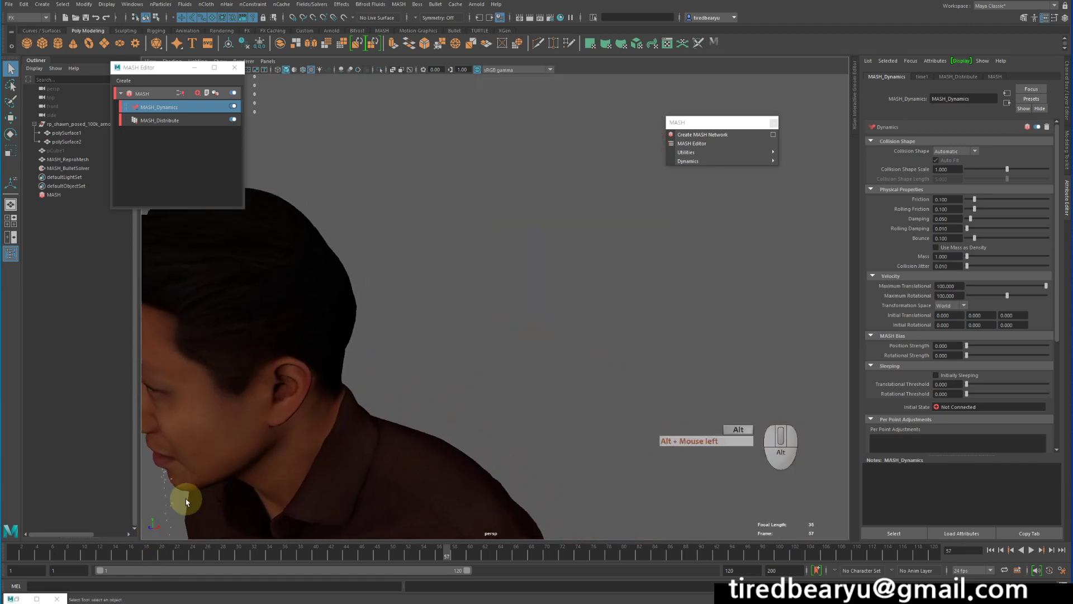
middle_click(208, 505)
left_click(423, 410)
left_click_drag(404, 492, 436, 427)
middle_click(520, 425)
left_click(574, 271)
right_click(595, 311)
middle_click(705, 338)
left_click(700, 343)
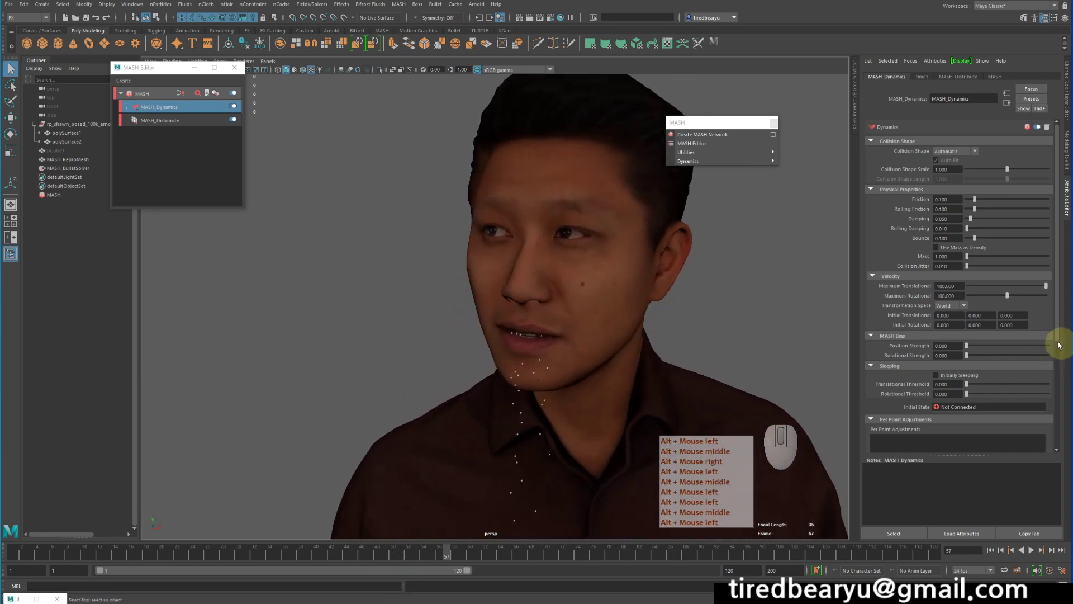
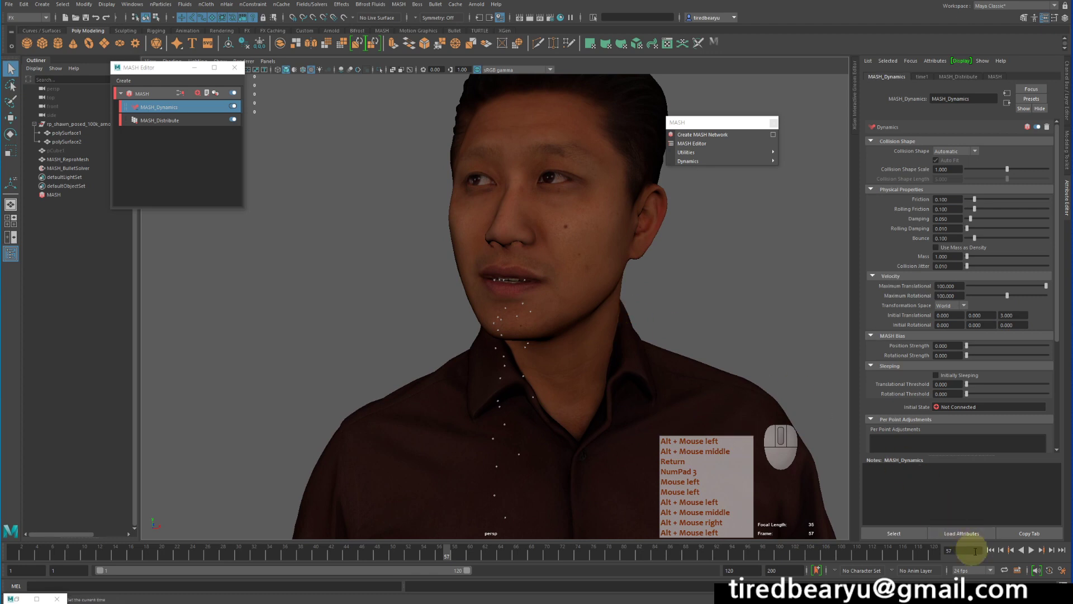
Set the current frame to 3, play forward and orbit toward the chin and dots
double_click(995, 553)
key("Return")
key("KP_3")
middle_click(998, 553)
right_click(999, 553)
left_click(1032, 552)
left_click(1037, 555)
left_click_drag(548, 362, 578, 384)
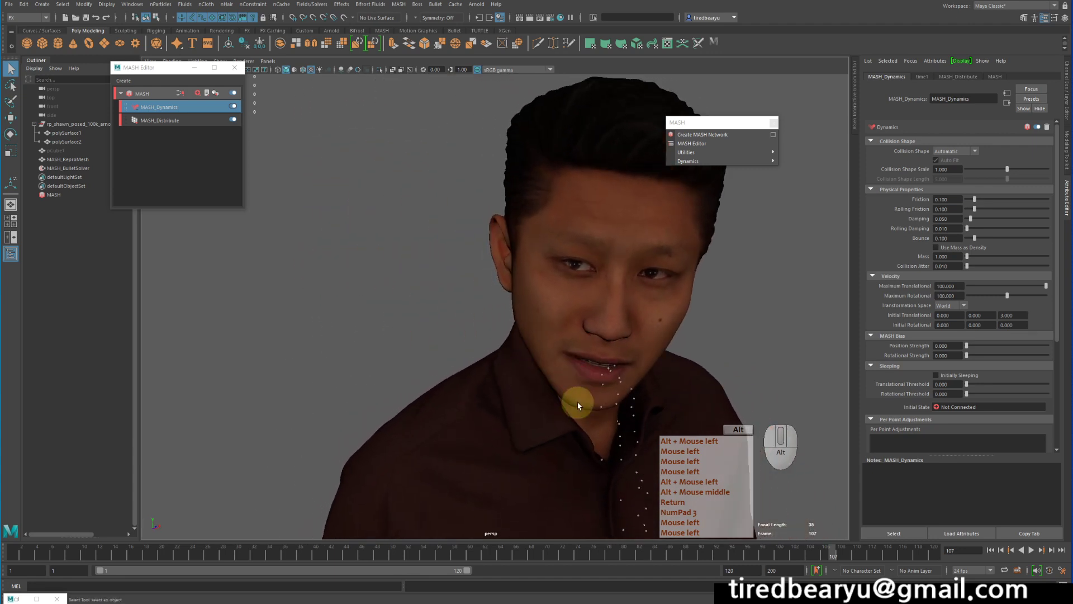
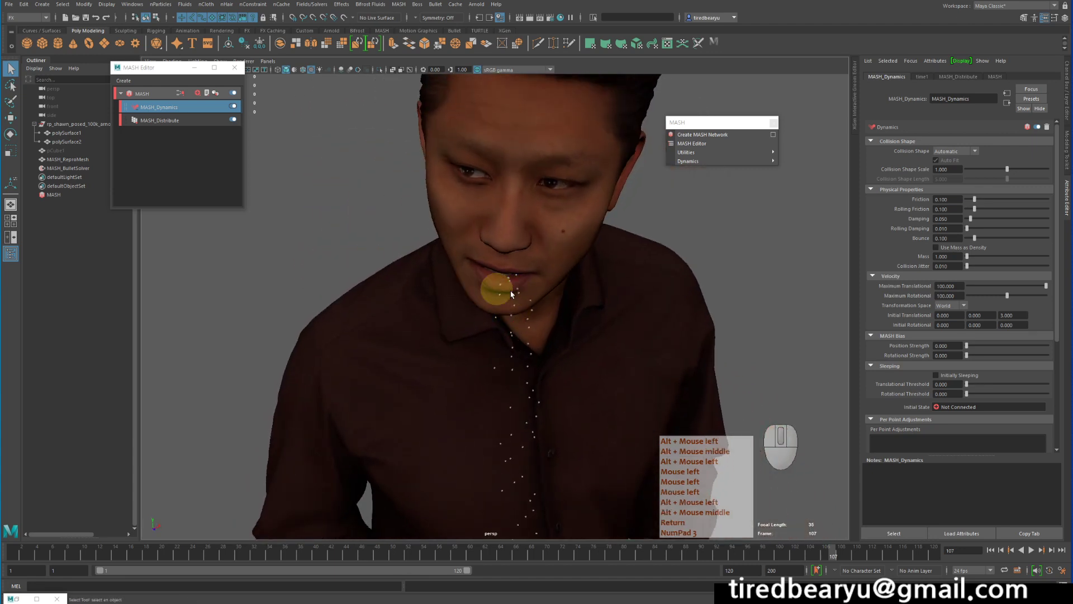
Set the first dynamics vector field to -2, rewind and play so the points fall
left_click(375, 306)
middle_click(375, 306)
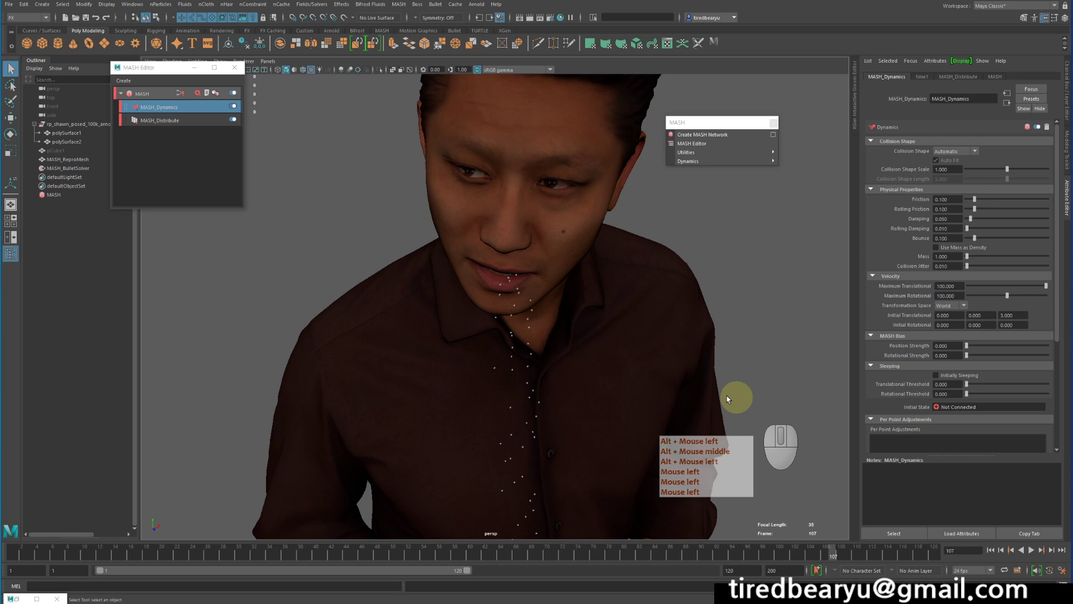
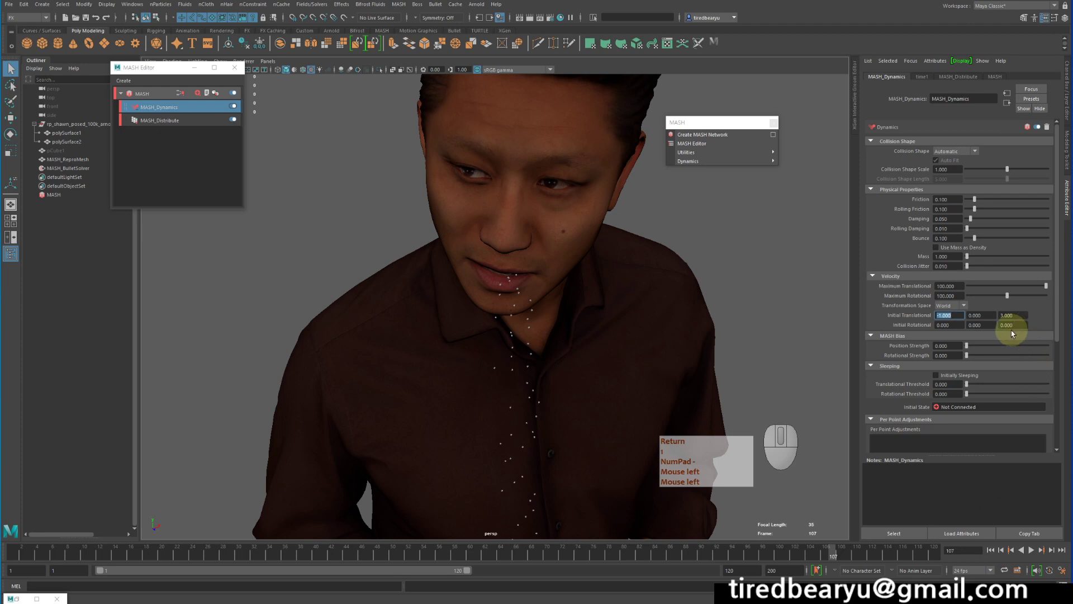
key("Return")
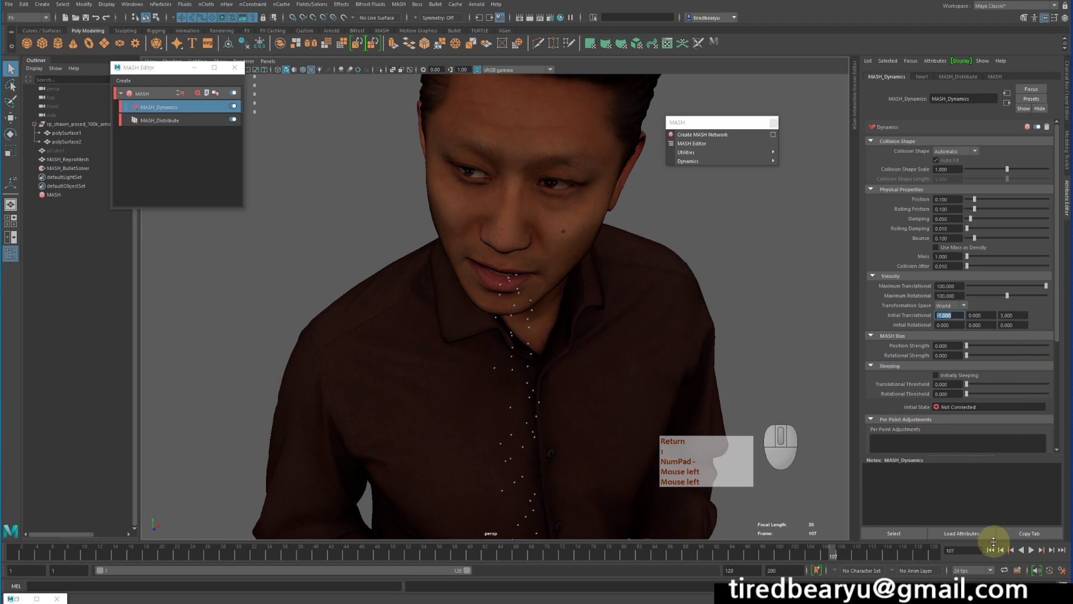
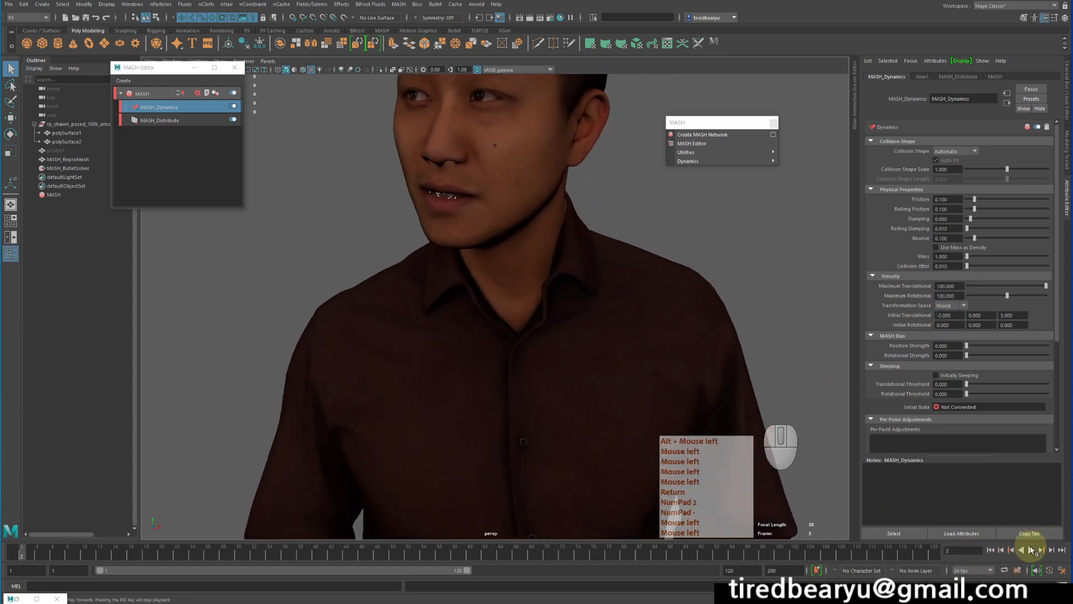
key("Return")
key("KP_2")
key("KP_Subtract")
left_click(1033, 549)
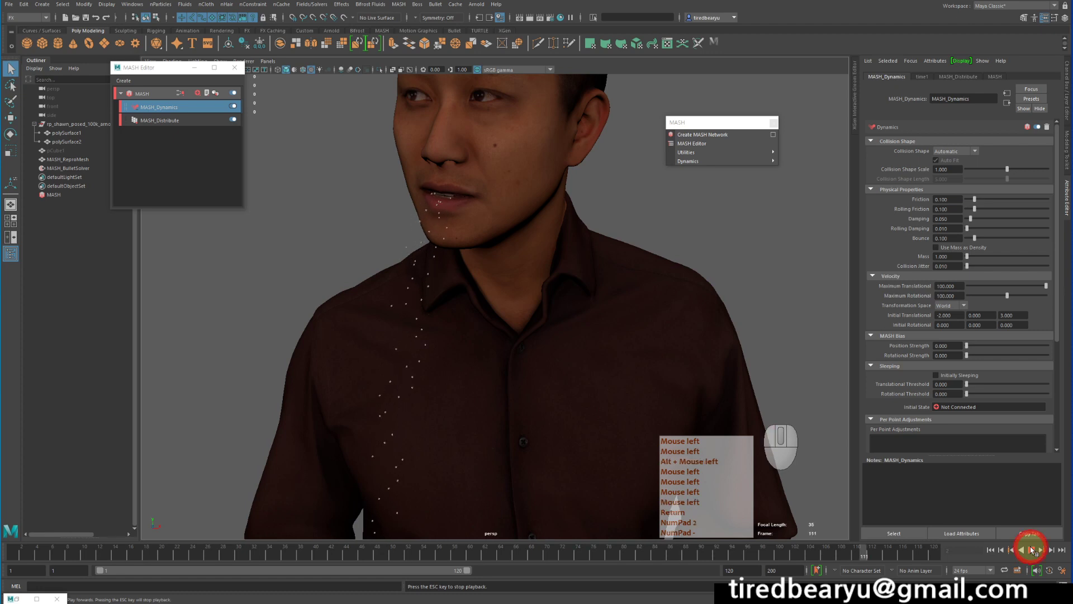
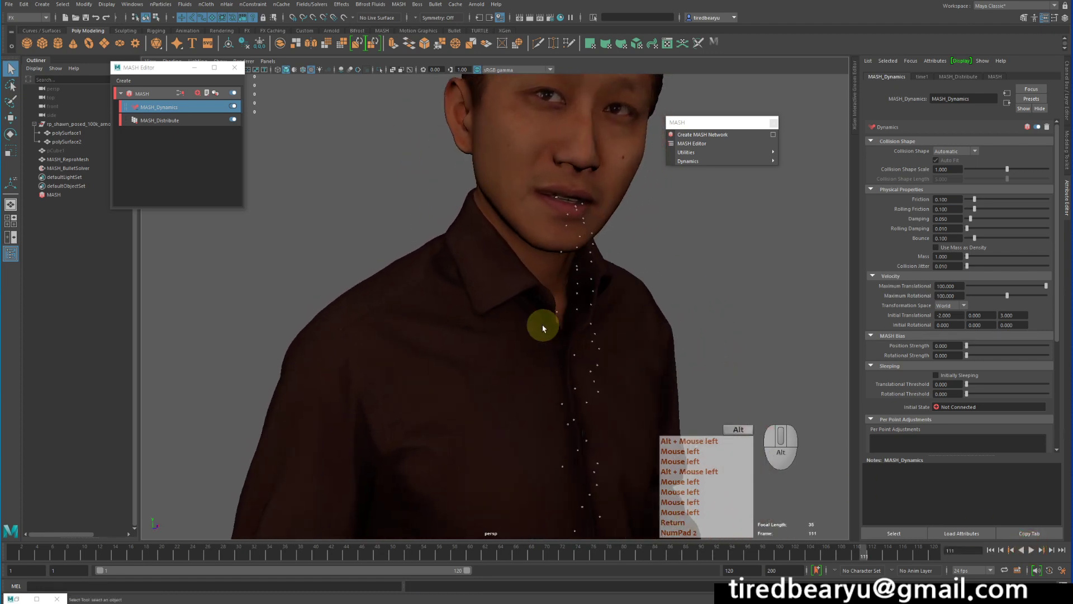
Orbit the view around the man's torso to watch the cubes spill down his shirt
right_click(526, 327)
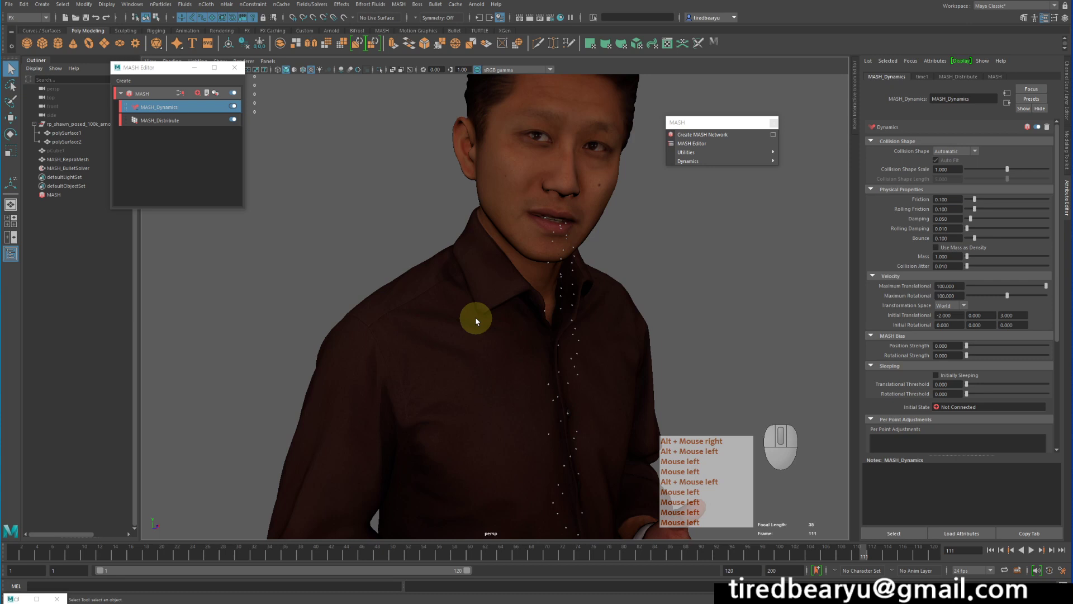
right_click(476, 319)
left_click_drag(635, 272, 623, 274)
right_click(635, 272)
right_click(623, 273)
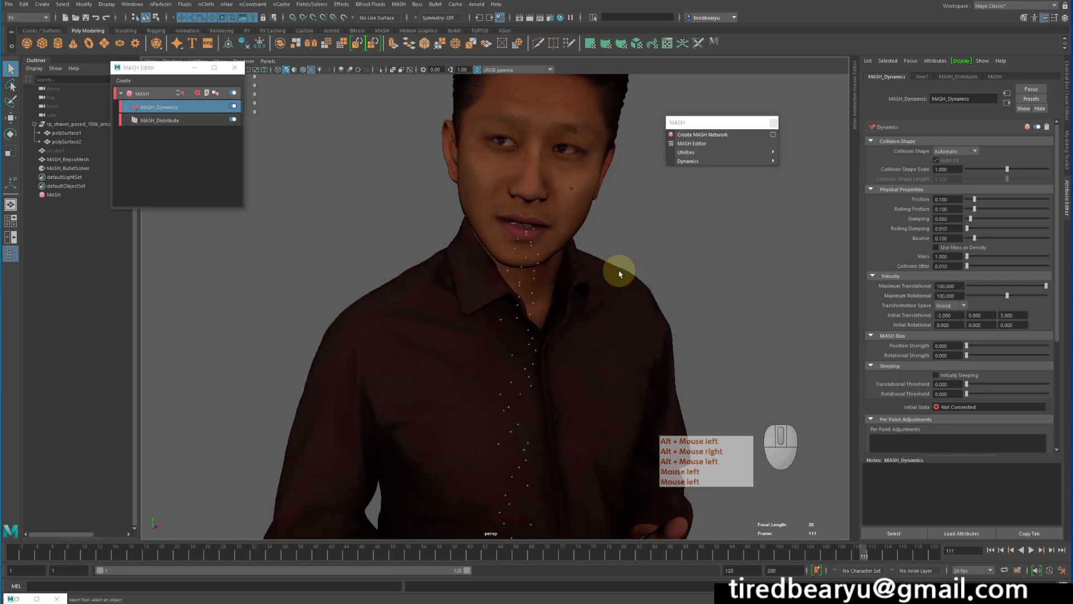
left_click(623, 273)
right_click(623, 273)
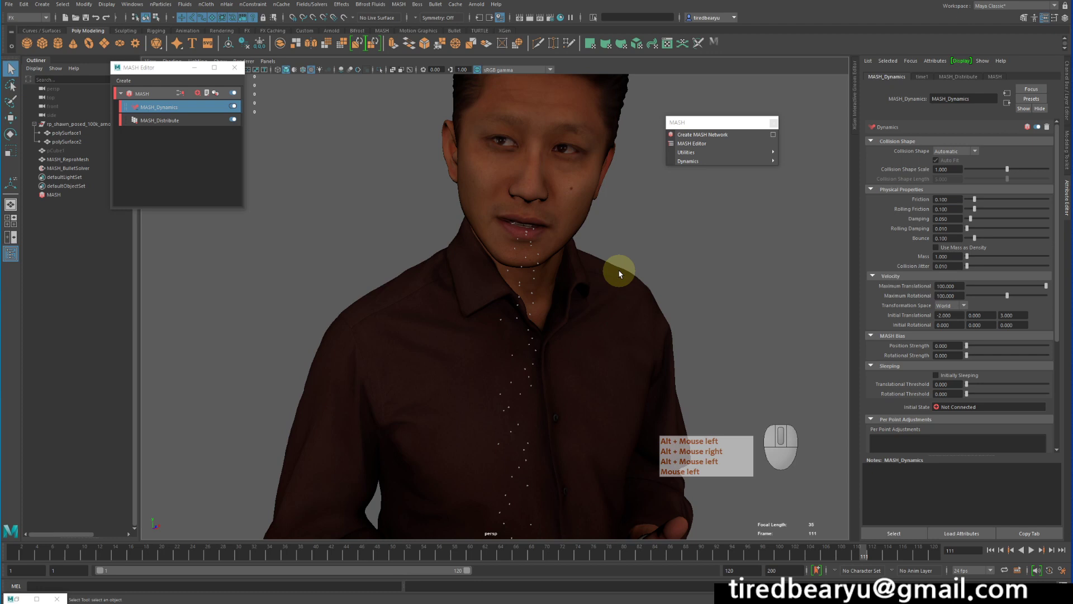
left_click(623, 273)
Select the MASH network's main node and add a Trails node from the Add Node list
right_click(623, 273)
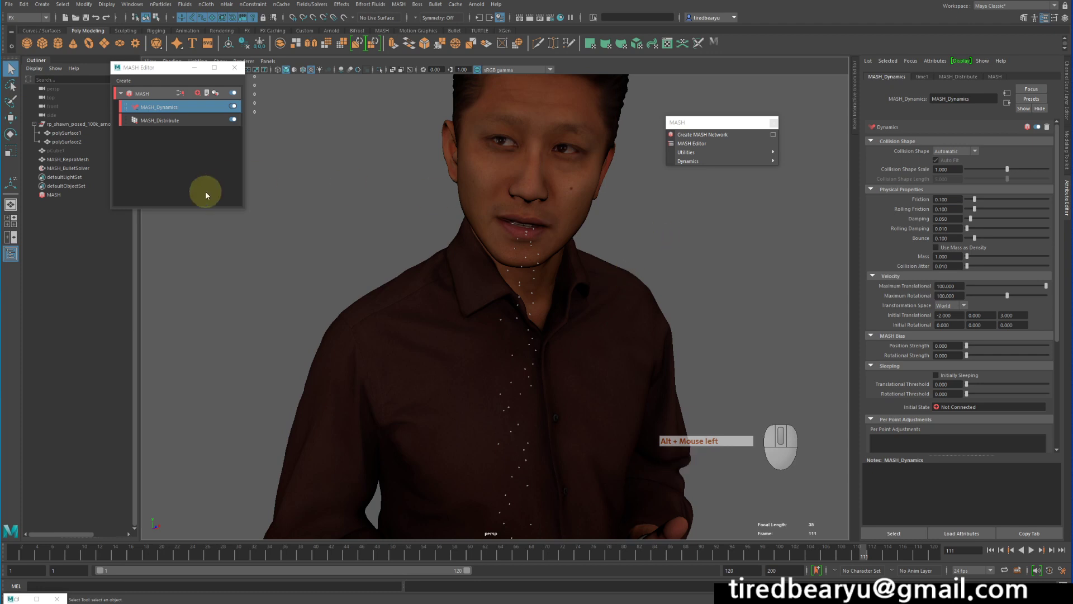
left_click(152, 96)
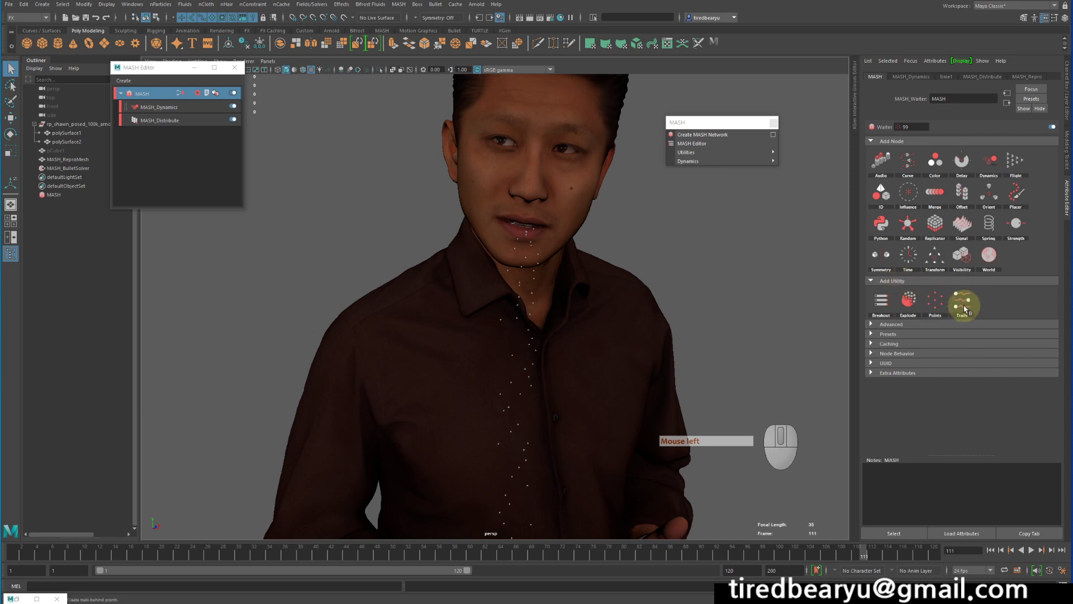
left_click(964, 301)
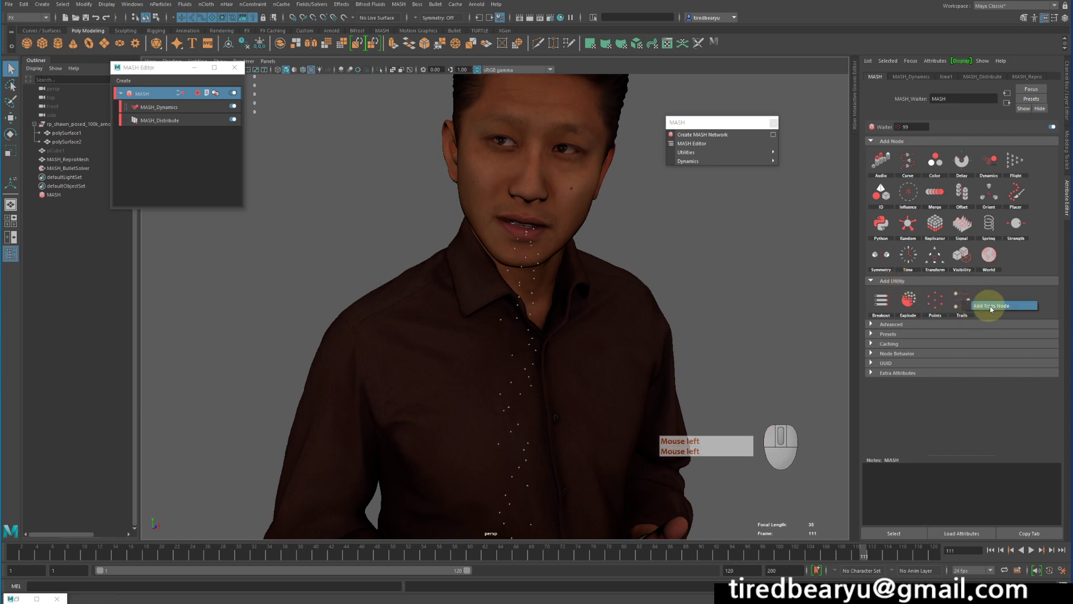
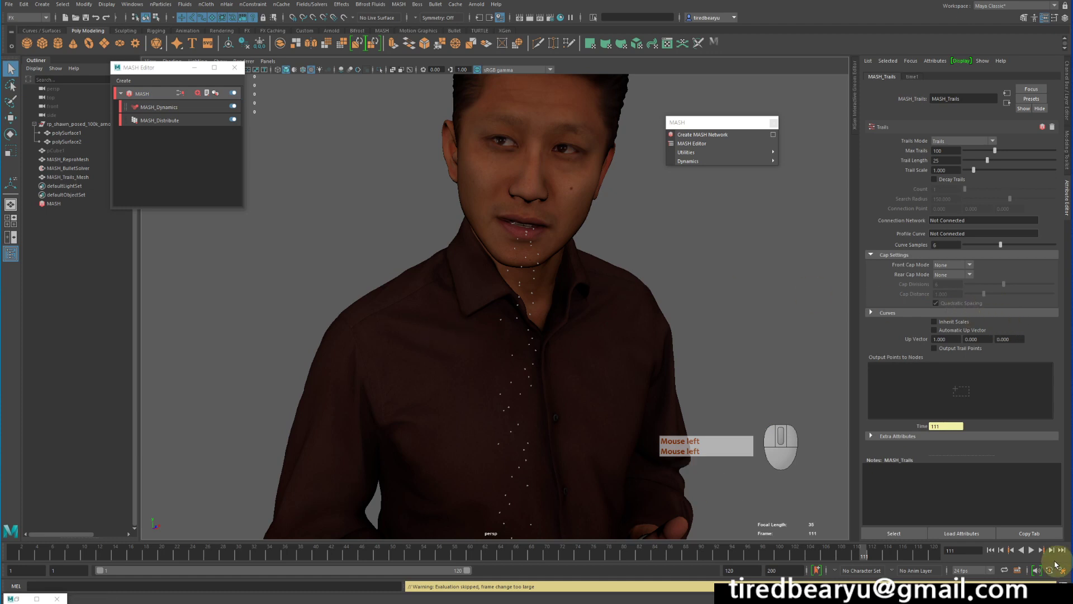
Rewind and play the timeline briefly, then select MASH_Trails_Mesh in the Outliner
double_click(989, 554)
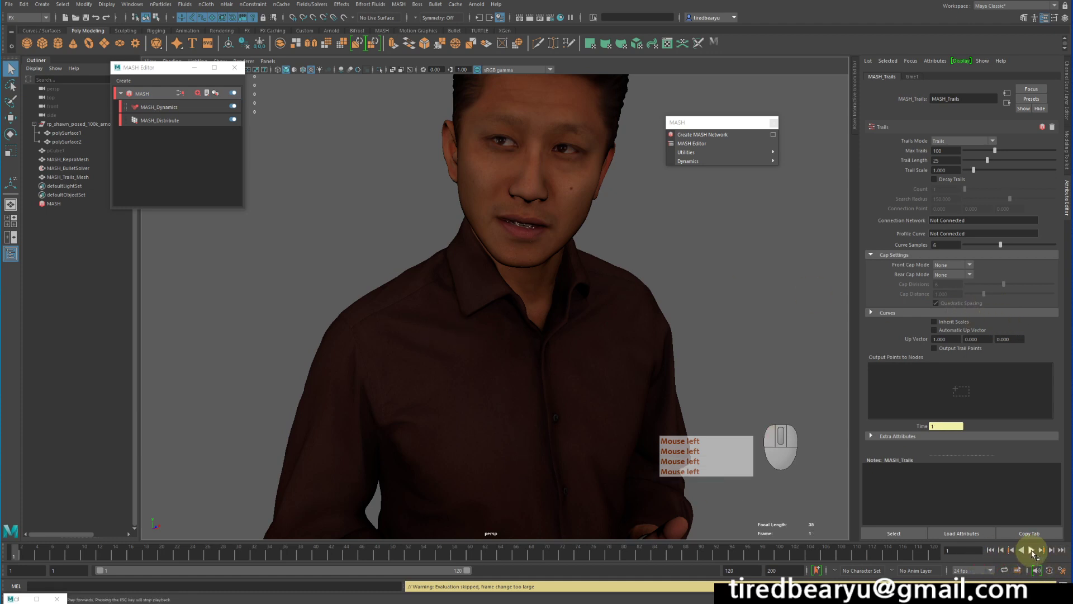
left_click(1034, 552)
left_click(1035, 552)
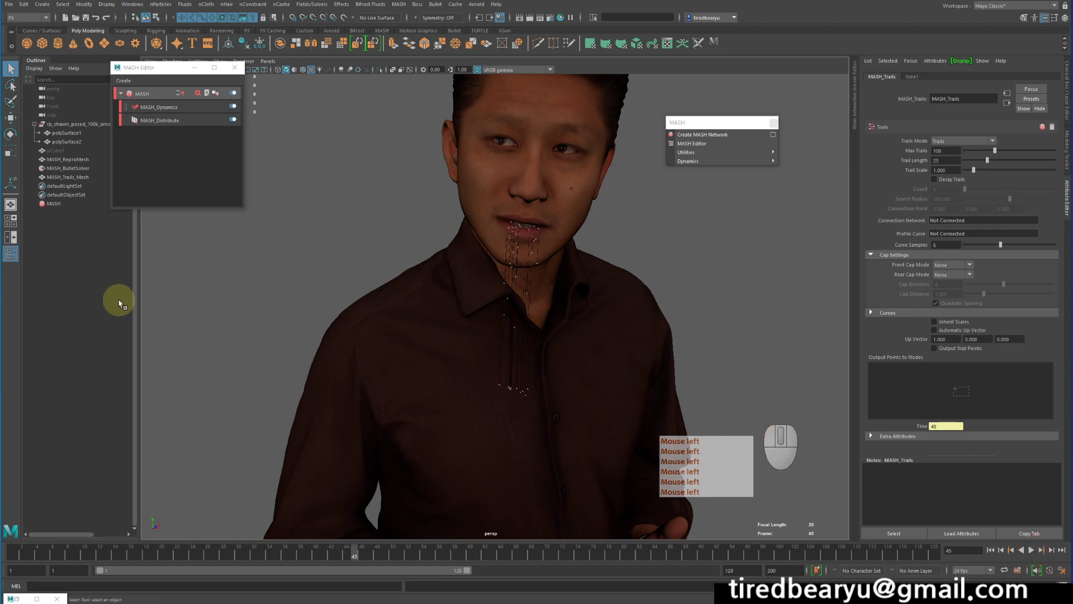
left_click(60, 178)
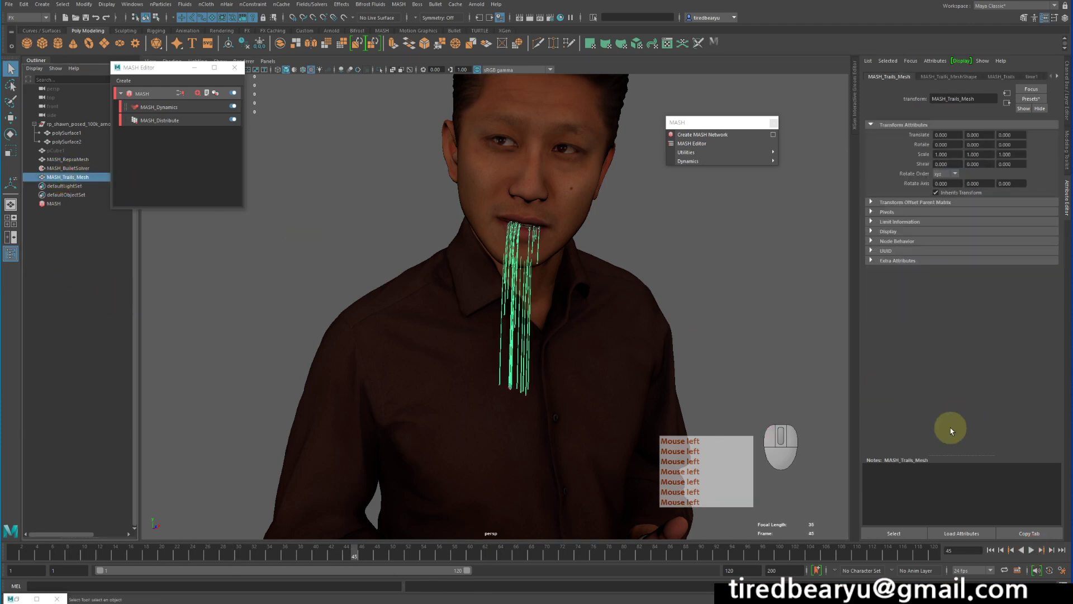
Replay from the start so green trails grow down the shirt, then select the MASH node
left_click(1033, 549)
left_click(1033, 548)
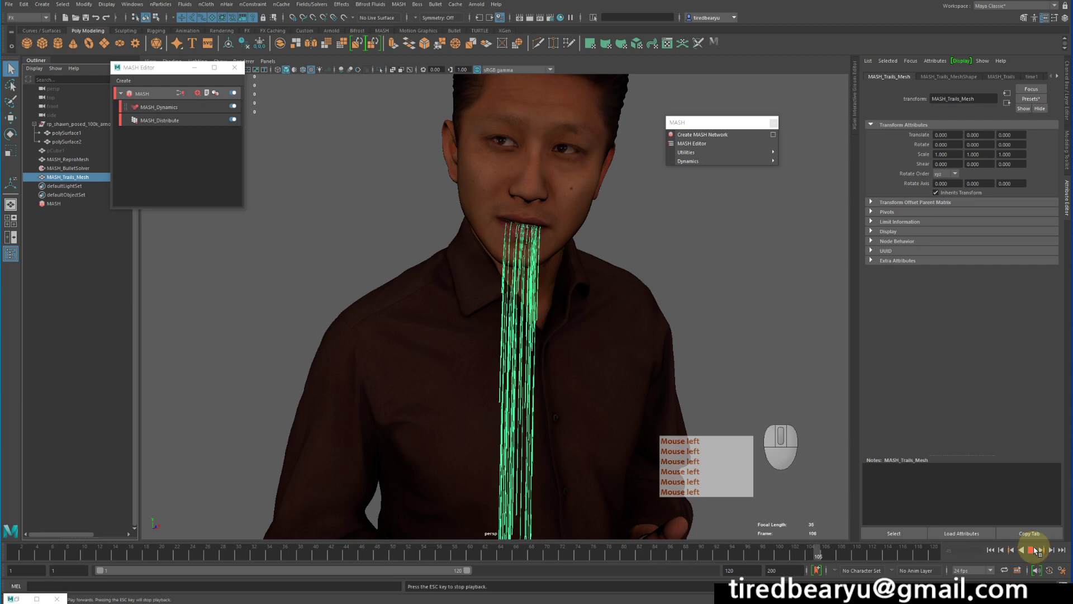
left_click(1035, 549)
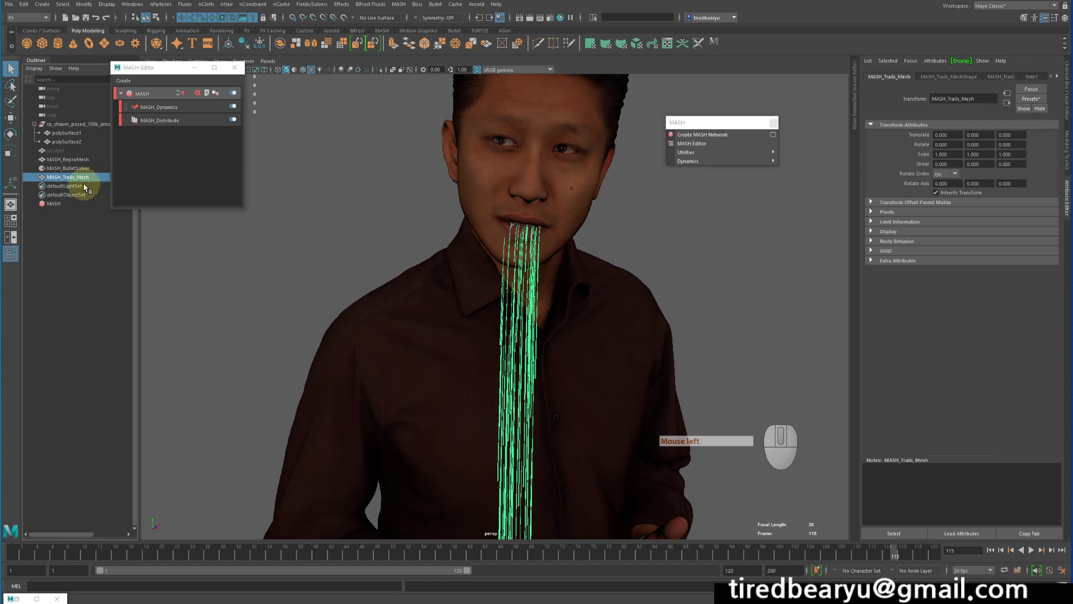
left_click(151, 98)
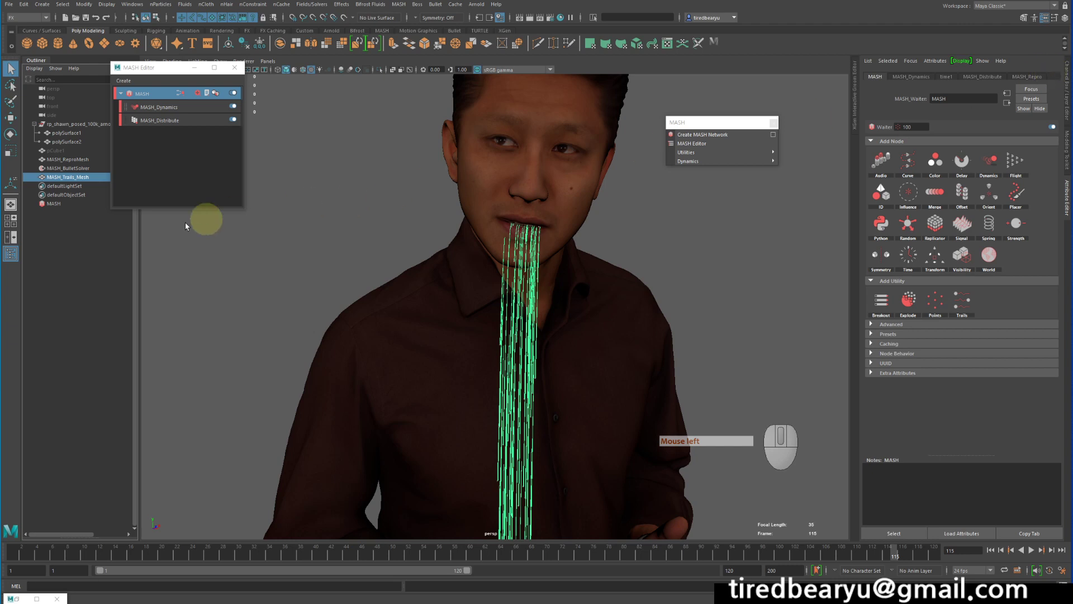
Select the trails mesh, switch to the MASH_Trails node settings and show the Trails Mode choices
left_click(75, 180)
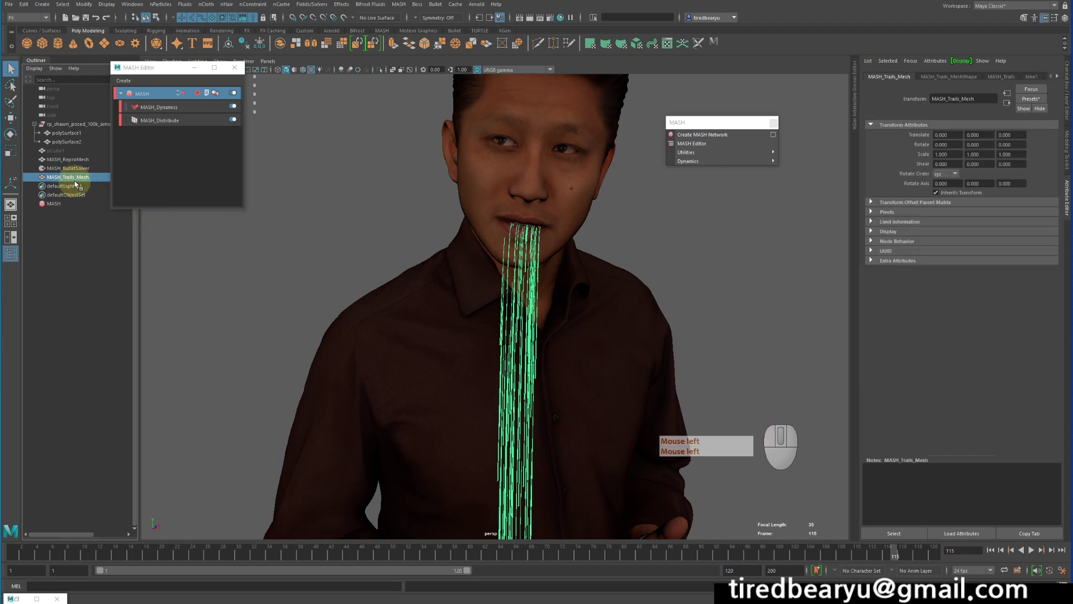
left_click(69, 187)
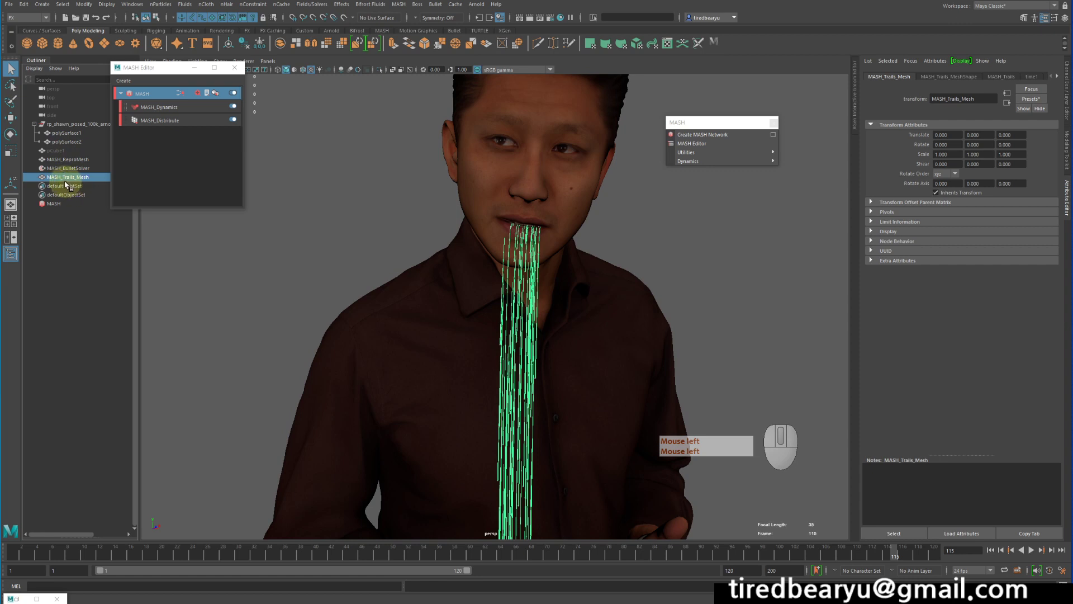
left_click(100, 188)
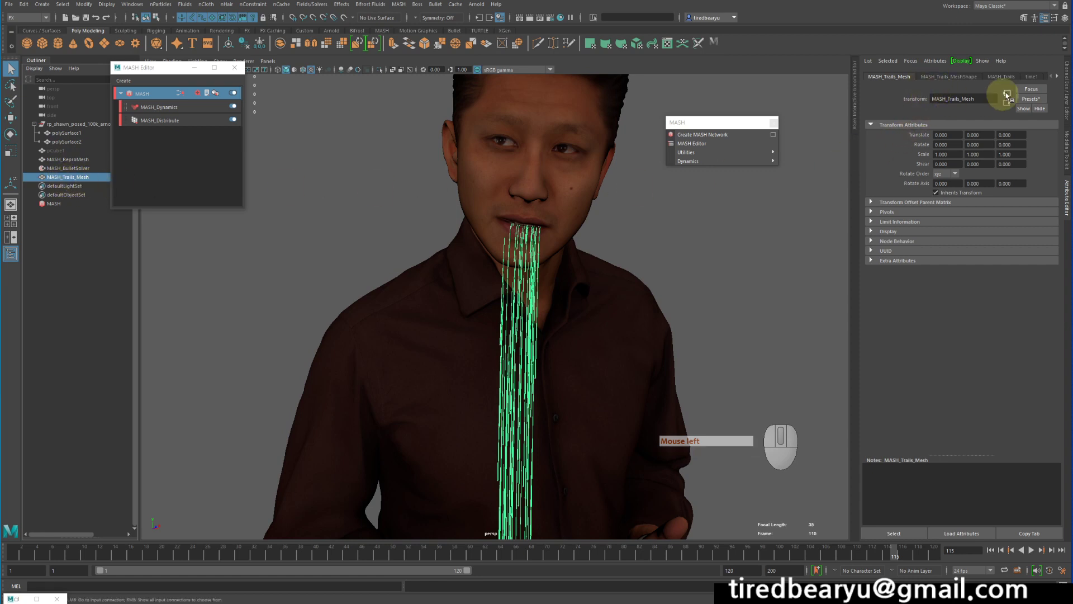
left_click(986, 128)
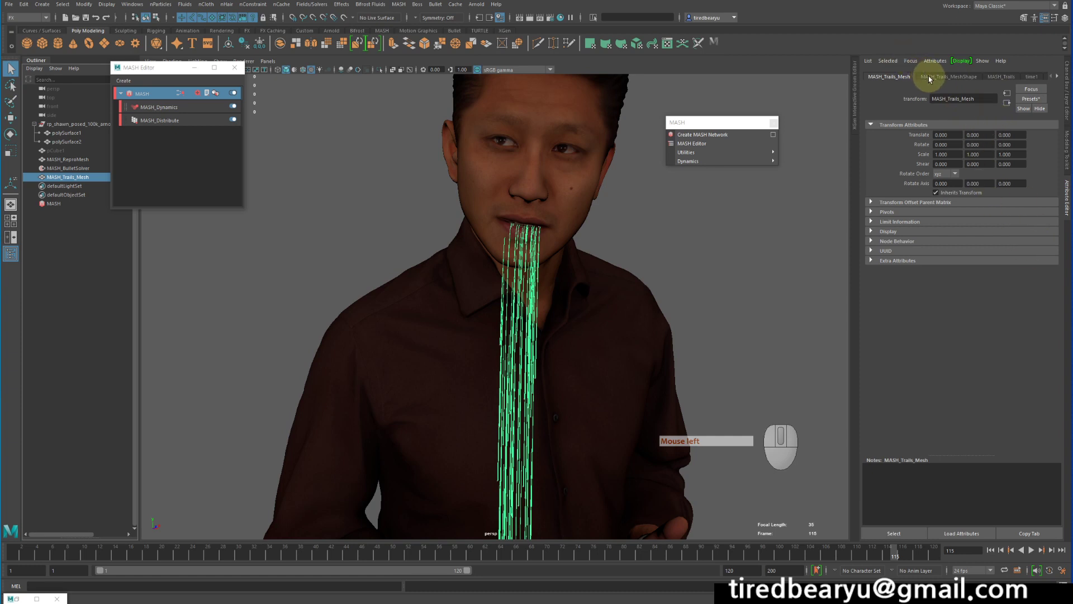
left_click(934, 79)
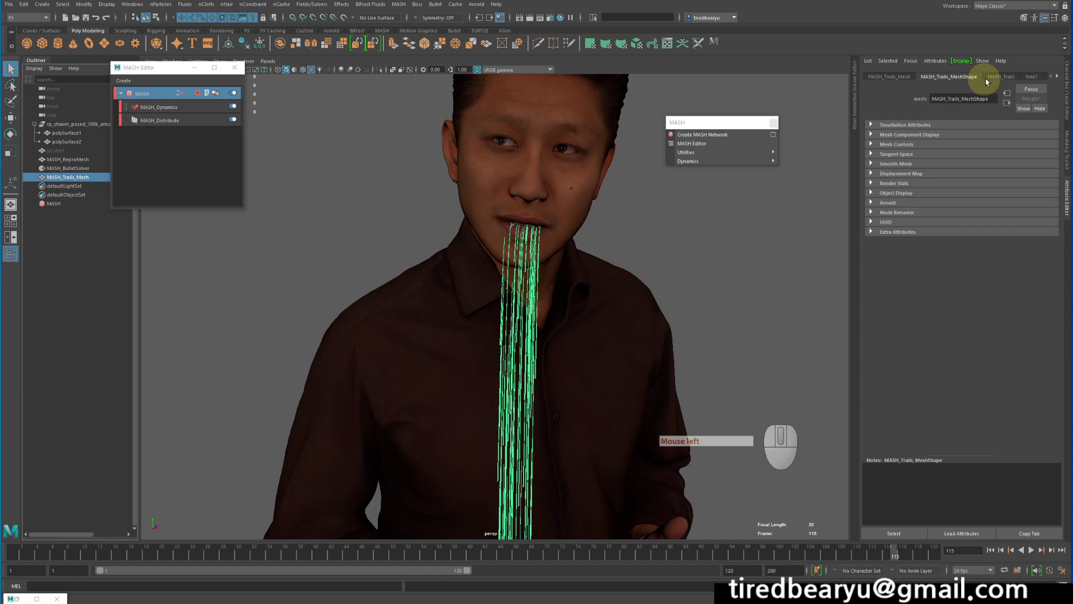
left_click(1000, 77)
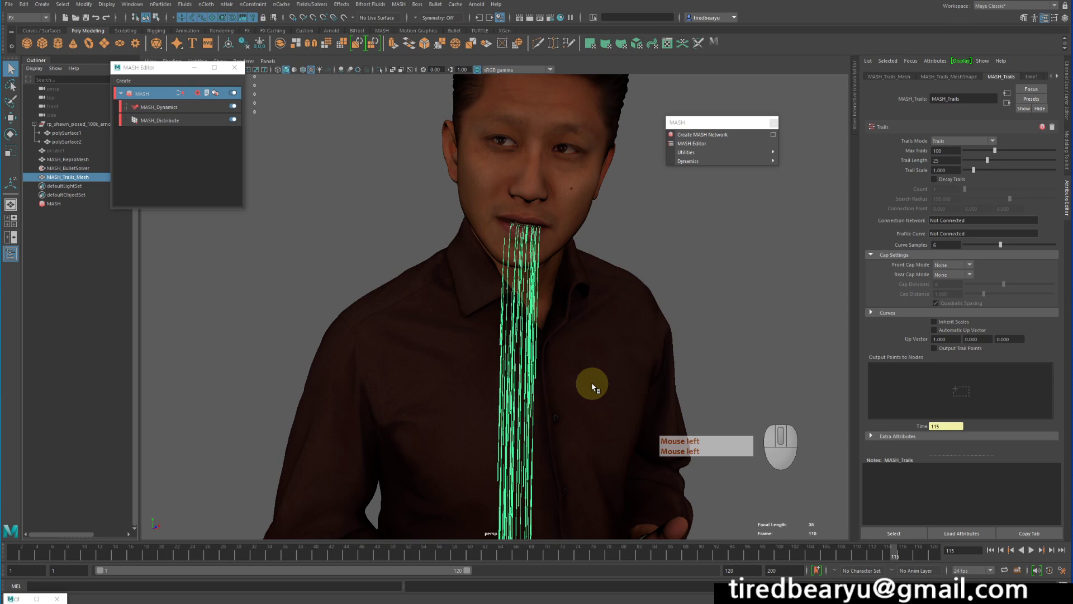
left_click(592, 384)
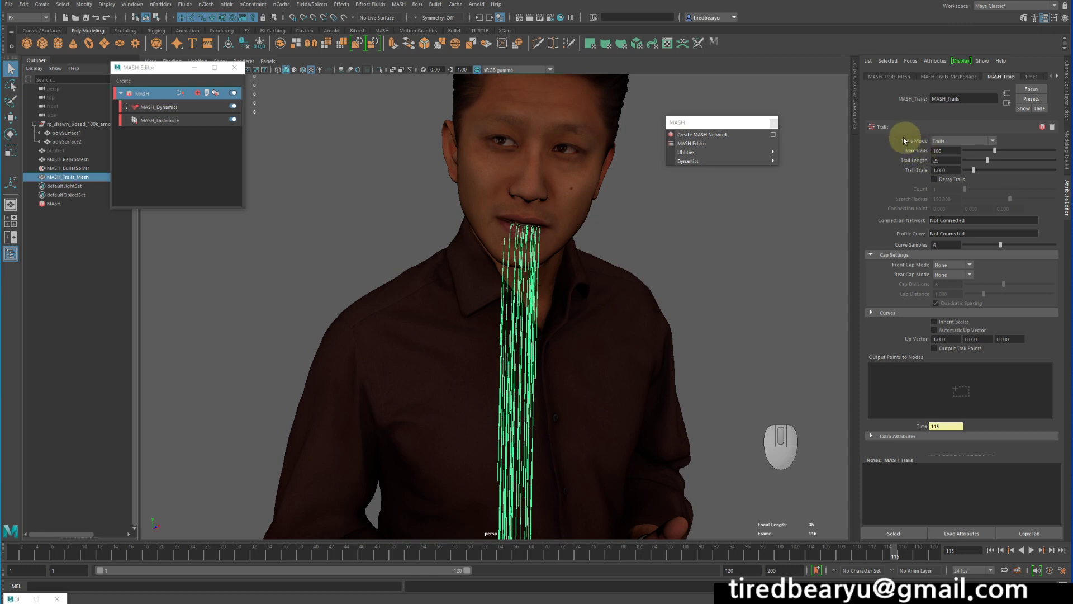
Set Trails Mode to Join the Dots so one green zigzag line runs down the shirt
left_click(959, 142)
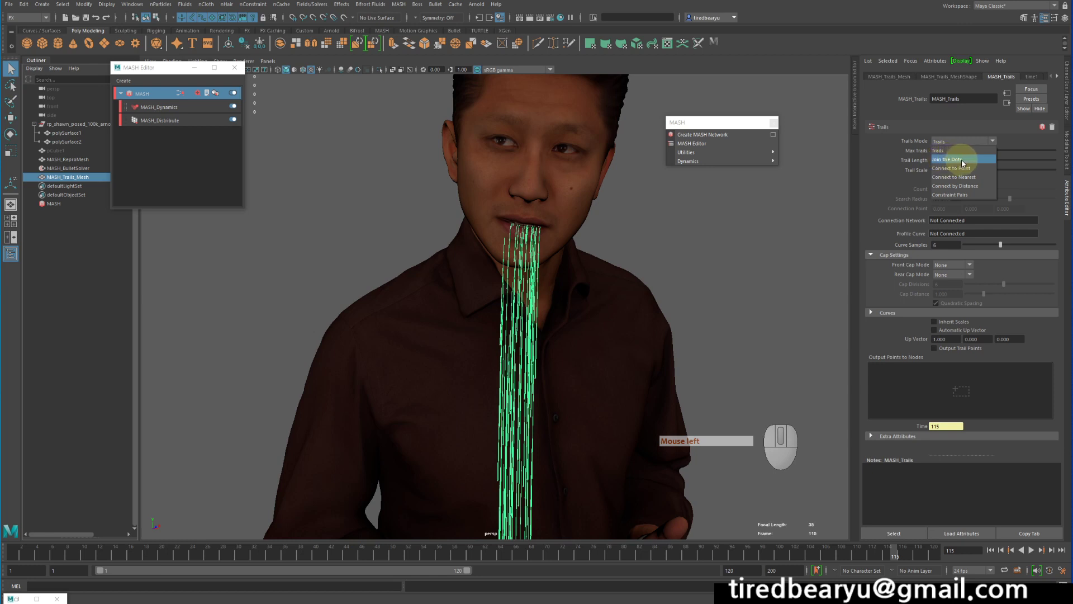
left_click(963, 161)
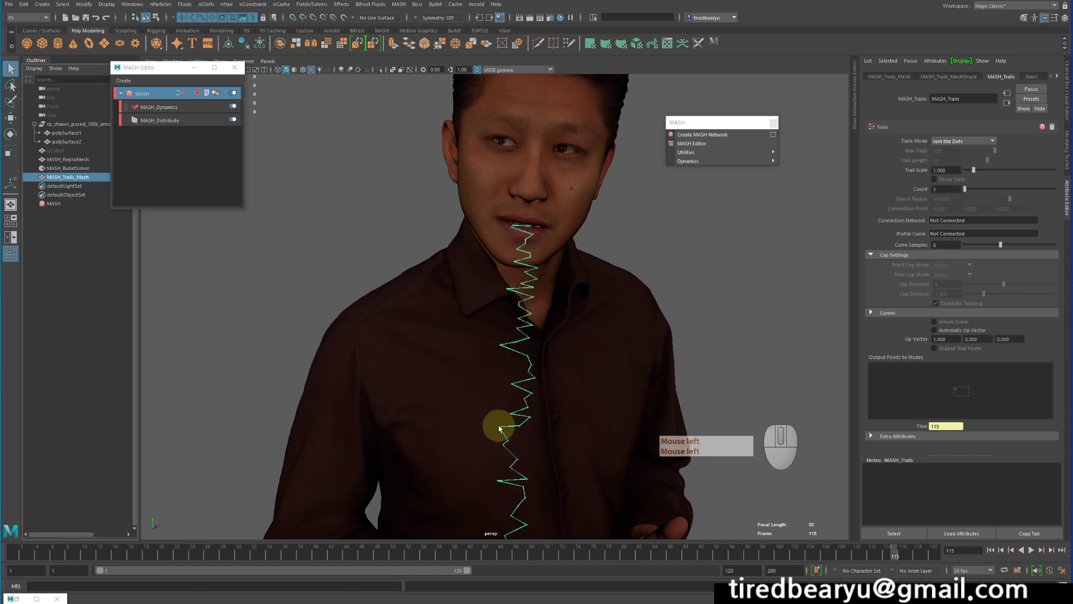
left_click(518, 430)
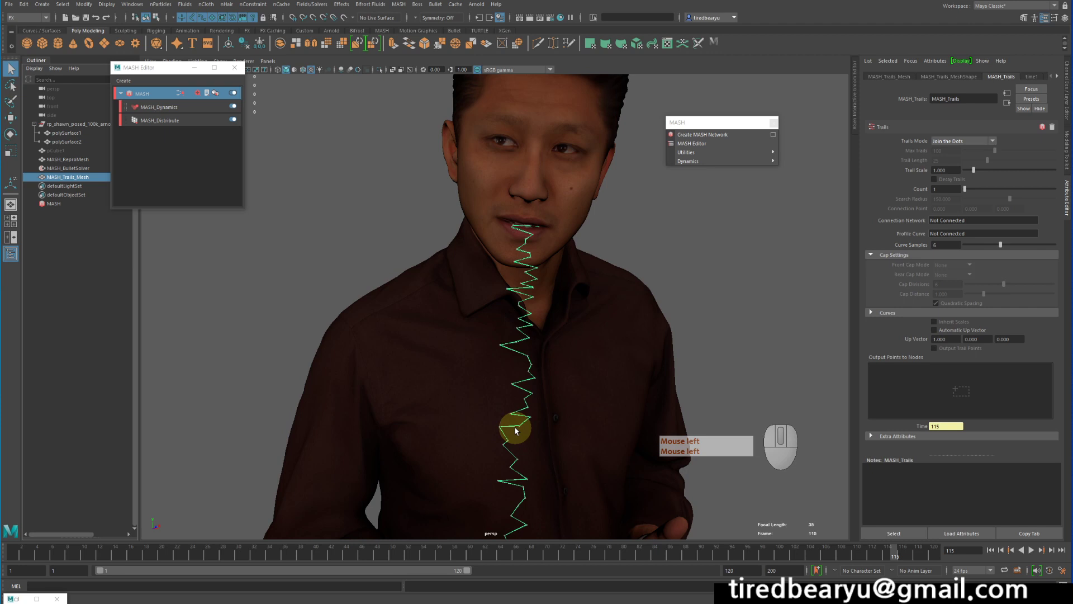
left_click(517, 429)
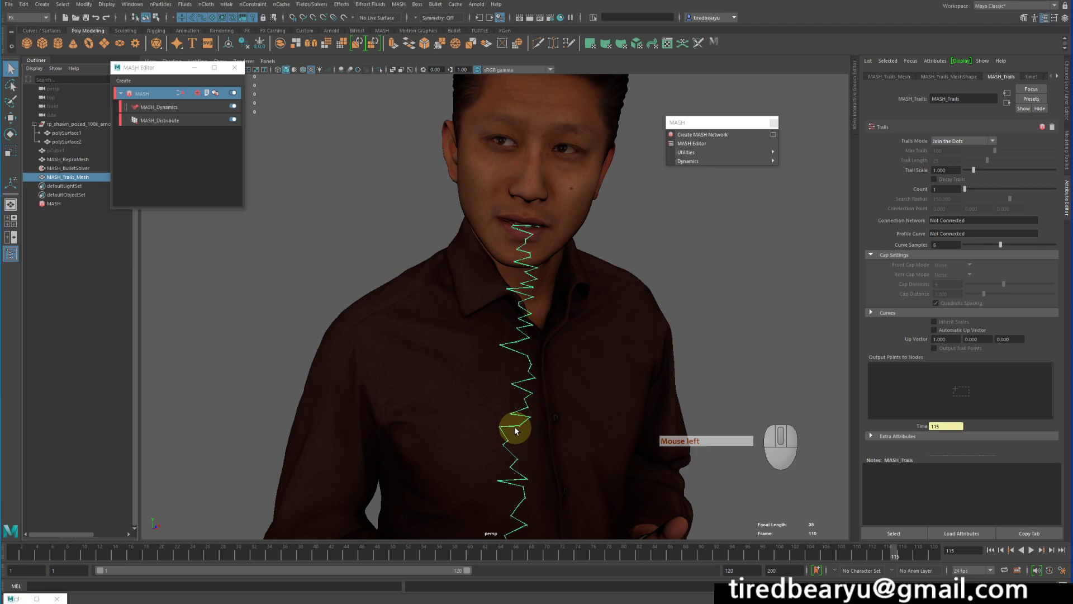
left_click(500, 284)
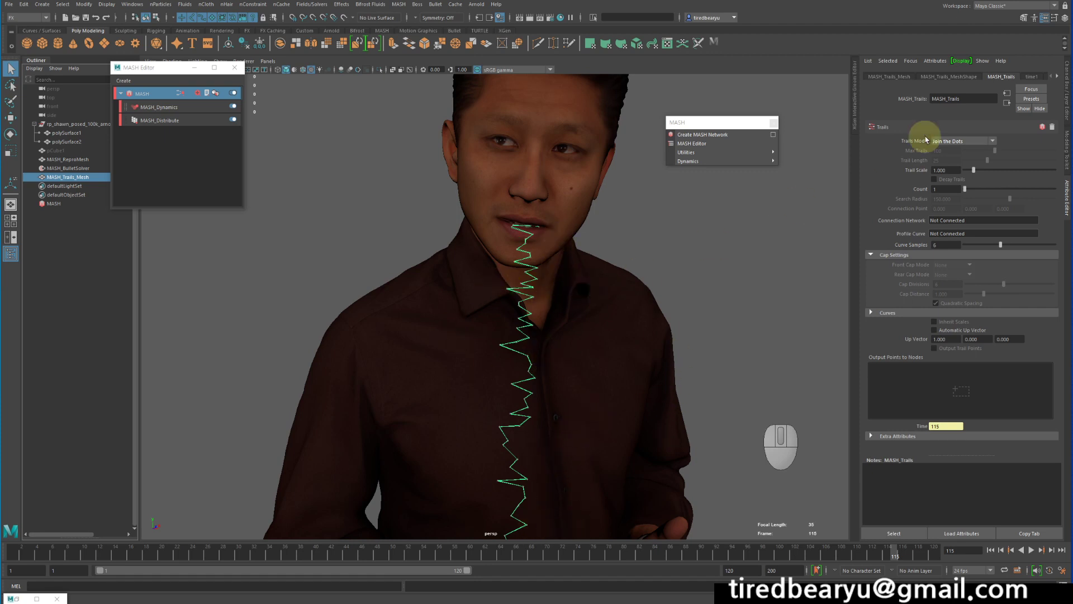
Try Trails Mode as Connect to Point, Connect to Nearest and Connect by Distance
left_click(951, 141)
left_click(969, 174)
left_click(990, 173)
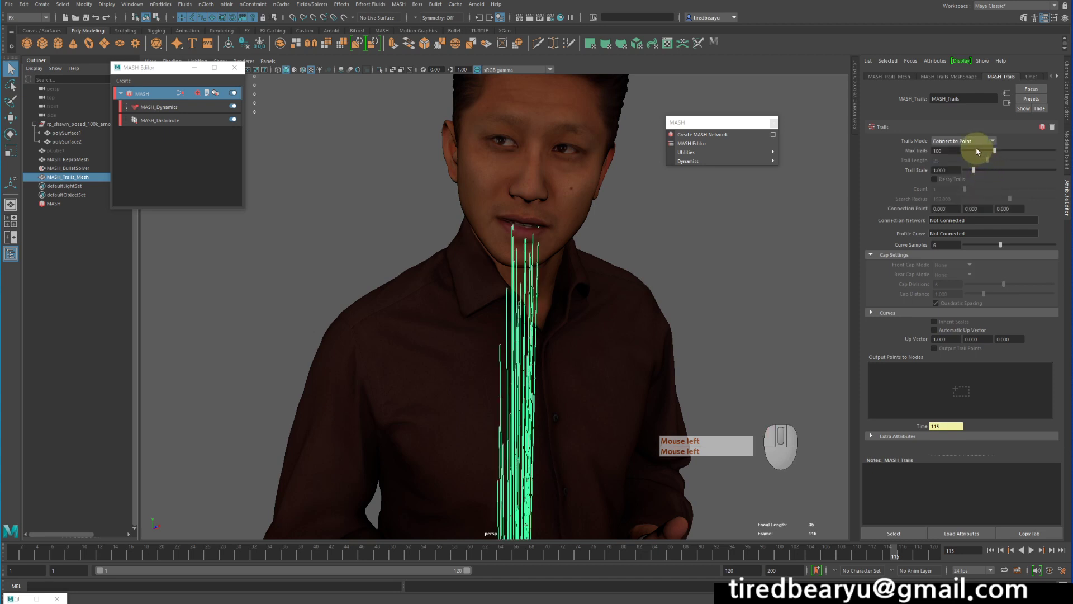
left_click(973, 143)
left_click(977, 177)
left_click(976, 143)
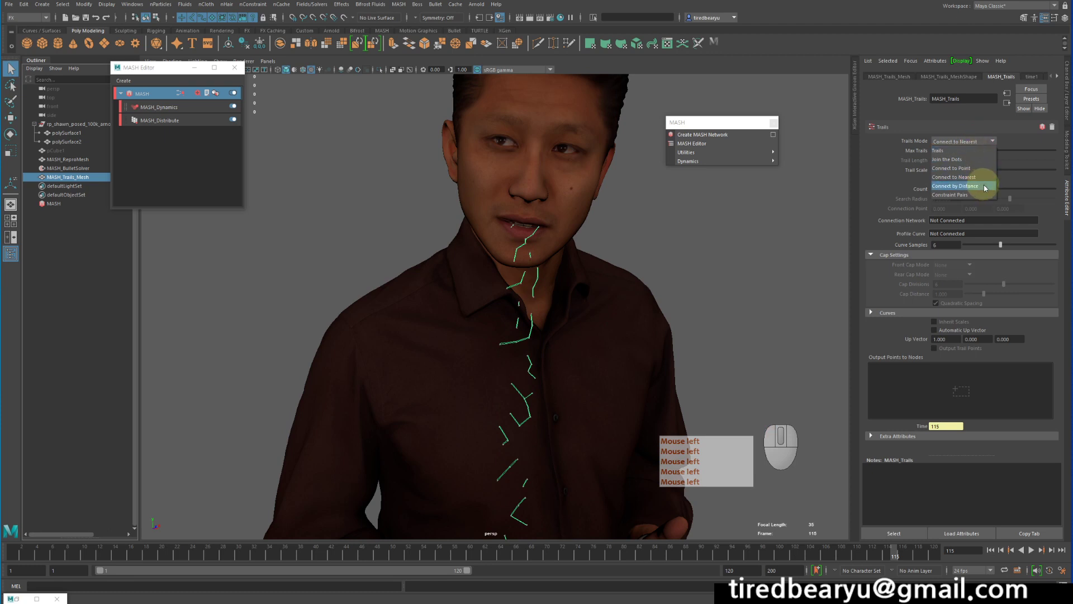
left_click(989, 188)
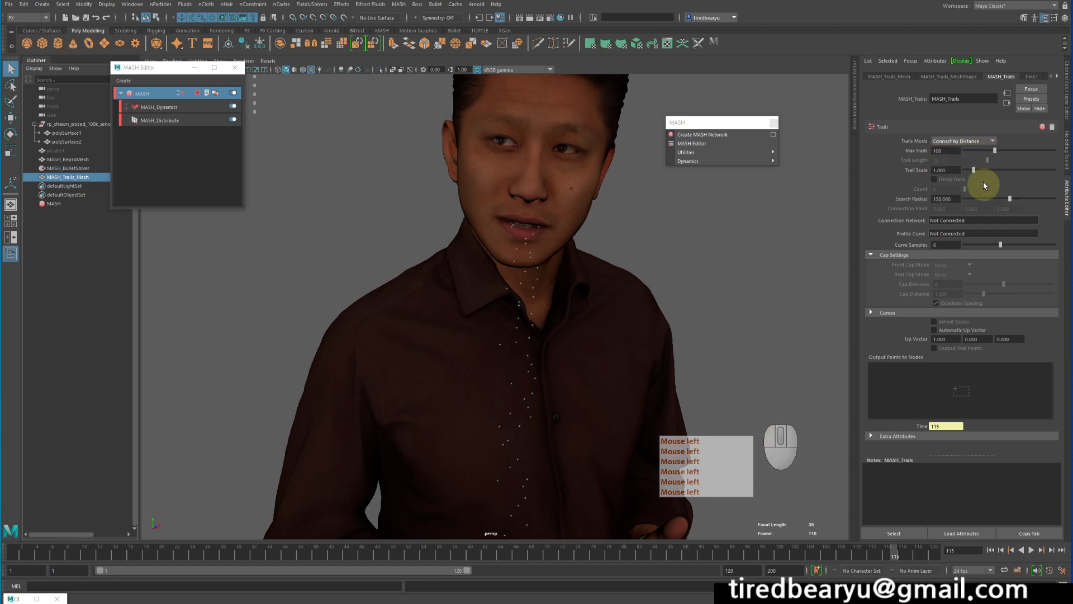
left_click(980, 142)
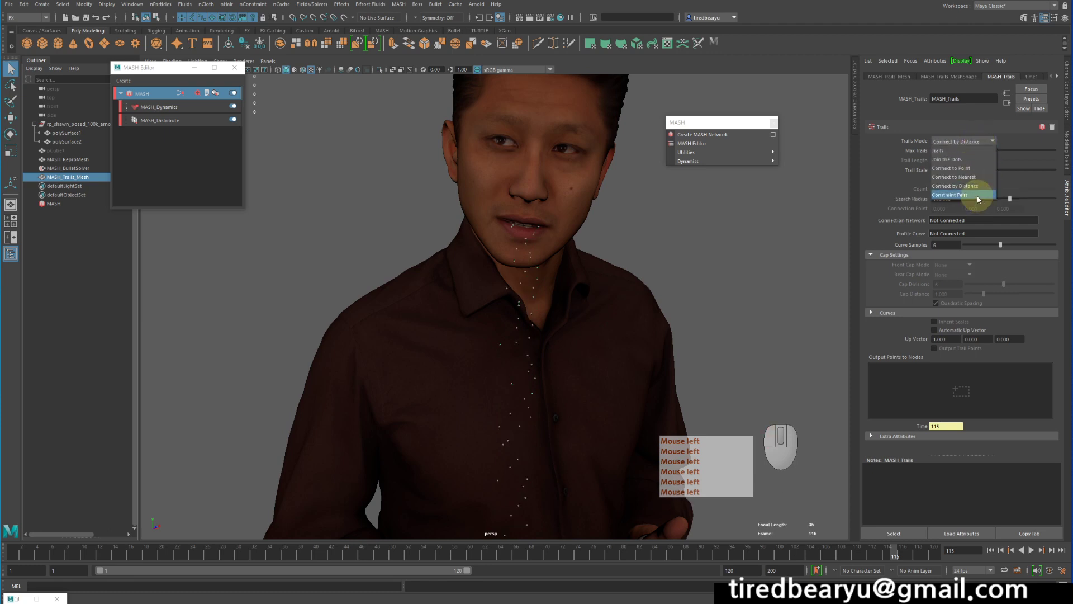
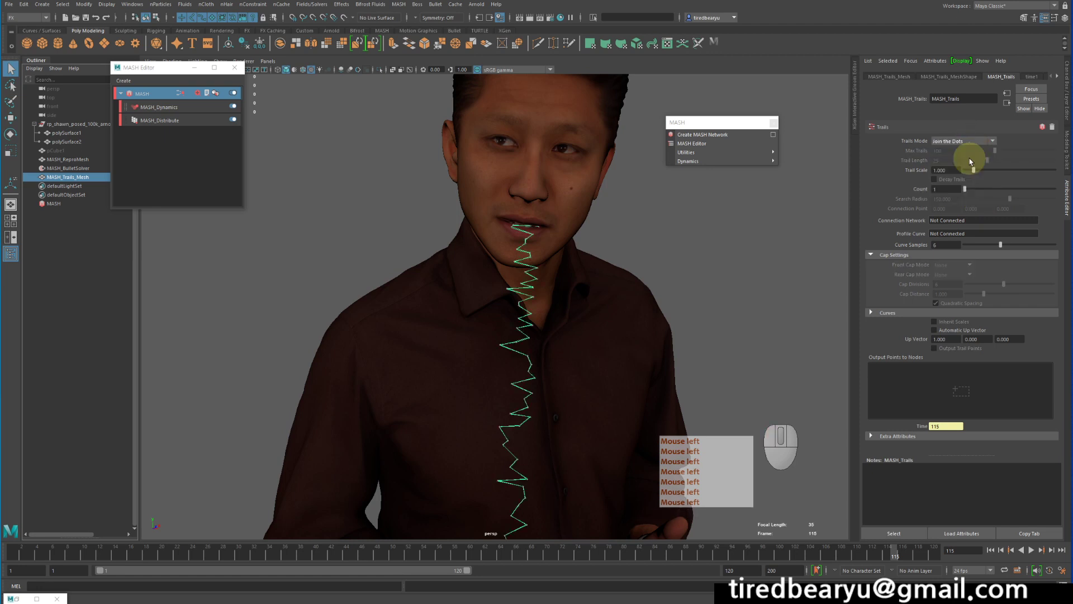
Switch Trails Mode back to Join the Dots and play the timeline to watch the trail form
left_click(960, 149)
left_click(957, 176)
double_click(996, 552)
left_click(1028, 554)
left_click(1027, 552)
left_click(1028, 552)
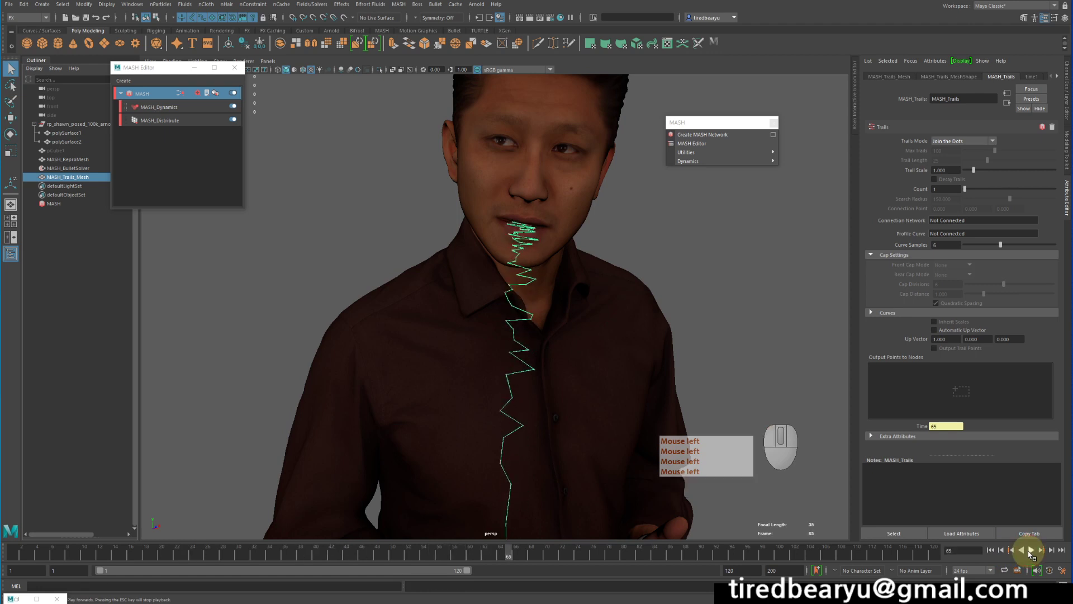
left_click(1028, 552)
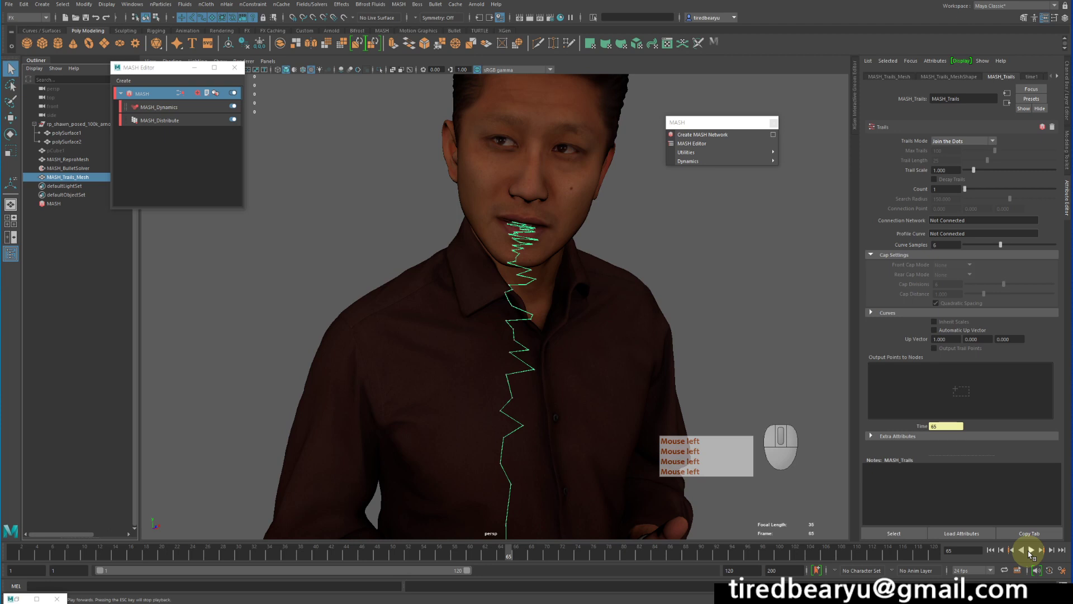
left_click(1028, 552)
double_click(1029, 552)
left_click(1028, 552)
Set Count to 10 and Curve Samples to 7, then replay from frame 1 for segmented zigzag strands
left_click(975, 305)
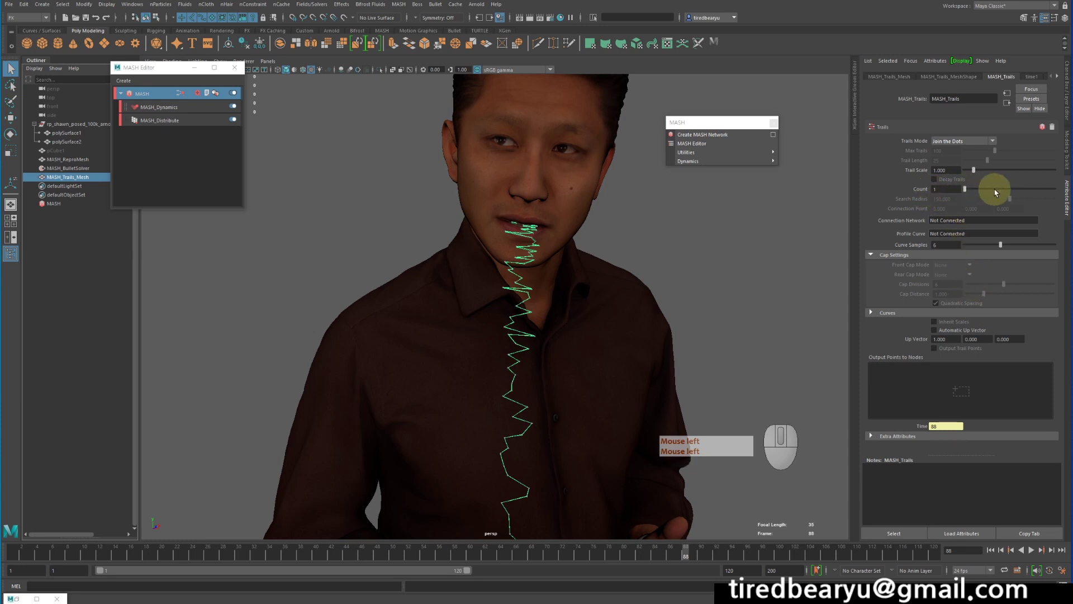
left_click(1006, 193)
double_click(991, 552)
left_click(1036, 550)
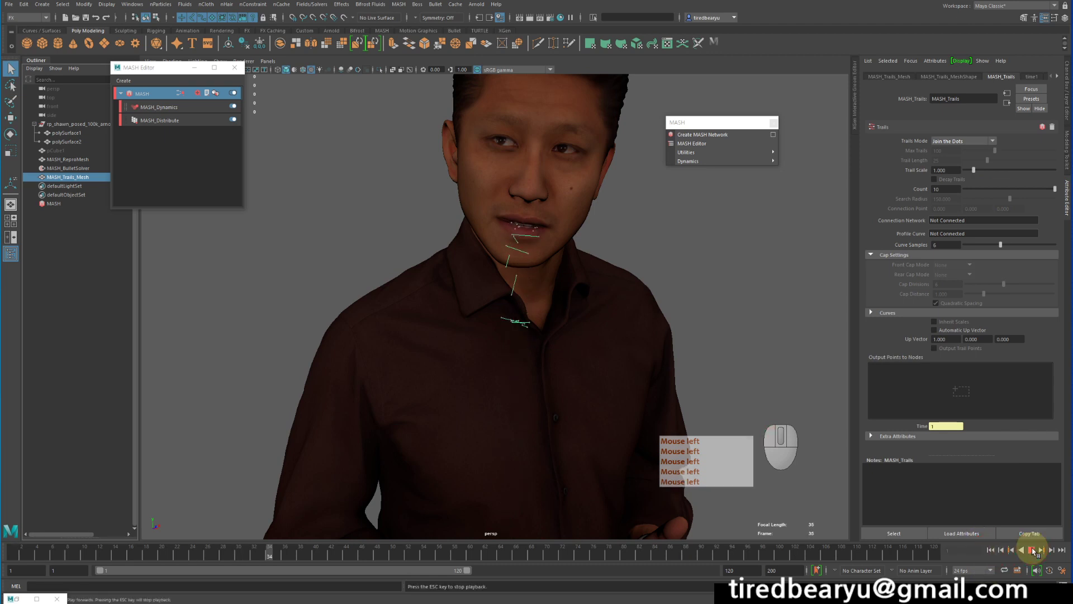
left_click(1036, 551)
left_click(1037, 551)
left_click(1036, 551)
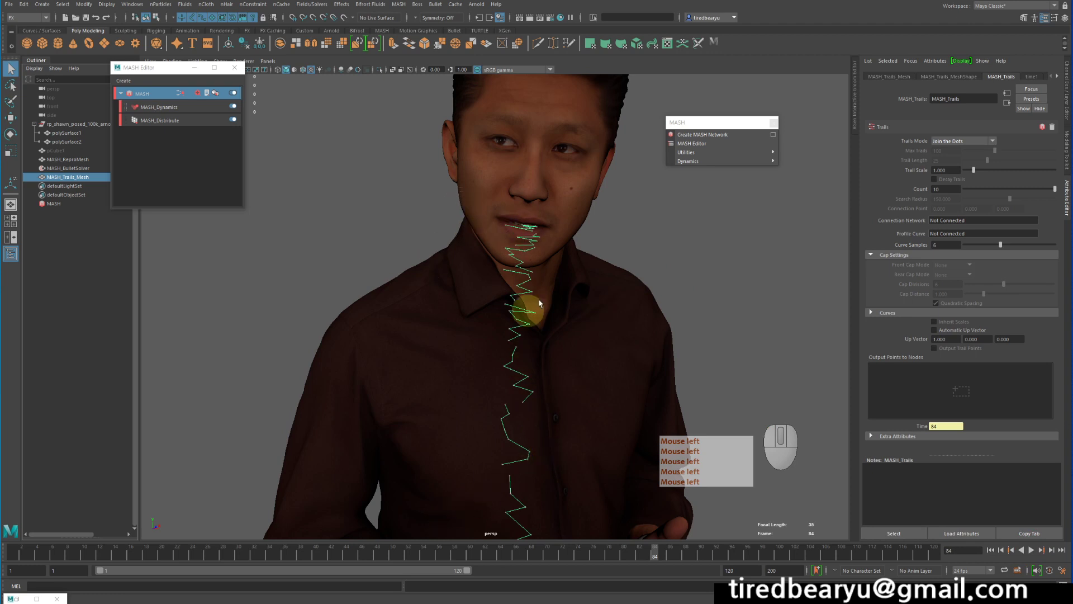
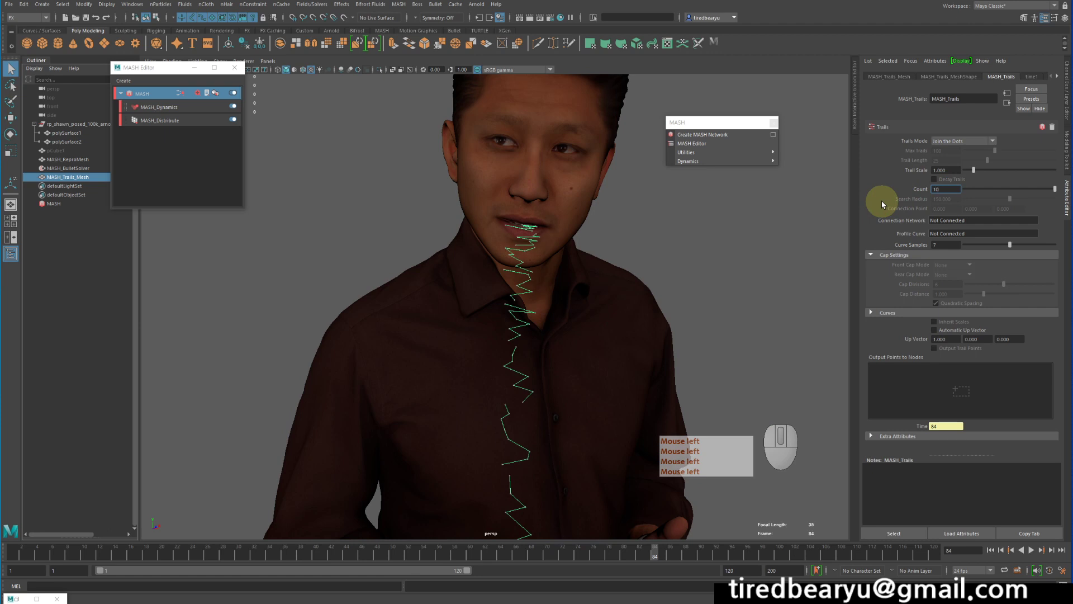
Set the Trails Count back to 1 and rewind the time slider to check the single line
key("BackSpace")
left_click(884, 203)
key("Return")
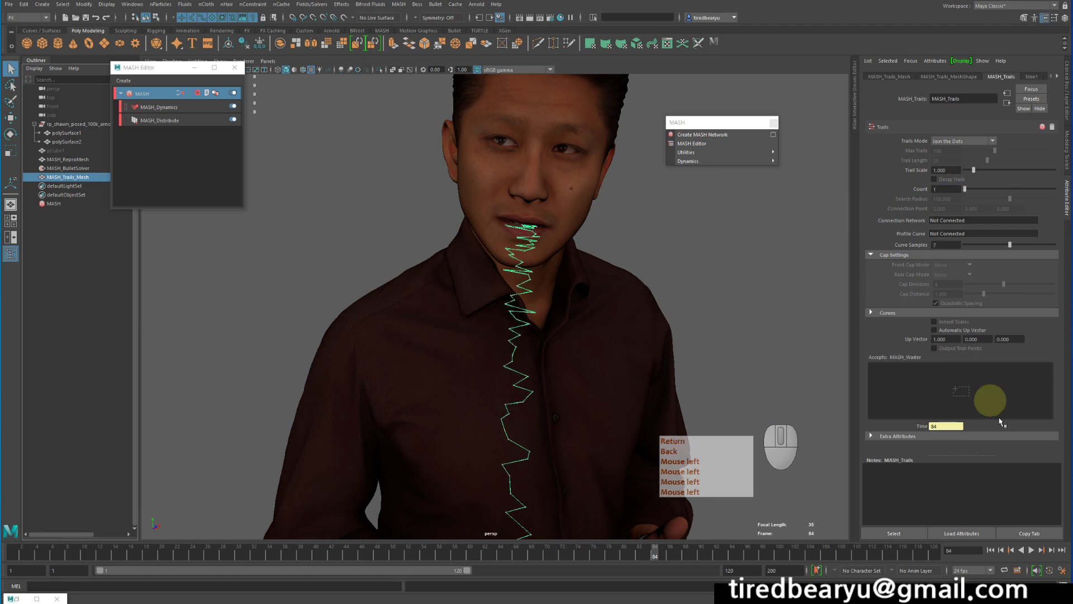
left_click(990, 550)
key("Return")
key("BackSpace")
key("Return")
key("BackSpace")
left_click(1036, 554)
key("Return")
key("BackSpace")
left_click(1035, 554)
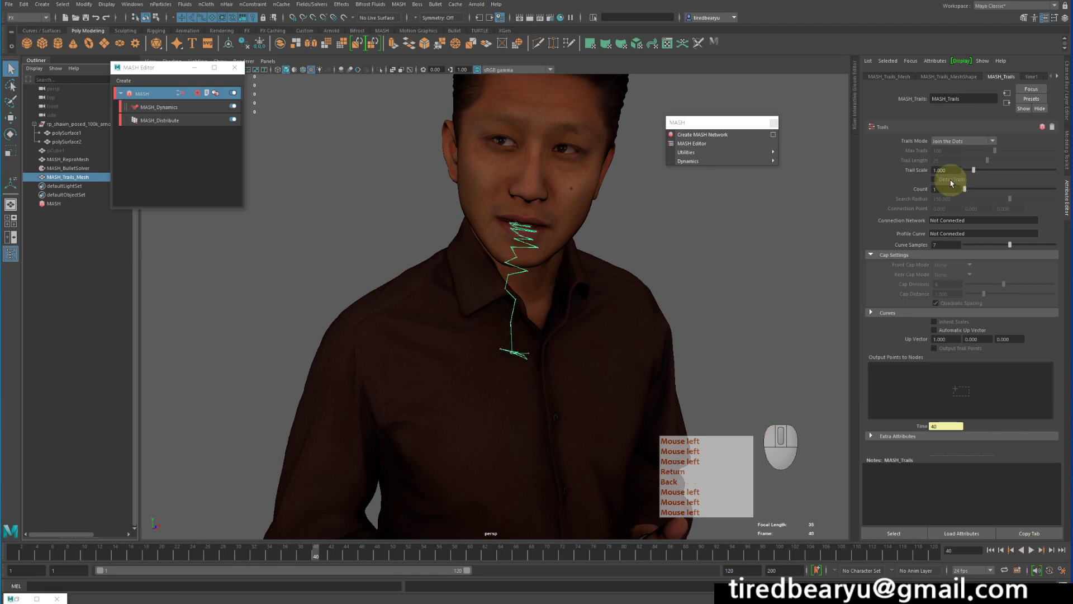
key("Return")
key("BackSpace")
Try a larger Trail Scale, shrink it back, and set it to exactly 1 for a thin zigzag
left_click_drag(986, 170, 998, 164)
key("Return")
key("BackSpace")
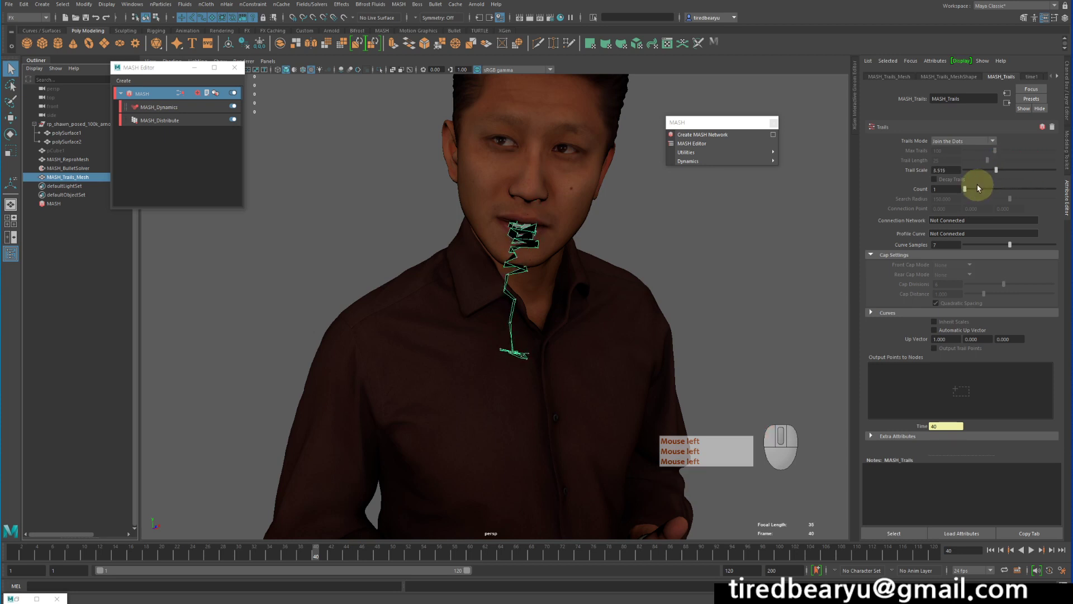
left_click_drag(991, 168, 977, 170)
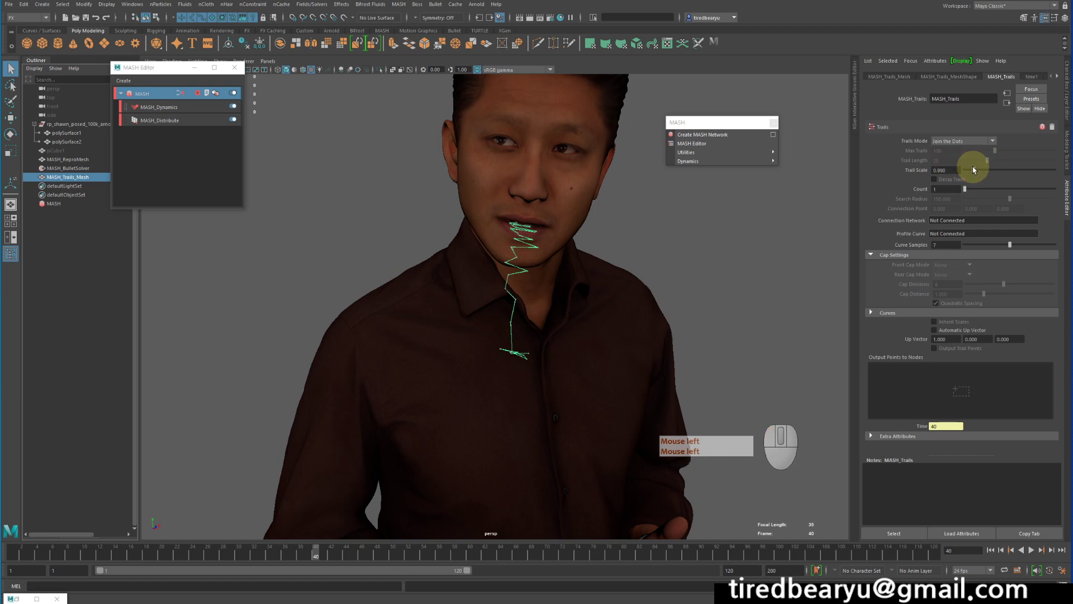
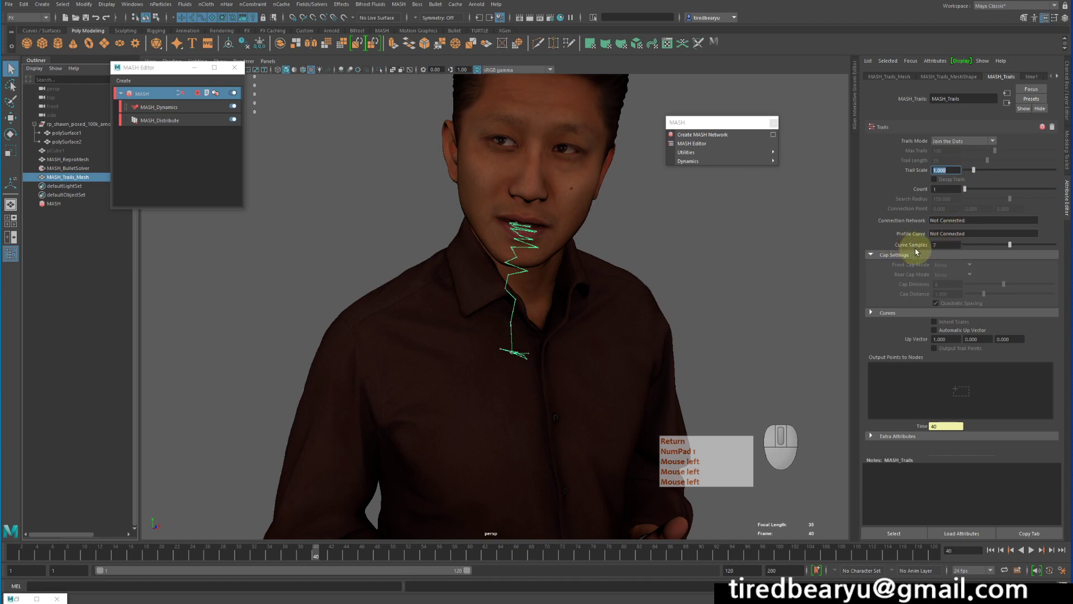
key("Return")
key("KP_1")
left_click(920, 251)
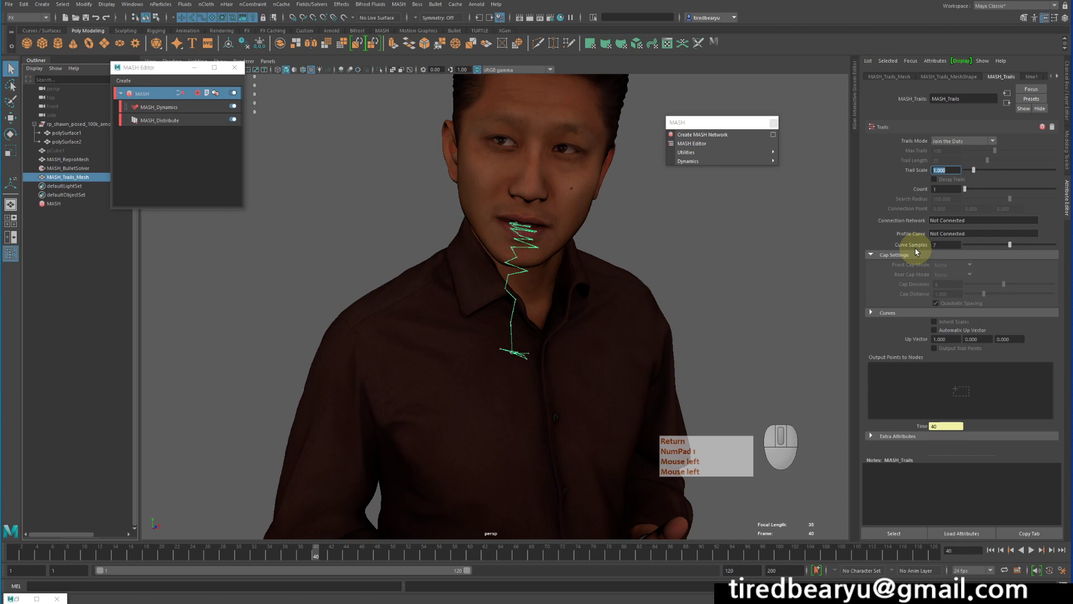
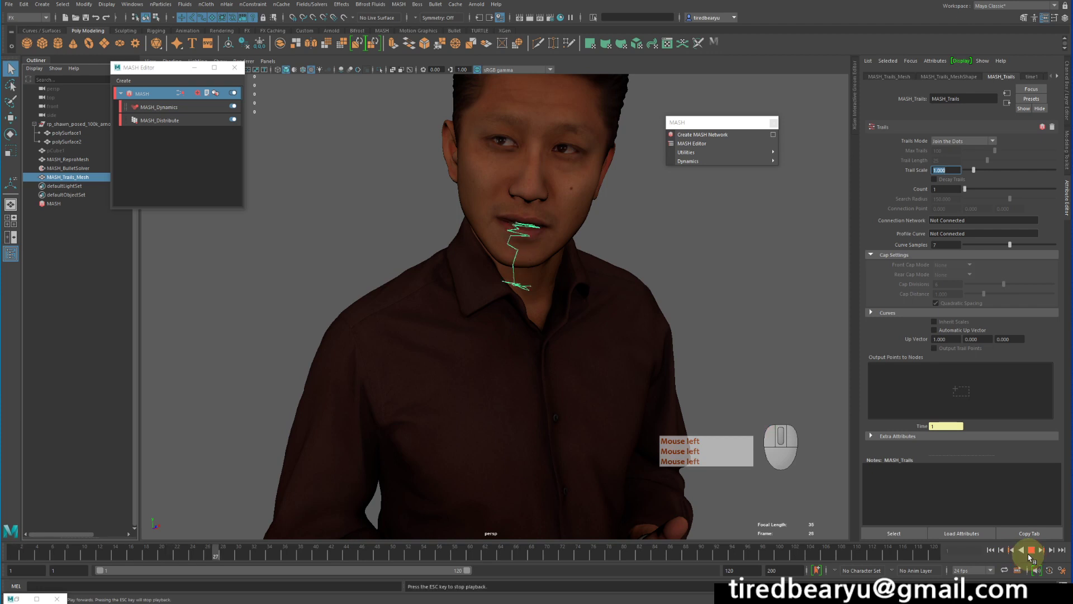
Play the animation so the green zigzag trail grows from the mouth down the shirt
left_click(1031, 555)
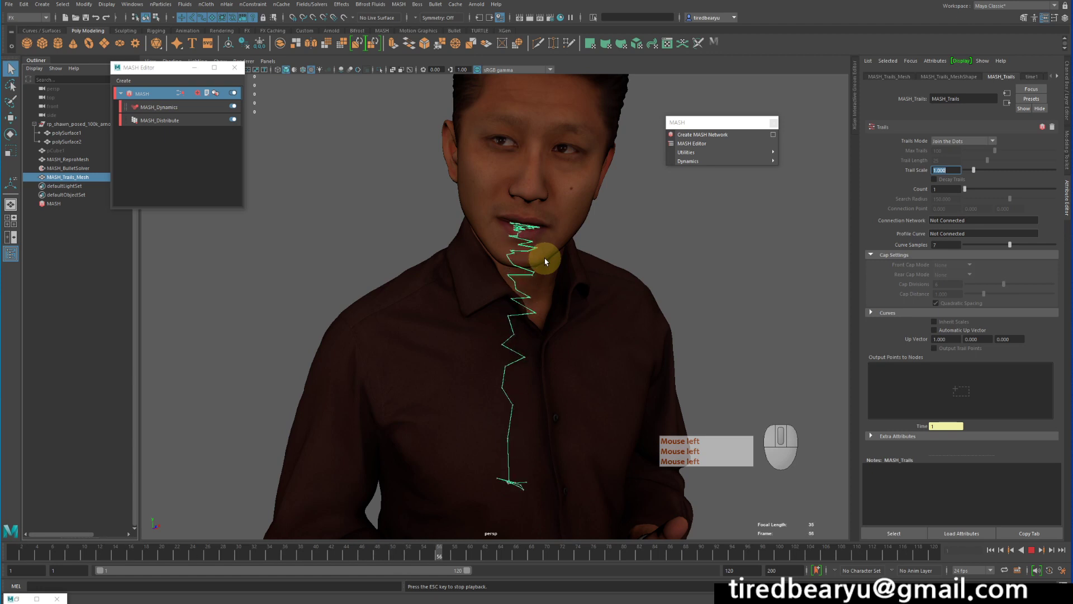
double_click(547, 260)
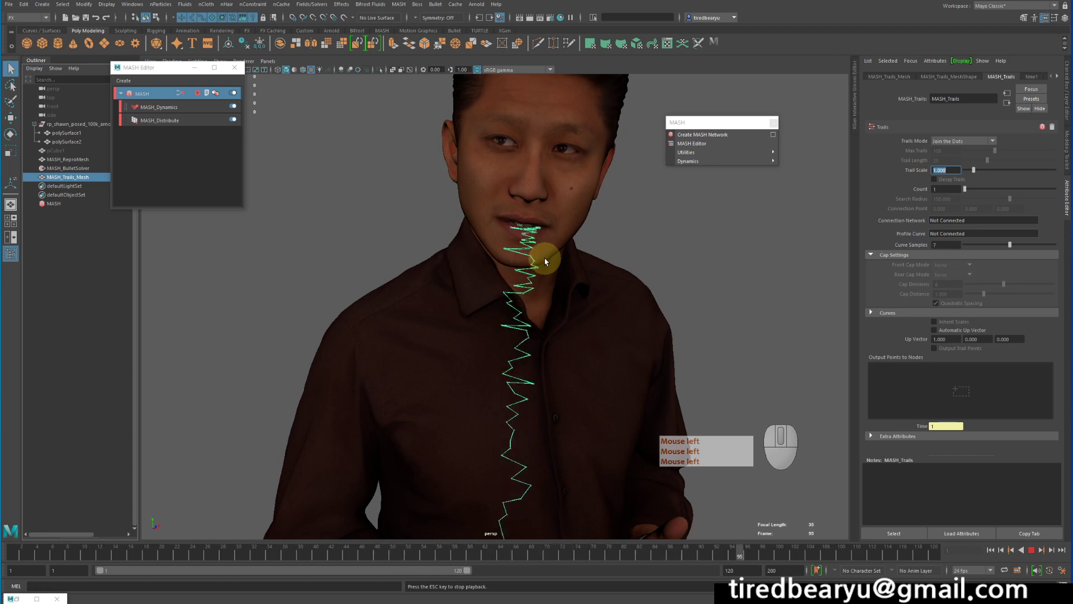